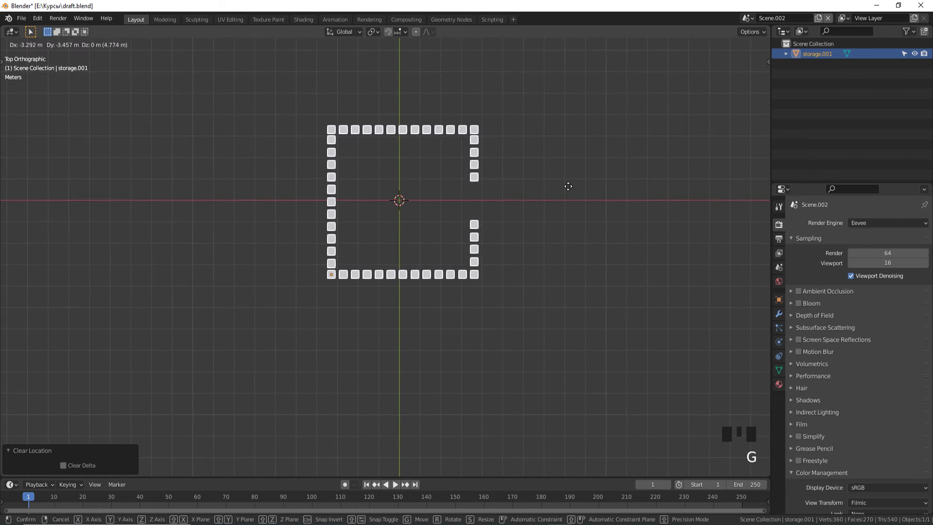
# - Switch to the tower scene, select the rectangular block and copy it with Ctrl+C
pyautogui.click(582, 199)
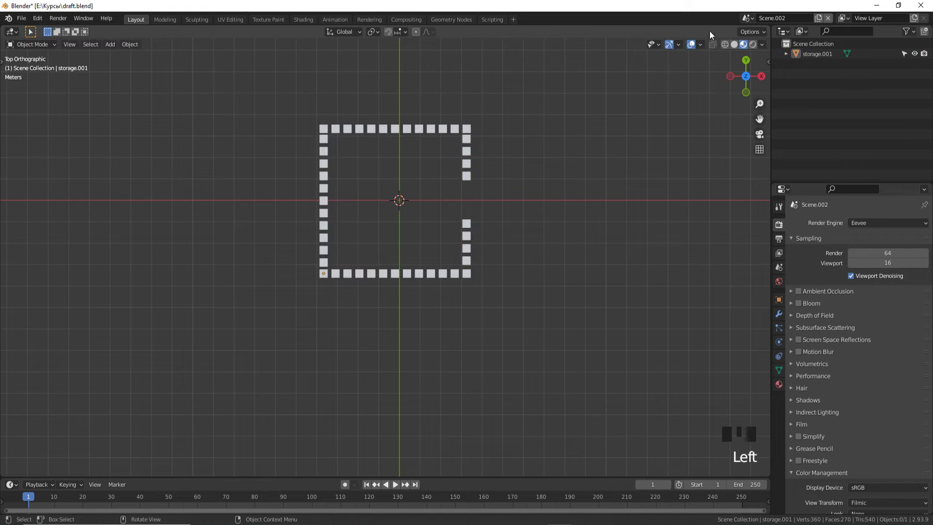
pyautogui.click(750, 24)
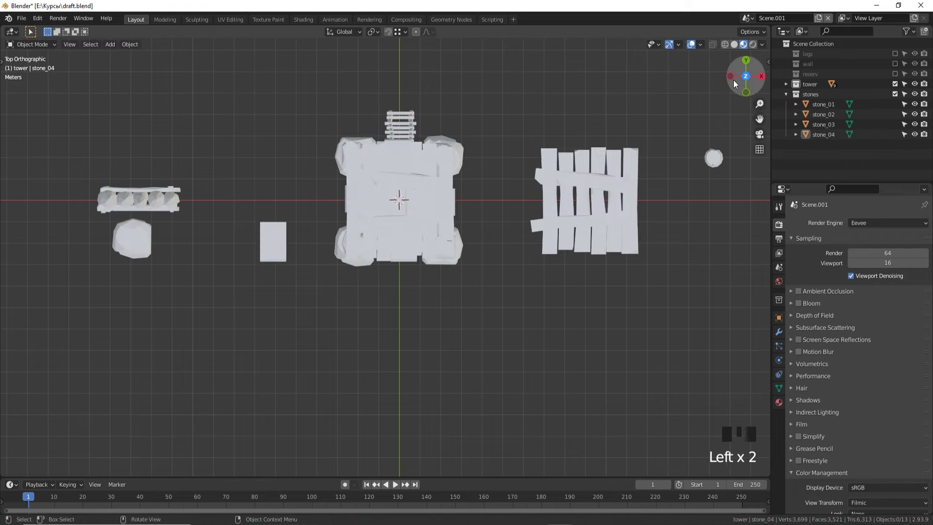
pyautogui.scroll(-3)
pyautogui.moveTo(546, 219); pyautogui.dragTo(530, 135)
pyautogui.scroll(3)
pyautogui.scroll(-3)
pyautogui.moveTo(438, 106); pyautogui.dragTo(455, 186)
pyautogui.scroll(3)
pyautogui.click(438, 77)
pyautogui.click(444, 67)
pyautogui.moveTo(464, 117); pyautogui.dragTo(737, 43)
pyautogui.press('ctrl+c')
# - Paste the block into Scene.002, set its origin to geometry and lower it along Z into the fence row
pyautogui.click(751, 22)
pyautogui.click(561, 162)
pyautogui.press('ctrl+v')
pyautogui.click(470, 186)
pyautogui.click(452, 185)
pyautogui.moveTo(452, 184); pyautogui.dragTo(520, 235)
pyautogui.scroll(3)
pyautogui.press('KP_1')
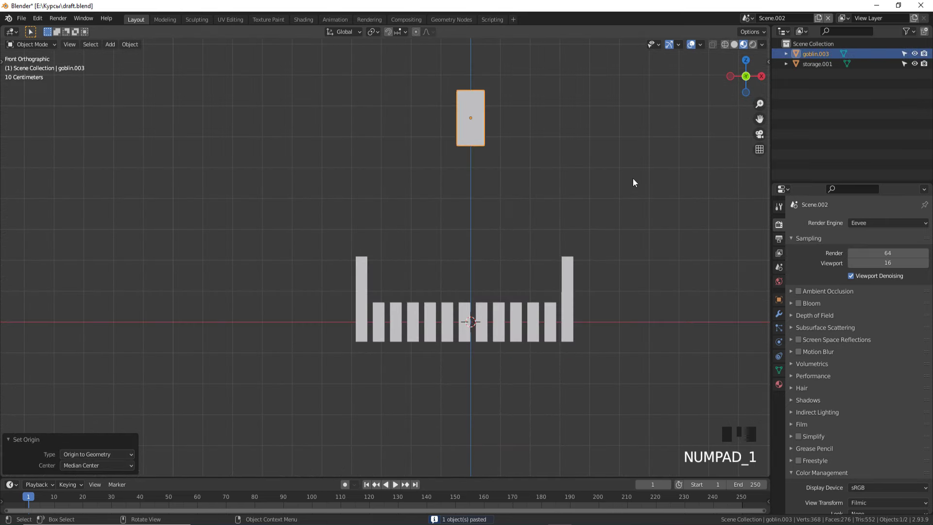
pyautogui.press('g')
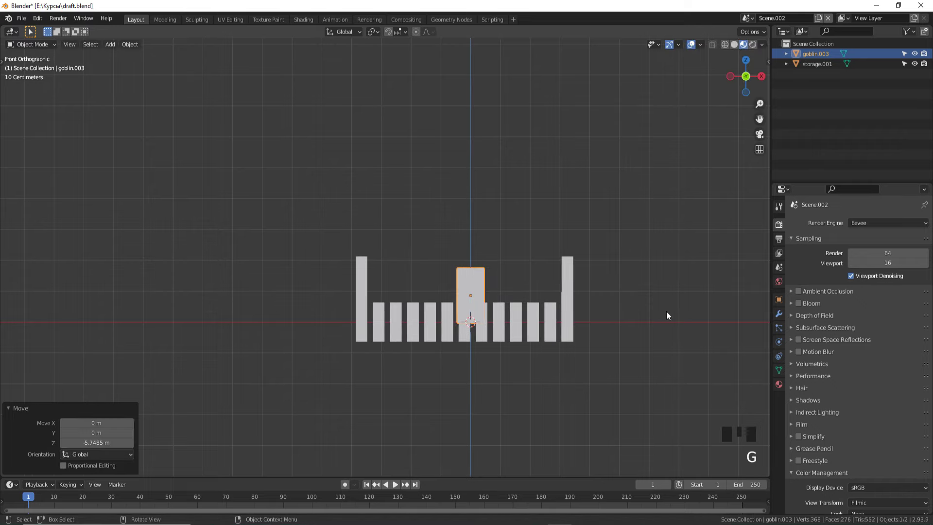
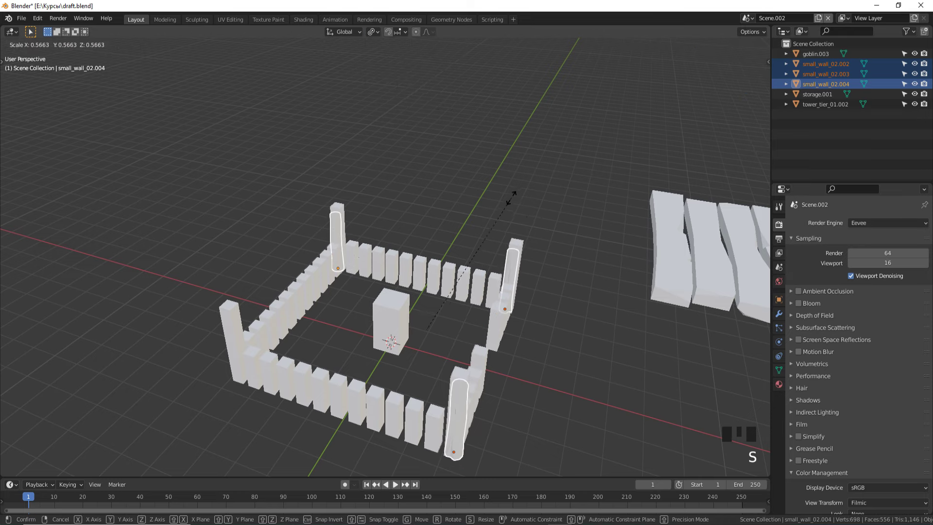
# - Confirm the 0.66 post scale, then in top view duplicate a post and move it to the bottom-left corner
pyautogui.press('KP_7')
pyautogui.scroll(3)
pyautogui.press('g')
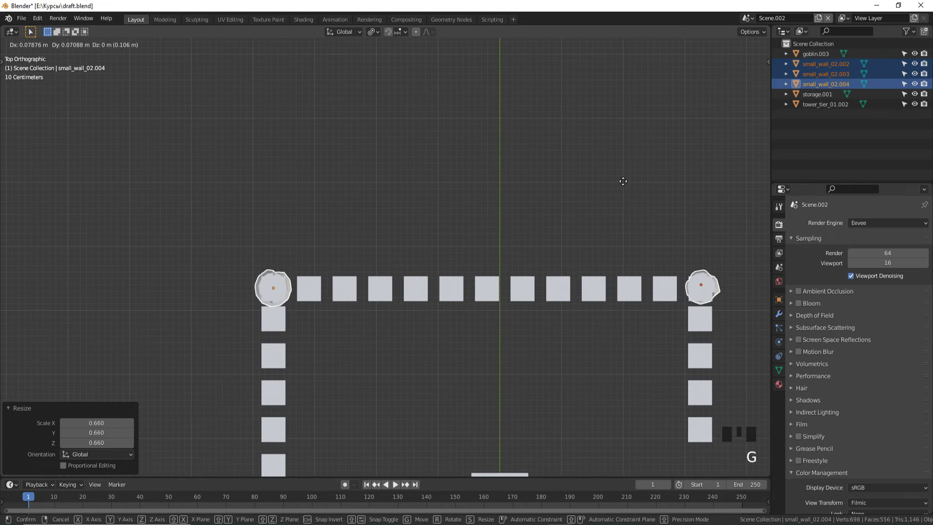
pyautogui.scroll(-3)
pyautogui.click(529, 443)
pyautogui.press('g')
pyautogui.click(522, 275)
pyautogui.press('shift+d')
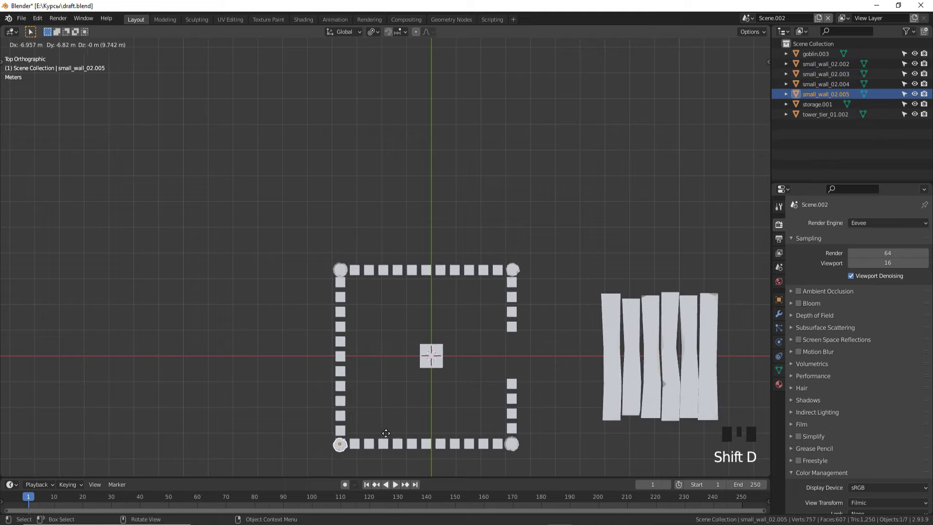
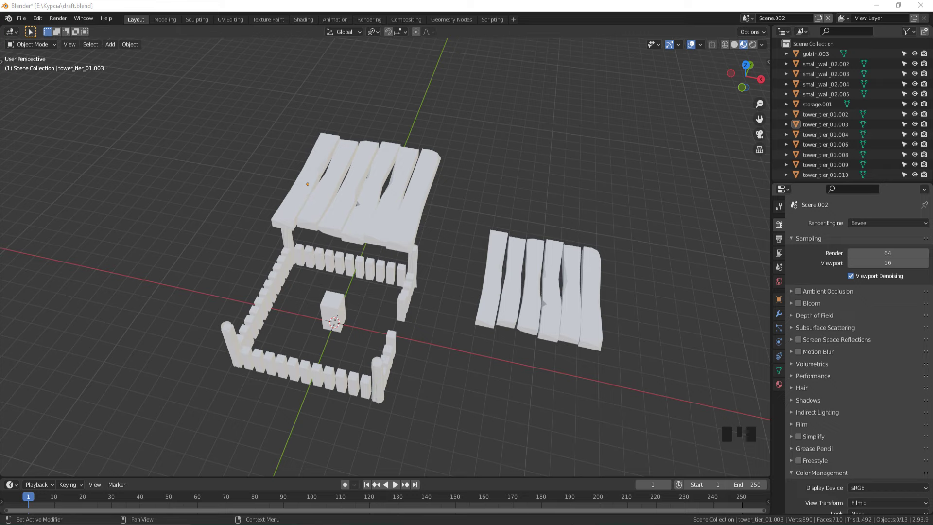
# - Shift-select the six planks in the Outliner and rotate them 90° to stand upright
pyautogui.click(405, 199)
pyautogui.click(416, 202)
pyautogui.moveTo(337, 378); pyautogui.dragTo(385, 109)
pyautogui.click(384, 108)
pyautogui.click(351, 117)
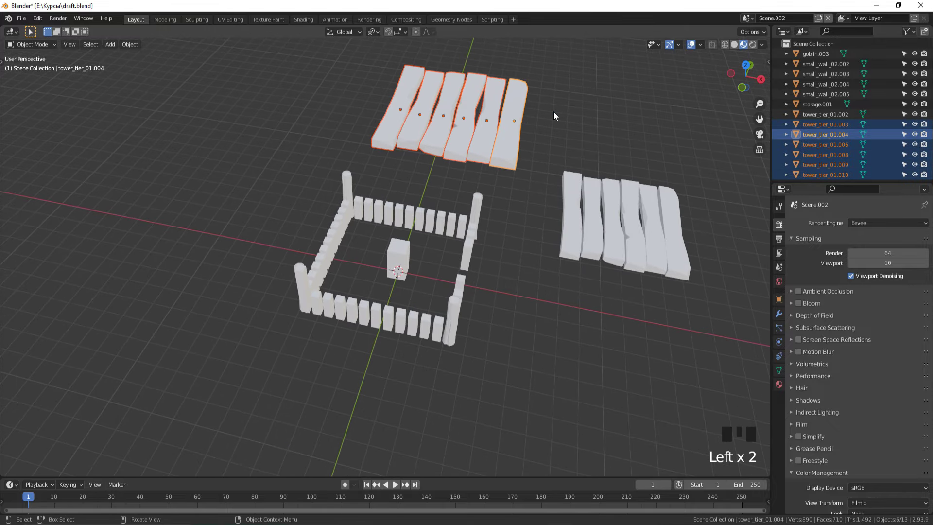
pyautogui.press('r')
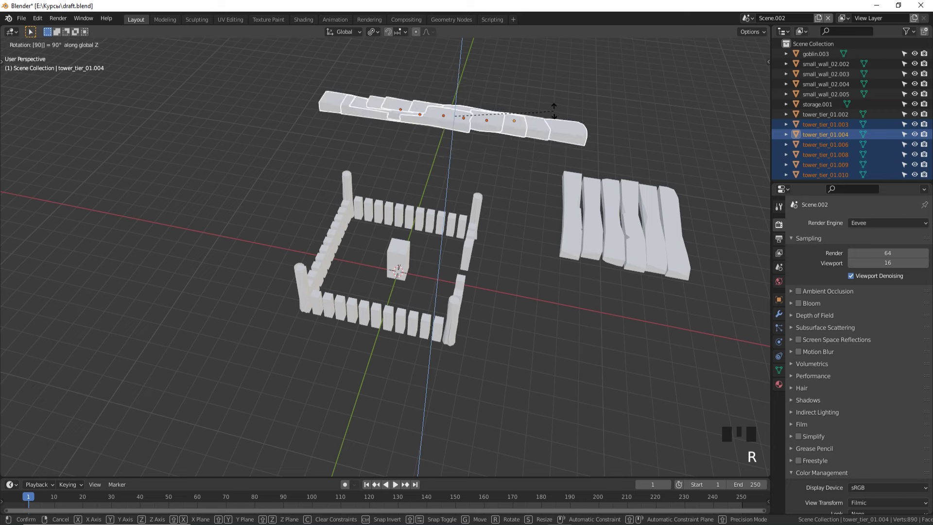
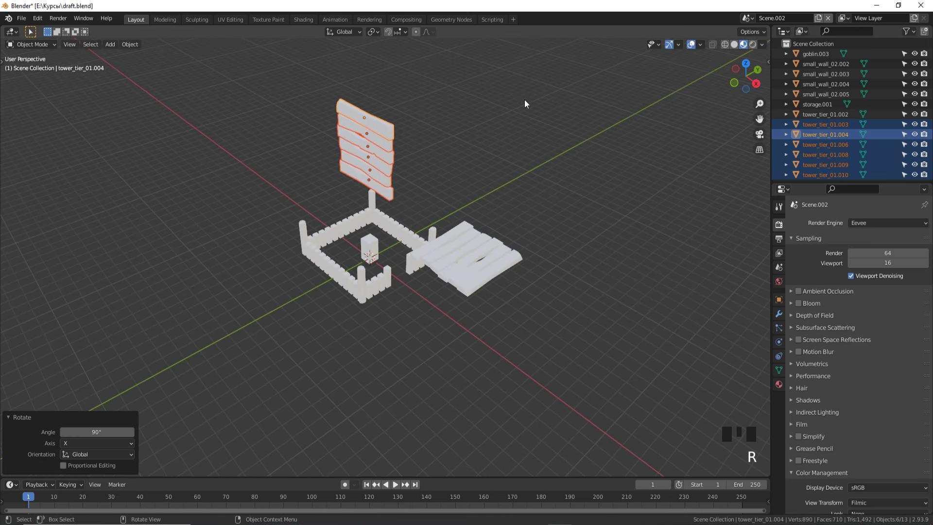
# - Select two of the upright planks and frame them in front orthographic view
pyautogui.click(518, 130)
pyautogui.moveTo(550, 121); pyautogui.dragTo(567, 117)
pyautogui.scroll(3)
pyautogui.click(349, 285)
pyautogui.moveTo(352, 286); pyautogui.dragTo(377, 311)
pyautogui.scroll(3)
pyautogui.moveTo(405, 299); pyautogui.dragTo(492, 133)
pyautogui.click(492, 133)
pyautogui.scroll(3)
pyautogui.press('KP_1')
pyautogui.scroll(-3)
pyautogui.moveTo(475, 212); pyautogui.dragTo(463, 175)
pyautogui.scroll(3)
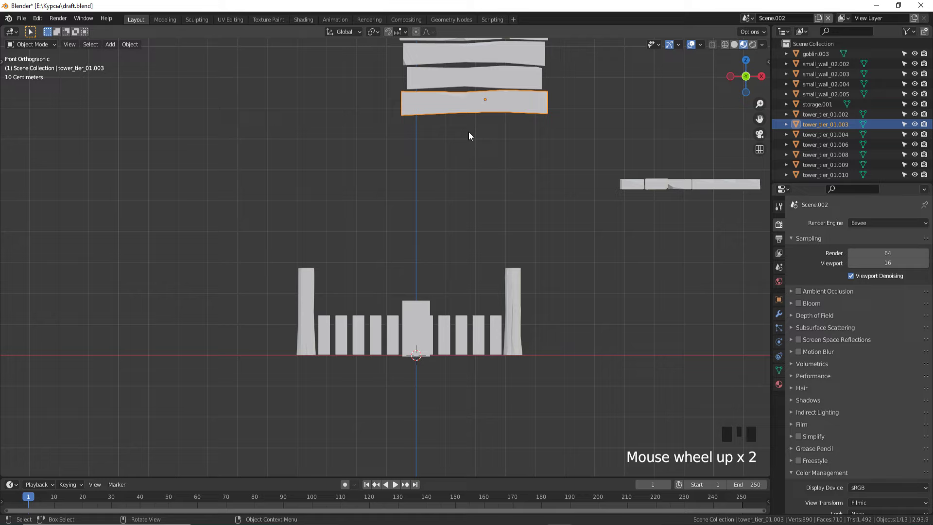
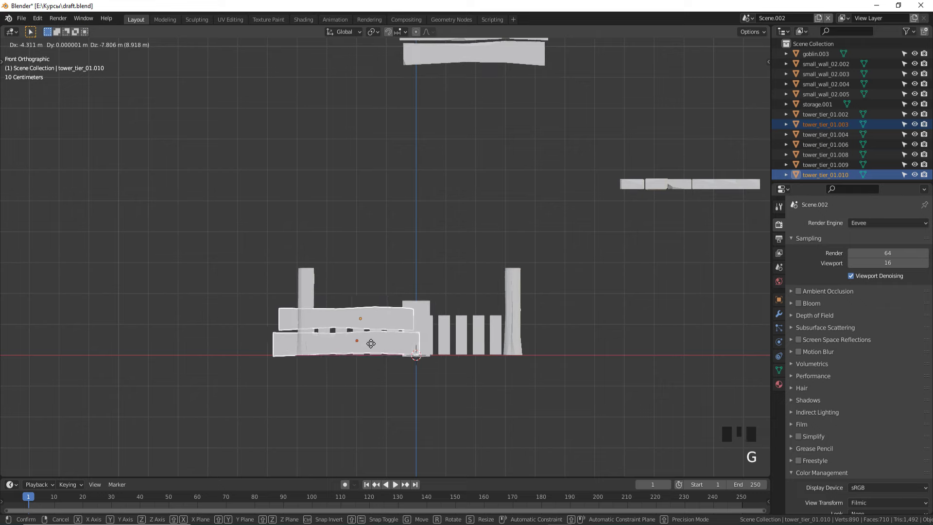
# - Move the two planks down onto the fence as rails and scale them to 0.73
pyautogui.press('s')
pyautogui.press('g')
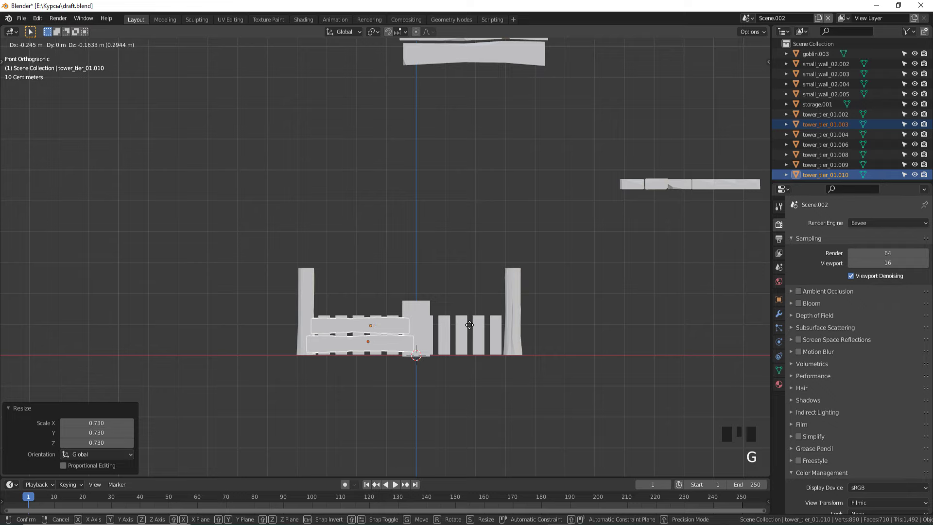
pyautogui.click(384, 329)
pyautogui.click(402, 326)
pyautogui.moveTo(403, 327); pyautogui.dragTo(417, 445)
pyautogui.click(418, 445)
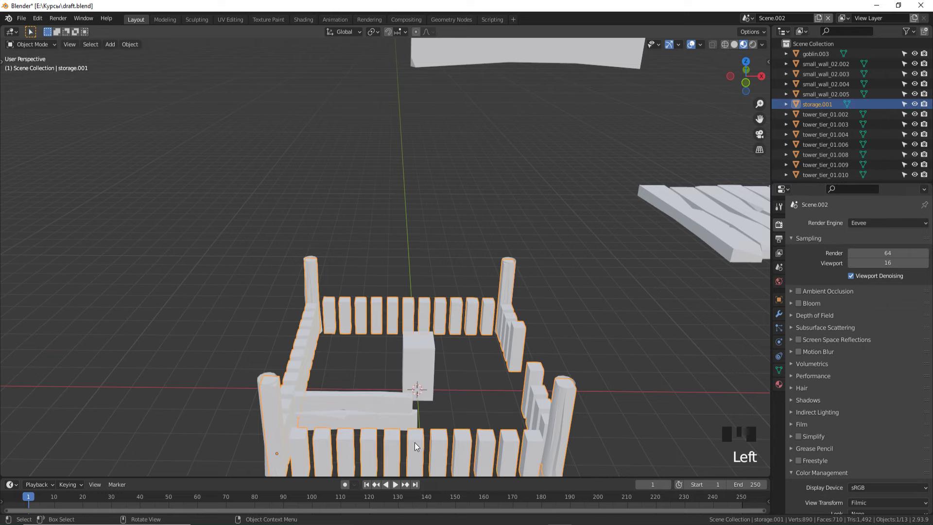
# - Hide the storage.001 fence and reselect the two rails in front view
pyautogui.press('h')
pyautogui.click(396, 409)
pyautogui.click(395, 418)
pyautogui.moveTo(451, 414); pyautogui.dragTo(472, 272)
pyautogui.scroll(3)
pyautogui.press('g')
pyautogui.moveTo(435, 301); pyautogui.dragTo(476, 269)
pyautogui.press('KP_1')
# - Slide the two rails along the fence line into the left half between the posts
pyautogui.click(425, 171)
pyautogui.press('g')
pyautogui.moveTo(508, 263); pyautogui.dragTo(434, 327)
pyautogui.click(434, 326)
pyautogui.moveTo(353, 277); pyautogui.dragTo(390, 341)
pyautogui.scroll(3)
pyautogui.middleClick(406, 310)
pyautogui.click(352, 324)
pyautogui.moveTo(360, 320); pyautogui.dragTo(410, 325)
pyautogui.click(411, 324)
pyautogui.moveTo(416, 323); pyautogui.dragTo(484, 290)
pyautogui.press('g')
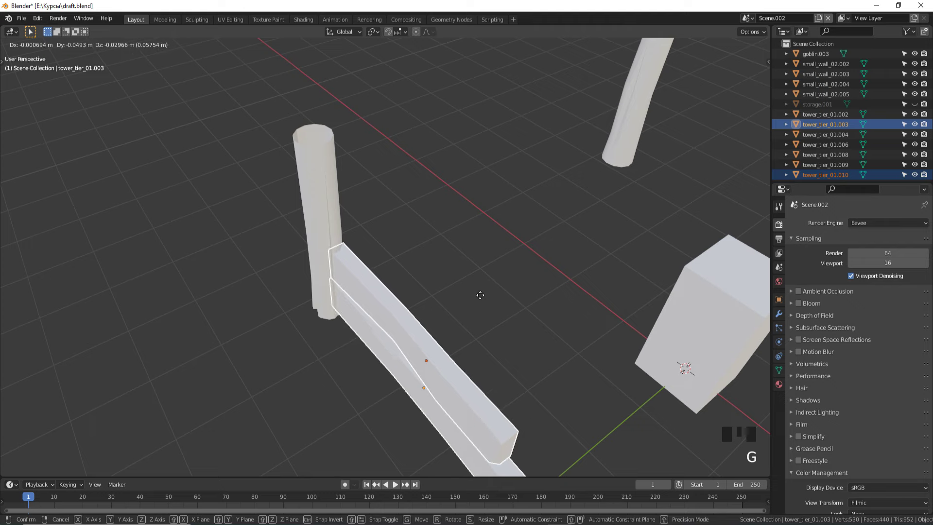
# - Duplicate the rails, flip the copies 180° about Y and shift them along X to the right half
pyautogui.moveTo(464, 314); pyautogui.dragTo(567, 305)
pyautogui.press('g')
pyautogui.press('g')
pyautogui.scroll(-3)
pyautogui.moveTo(556, 305); pyautogui.dragTo(461, 338)
pyautogui.press('shift+d')
pyautogui.press('r')
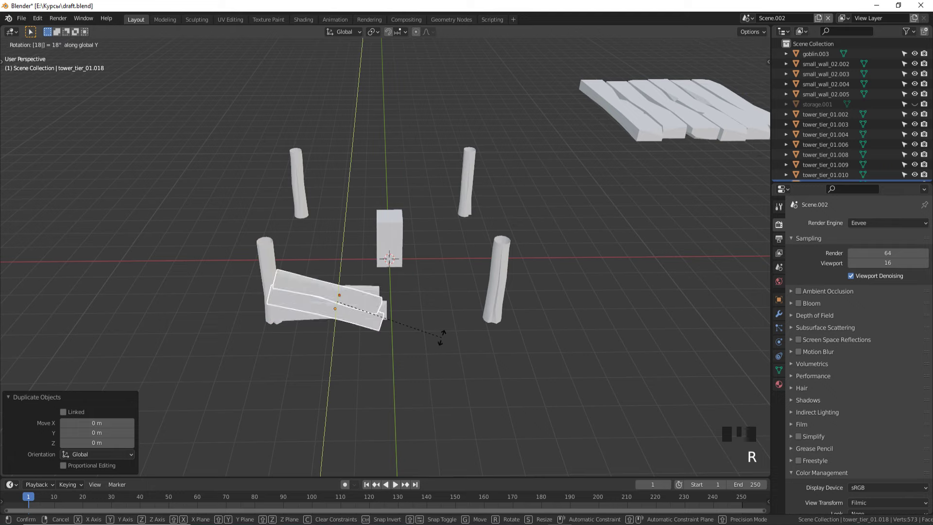
pyautogui.scroll(3)
pyautogui.scroll(3)
pyautogui.press('KP_1')
pyautogui.press('g')
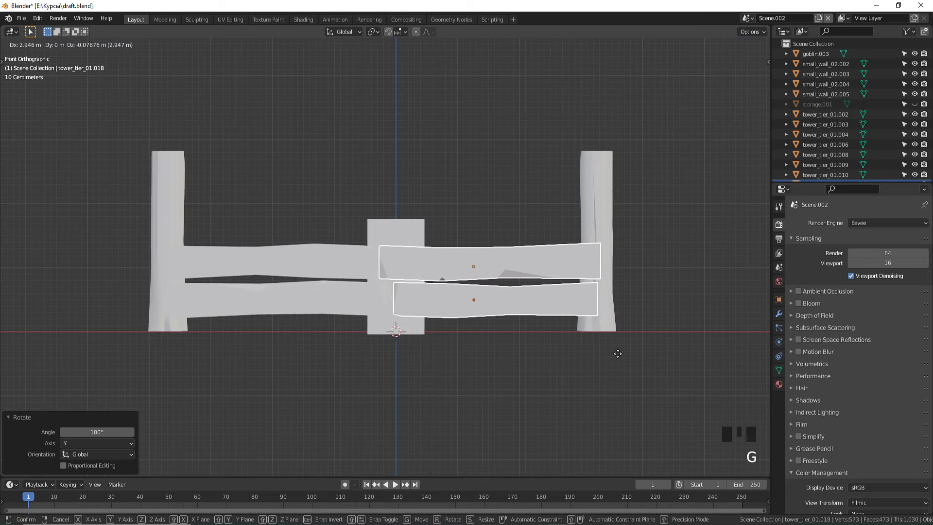
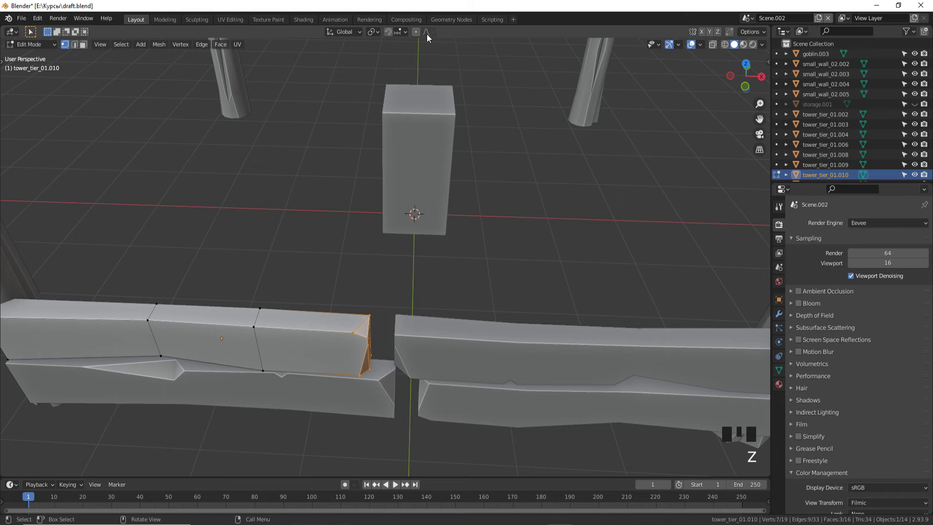
# - Select the left plank's end face and pull it toward the right plank with proportional editing
pyautogui.click(421, 35)
pyautogui.scroll(-3)
pyautogui.scroll(3)
pyautogui.press('g')
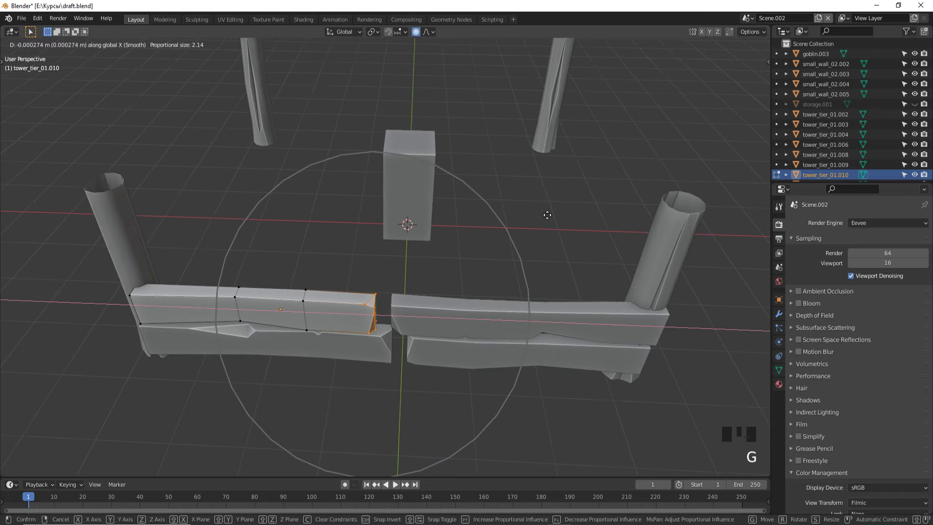
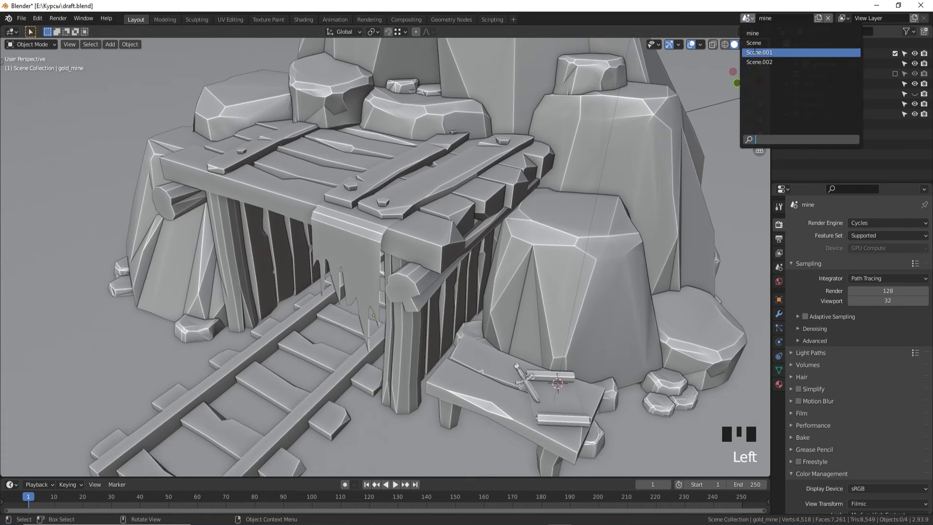
# - Look over the enclosure and hide a collection of pieces in the Outliner
pyautogui.scroll(-3)
pyautogui.moveTo(527, 187); pyautogui.dragTo(345, 206)
pyautogui.scroll(-3)
pyautogui.moveTo(490, 230); pyautogui.dragTo(370, 200)
pyautogui.scroll(3)
pyautogui.scroll(-3)
pyautogui.moveTo(369, 201); pyautogui.dragTo(898, 65)
pyautogui.click(897, 64)
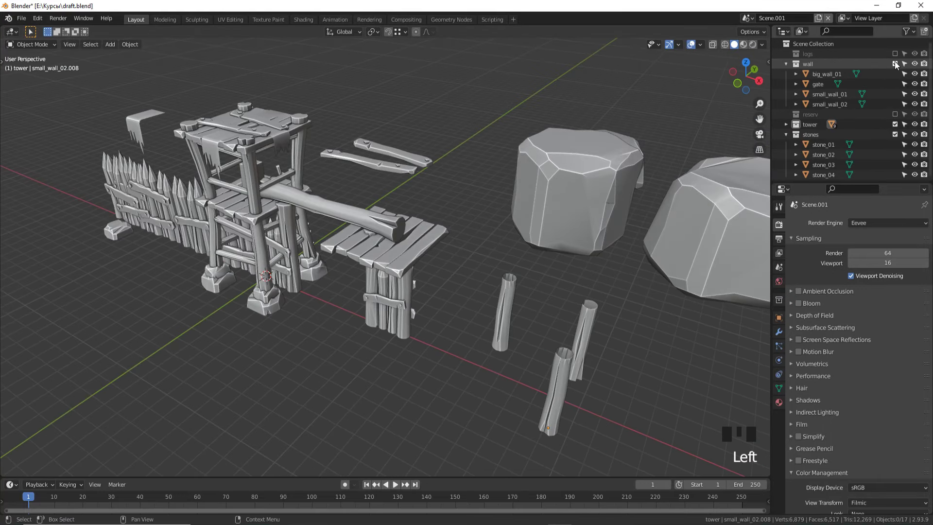
pyautogui.click(899, 65)
# - Rename Scene.002 to storage and Scene.001 to tower via the Scene selector
pyautogui.moveTo(211, 221); pyautogui.dragTo(533, 271)
pyautogui.click(532, 270)
pyautogui.click(751, 17)
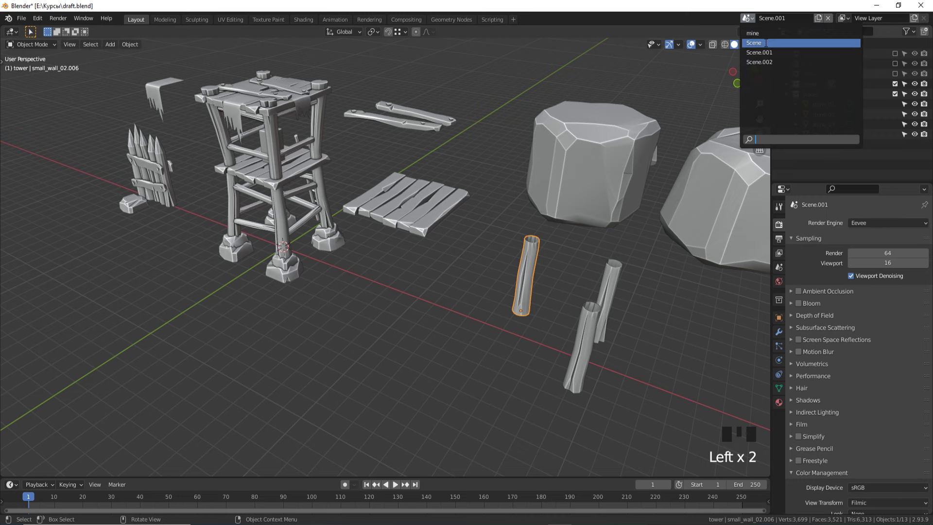
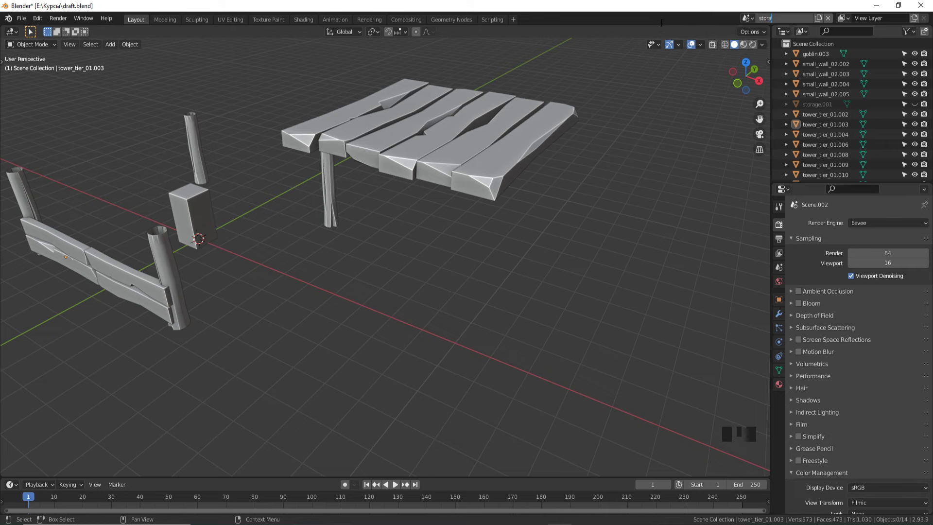
pyautogui.click(750, 17)
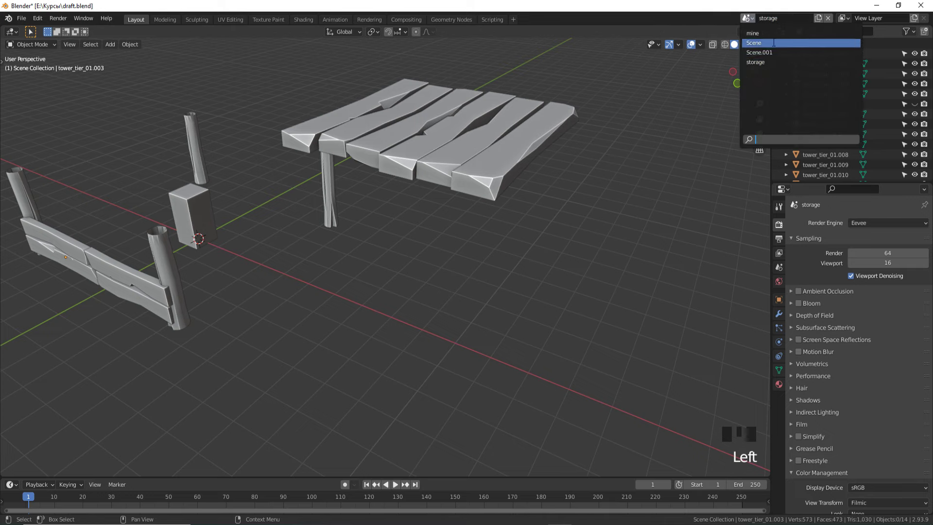
pyautogui.scroll(-3)
pyautogui.scroll(-3)
pyautogui.moveTo(787, 18); pyautogui.dragTo(751, 22)
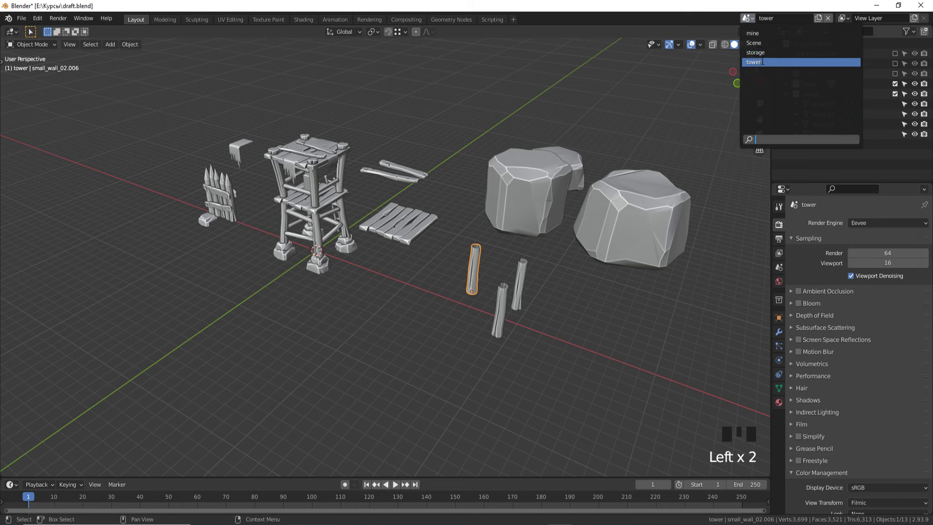
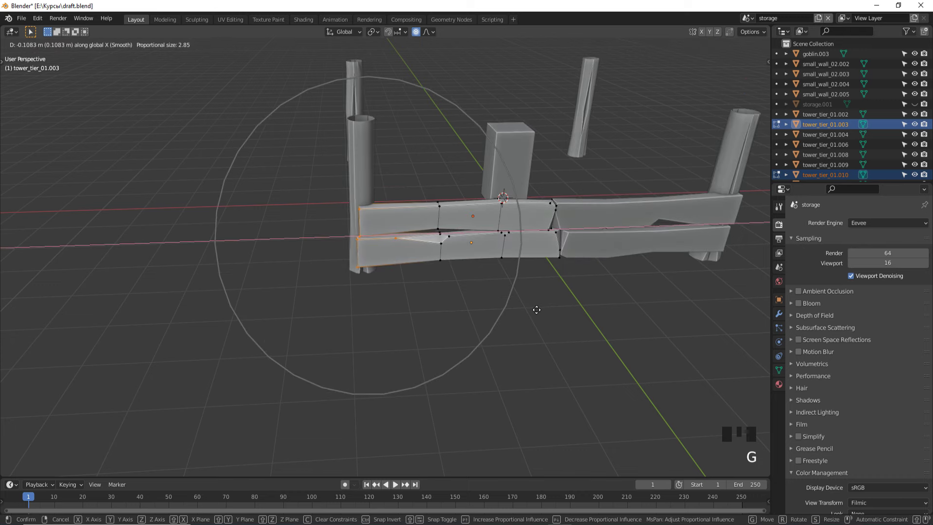
# - Duplicate a corner post, shrink it and stand it beside the central box
pyautogui.press('Tab')
pyautogui.moveTo(530, 315); pyautogui.dragTo(437, 115)
pyautogui.click(438, 115)
pyautogui.click(419, 119)
pyautogui.press('KP_7')
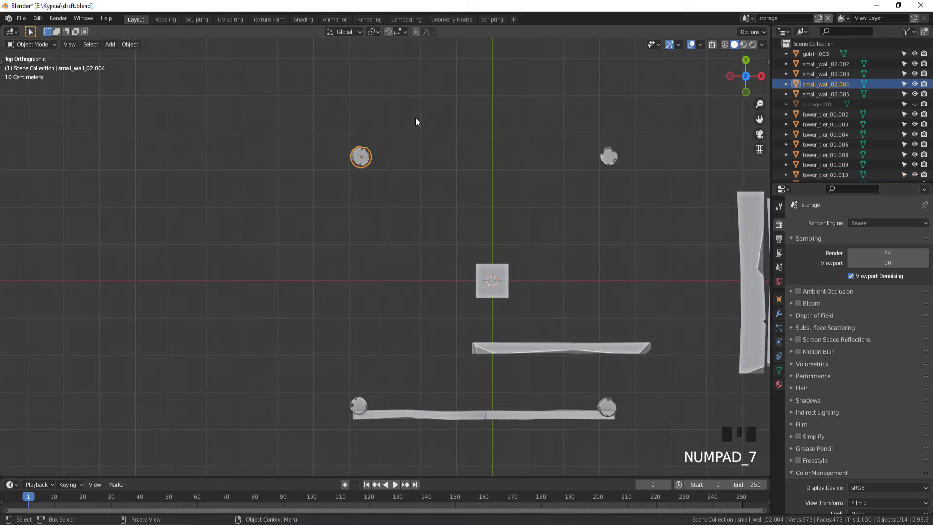
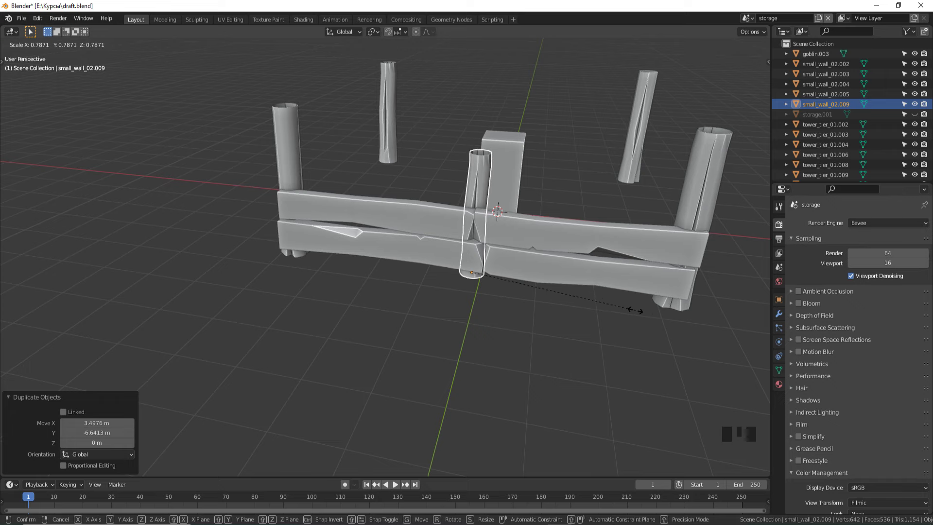
pyautogui.moveTo(565, 314); pyautogui.dragTo(563, 343)
pyautogui.press('g')
pyautogui.scroll(-3)
pyautogui.moveTo(566, 342); pyautogui.dragTo(528, 322)
pyautogui.click(528, 321)
pyautogui.moveTo(516, 302); pyautogui.dragTo(516, 326)
# - In front view raise the upper right board and lower the bottom left board to stagger the rails
pyautogui.scroll(3)
pyautogui.moveTo(531, 321); pyautogui.dragTo(569, 325)
pyautogui.scroll(3)
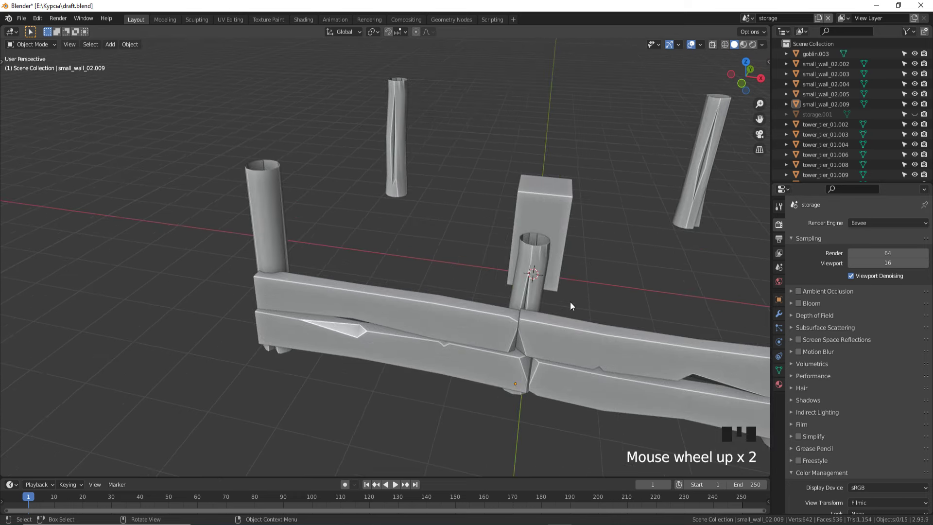
pyautogui.scroll(-3)
pyautogui.moveTo(573, 304); pyautogui.dragTo(563, 306)
pyautogui.scroll(3)
pyautogui.moveTo(567, 298); pyautogui.dragTo(573, 265)
pyautogui.press('KP_1')
pyautogui.moveTo(478, 220); pyautogui.dragTo(435, 283)
pyautogui.scroll(3)
pyautogui.click(529, 257)
pyautogui.press('g')
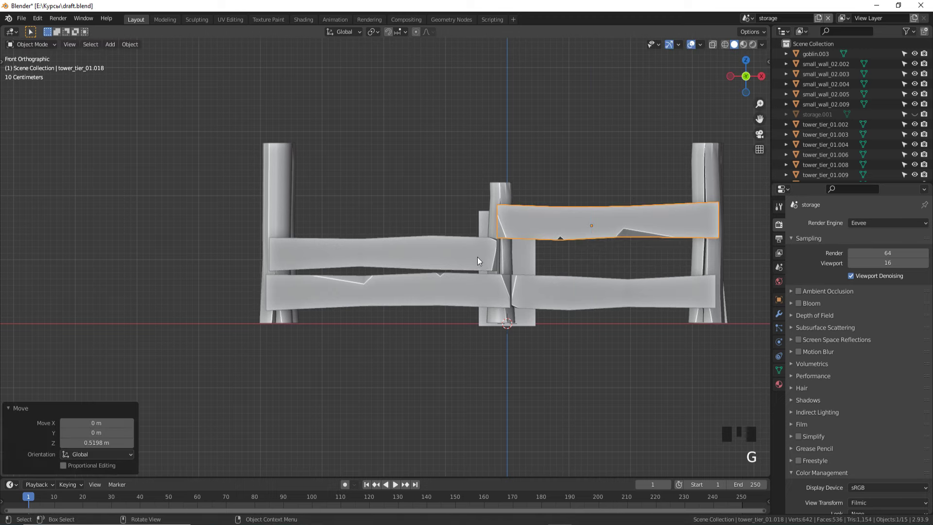
pyautogui.click(485, 261)
pyautogui.click(473, 291)
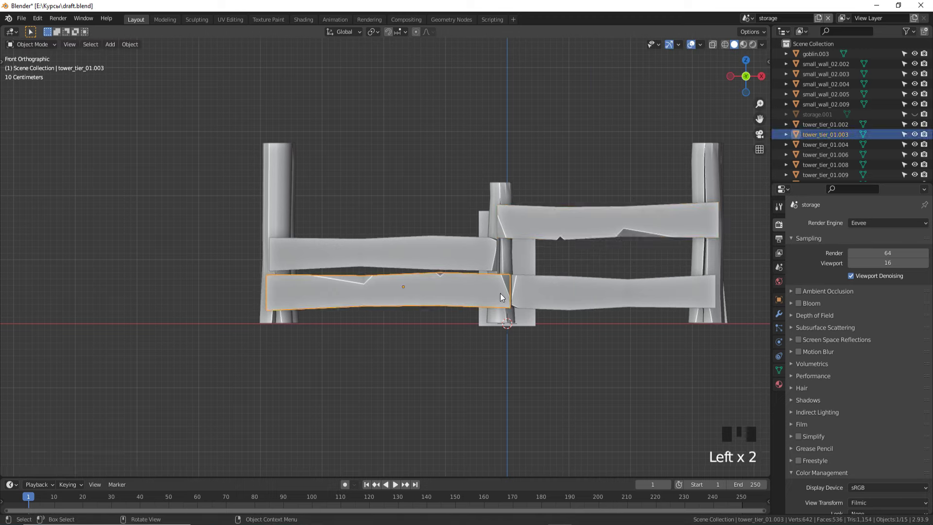
pyautogui.press('g')
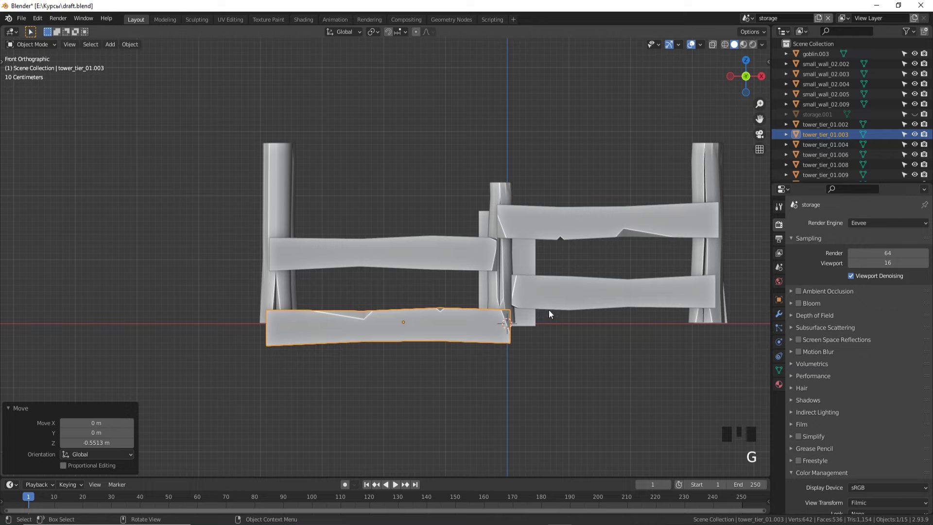
# - Scale all four boards to about 0.68 and move them toward the middle post
pyautogui.click(564, 301)
pyautogui.click(454, 273)
pyautogui.click(567, 227)
pyautogui.press('g')
pyautogui.press('s')
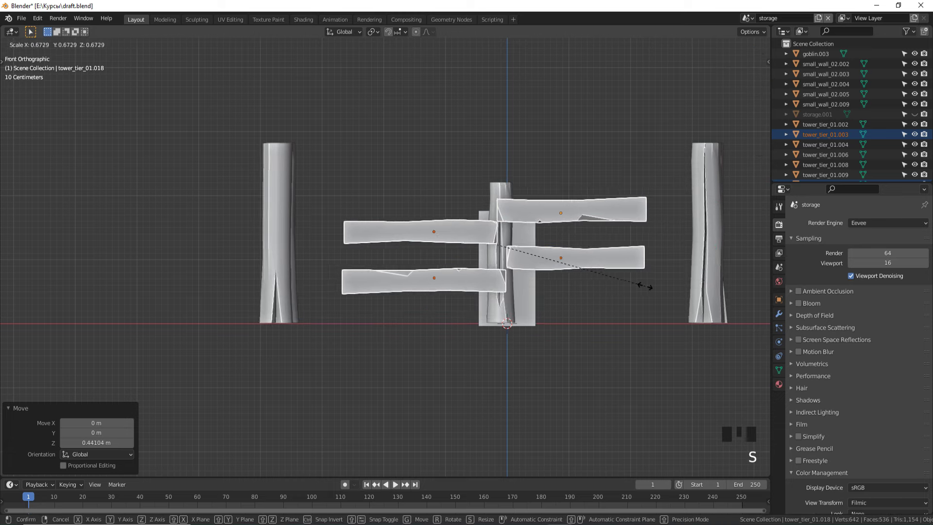
pyautogui.press('g')
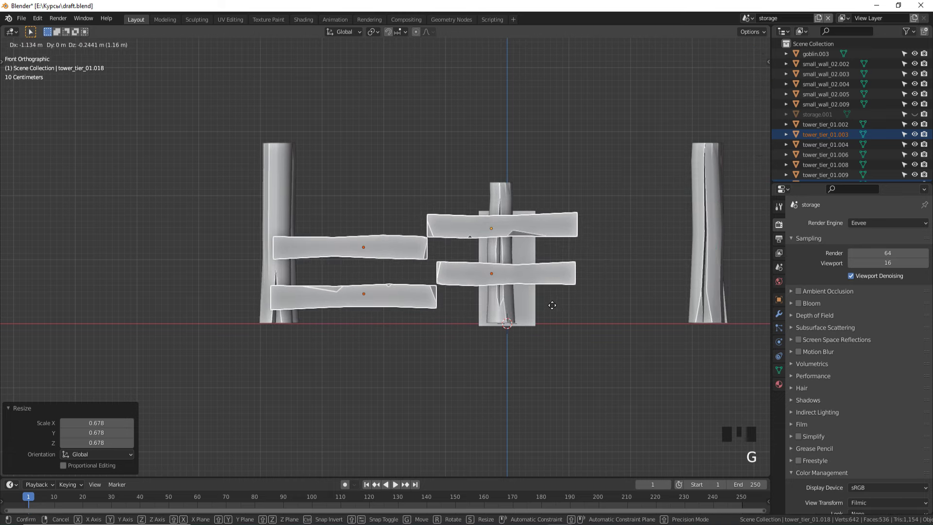
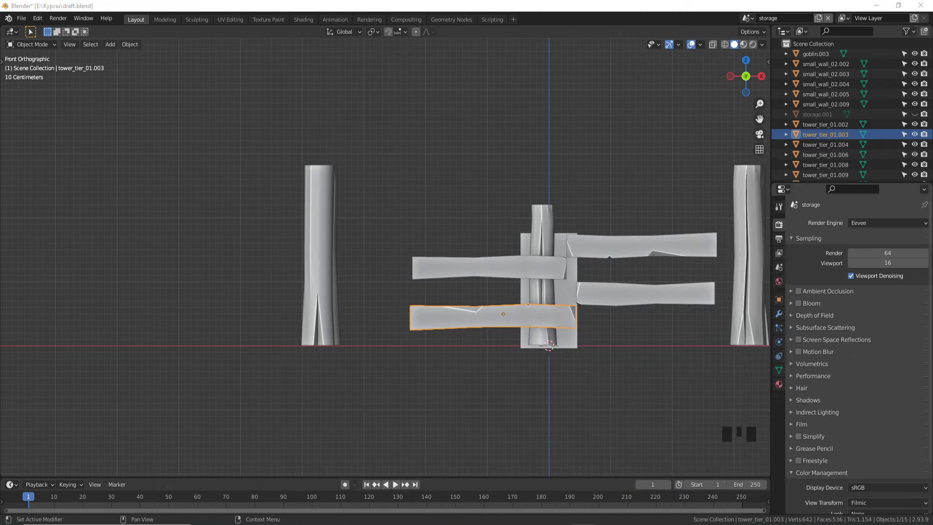
# - Turn one board upright and stretch it to a new length for the brace
pyautogui.press('r')
pyautogui.press('s')
pyautogui.press('s')
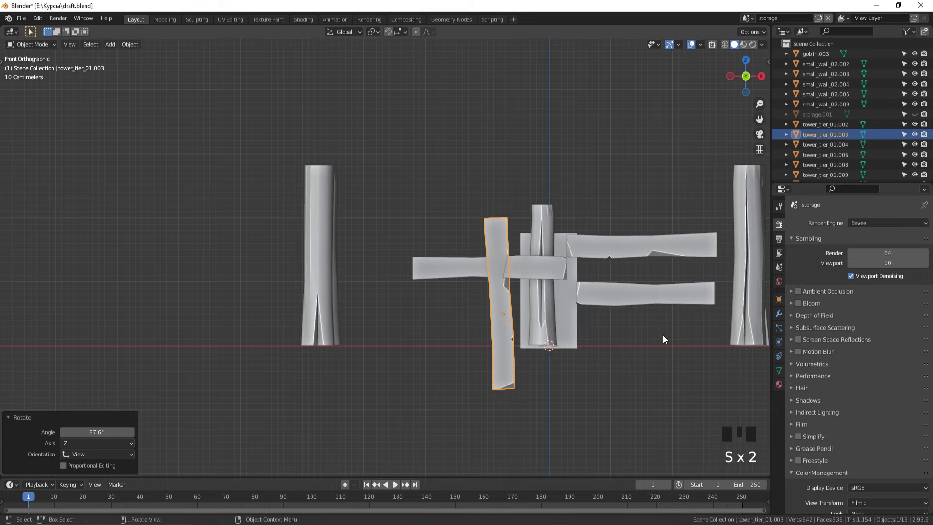
pyautogui.moveTo(665, 338); pyautogui.dragTo(650, 346)
pyautogui.scroll(-3)
pyautogui.press('shift+s')
pyautogui.rightClick(650, 346)
pyautogui.scroll(-3)
pyautogui.press('s')
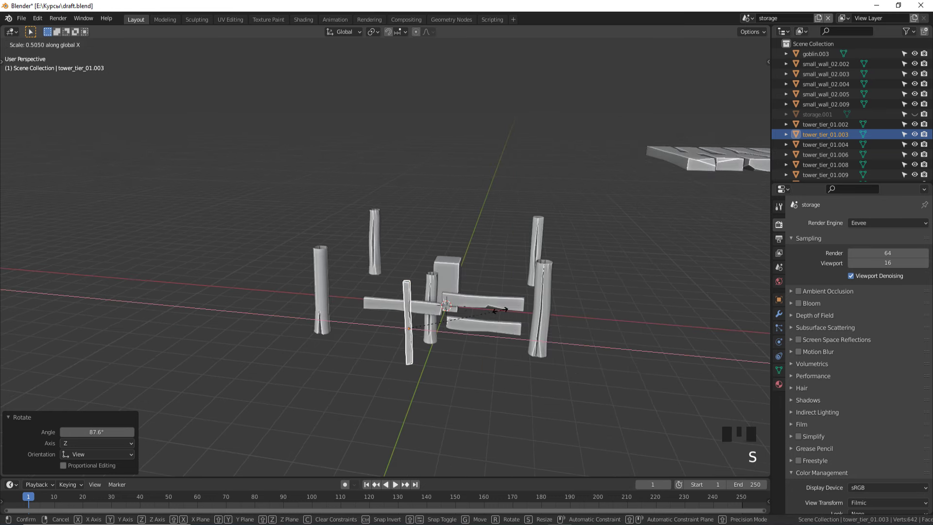
pyautogui.scroll(3)
pyautogui.press('s')
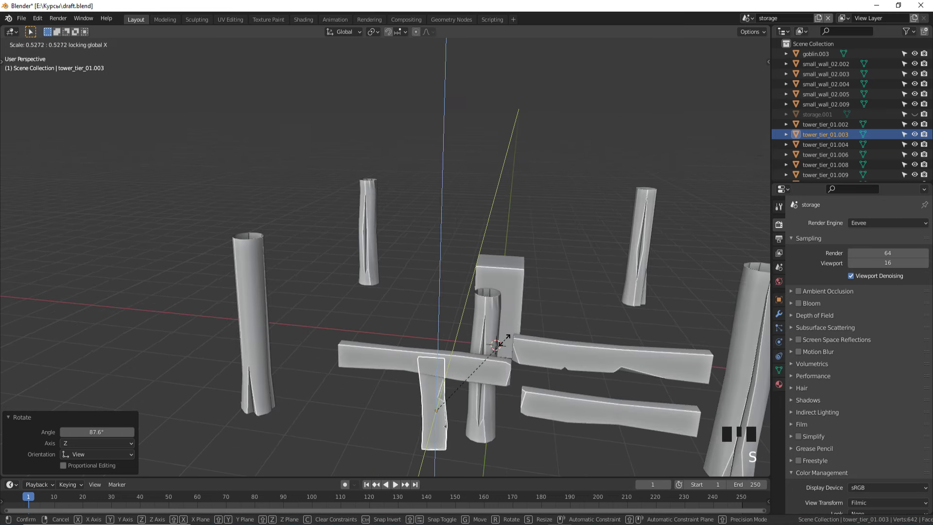
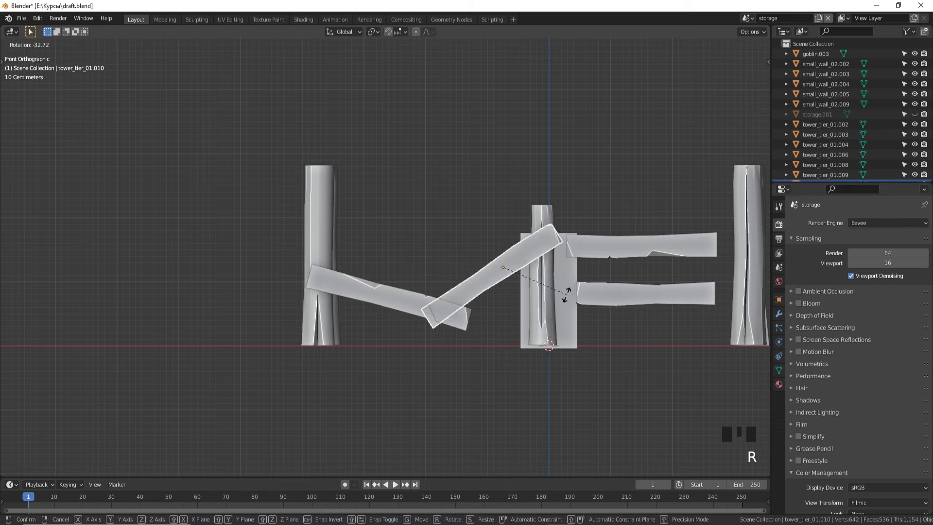
# - Tilt the boards diagonally and move them crossed between the two left posts
pyautogui.press('g')
pyautogui.moveTo(437, 362); pyautogui.dragTo(426, 372)
pyautogui.scroll(-3)
pyautogui.press('g')
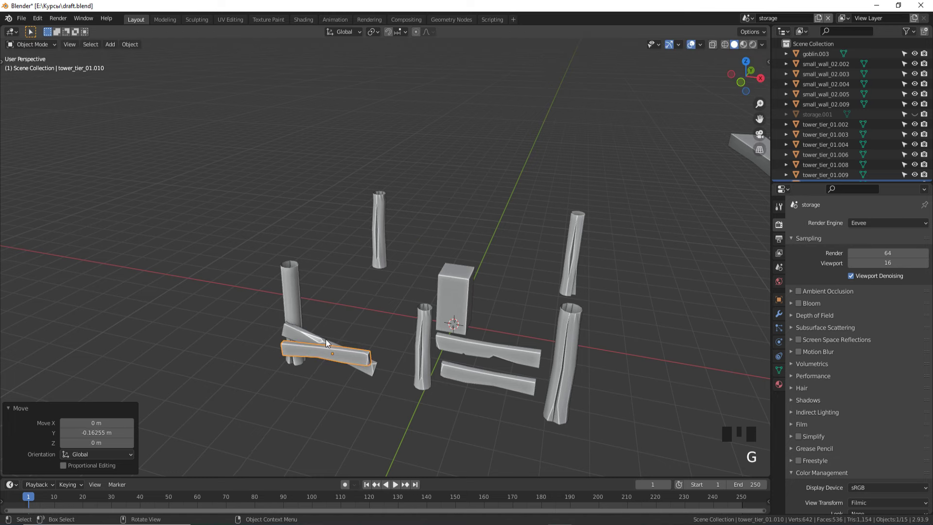
pyautogui.click(327, 341)
pyautogui.scroll(3)
pyautogui.press('g')
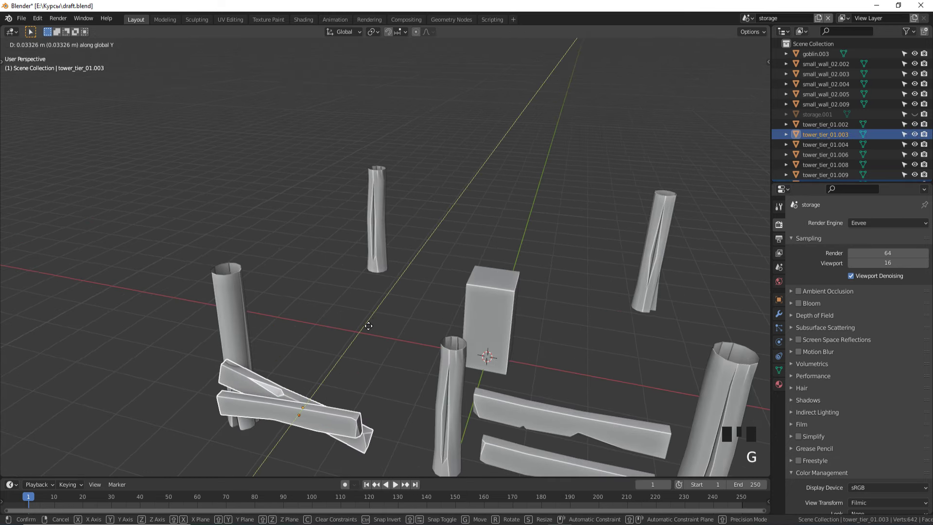
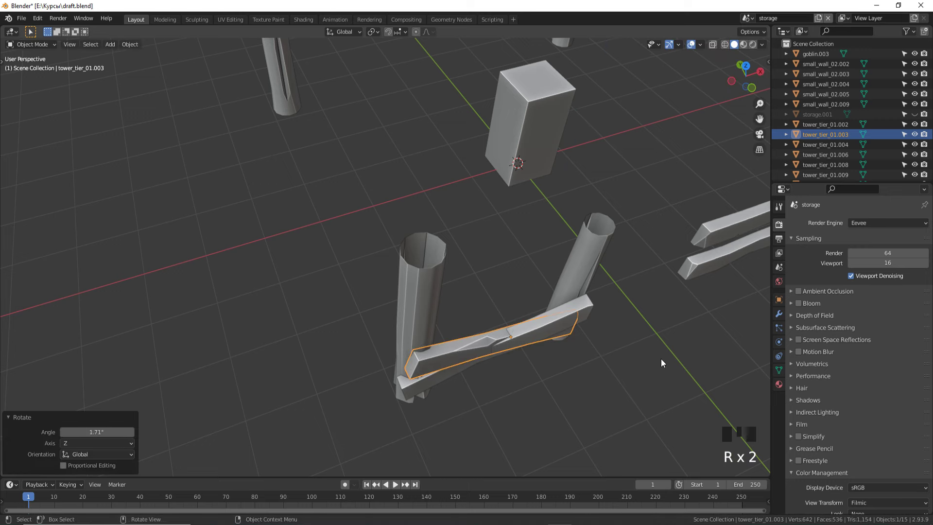
# - Orbit around the braced posts to compare them against the reference
pyautogui.press('g')
pyautogui.click(676, 372)
pyautogui.scroll(-3)
pyautogui.moveTo(675, 372); pyautogui.dragTo(611, 334)
pyautogui.scroll(-3)
pyautogui.moveTo(603, 337); pyautogui.dragTo(607, 354)
pyautogui.scroll(3)
# - Delete the two crossed brace boards from the scene
pyautogui.click(357, 313)
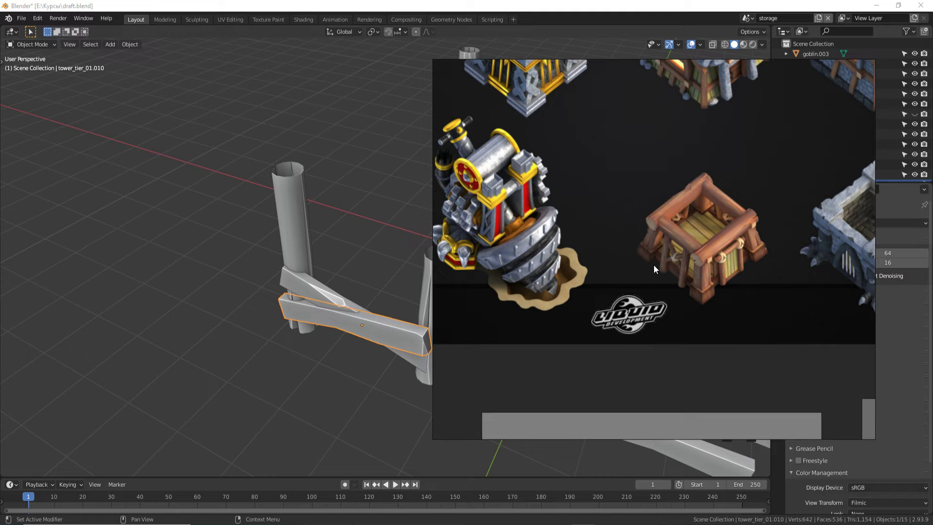
pyautogui.click(367, 308)
pyautogui.press('x')
pyautogui.scroll(-3)
pyautogui.moveTo(405, 324); pyautogui.dragTo(447, 277)
pyautogui.click(447, 277)
pyautogui.press('x')
# - Select a corner post and view the layout from above for repositioning
pyautogui.moveTo(471, 315); pyautogui.dragTo(307, 330)
pyautogui.click(307, 330)
pyautogui.press('KP_7')
pyautogui.scroll(3)
pyautogui.scroll(-3)
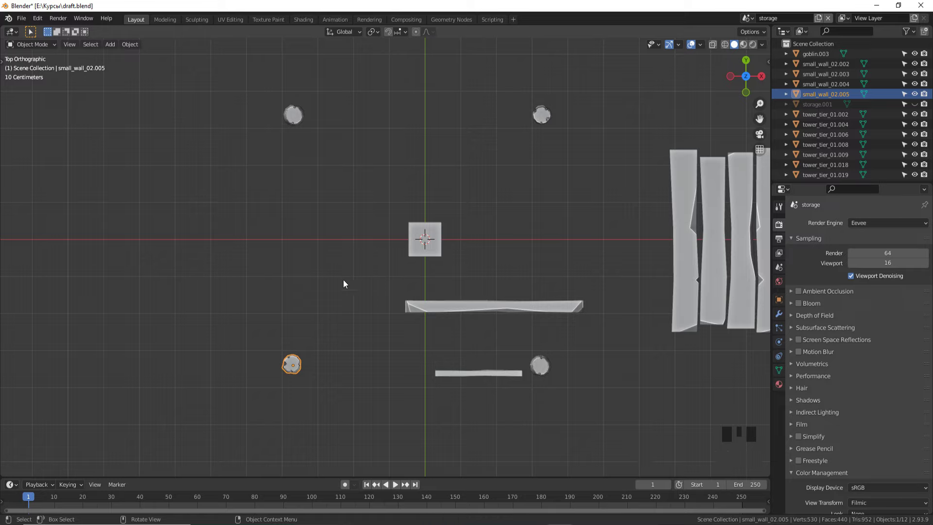
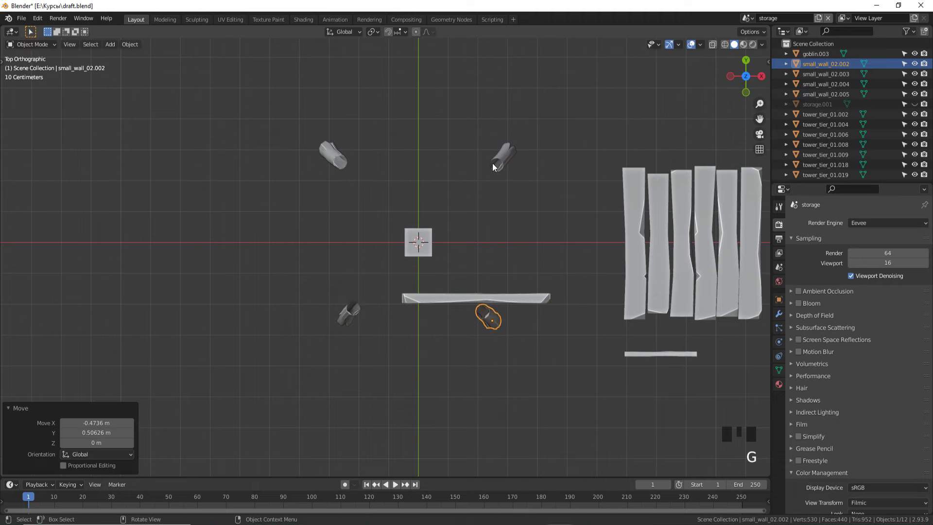
# - Straighten the tilted posts back into position around the box
pyautogui.click(502, 161)
pyautogui.press('g')
pyautogui.click(328, 165)
pyautogui.press('g')
pyautogui.click(514, 217)
pyautogui.moveTo(514, 219); pyautogui.dragTo(525, 219)
pyautogui.scroll(3)
pyautogui.scroll(-3)
pyautogui.scroll(3)
# - Duplicate a post, reset its rotation and lay it on its side as a beam
pyautogui.click(483, 268)
pyautogui.press('shift+d')
pyautogui.press('alt+r')
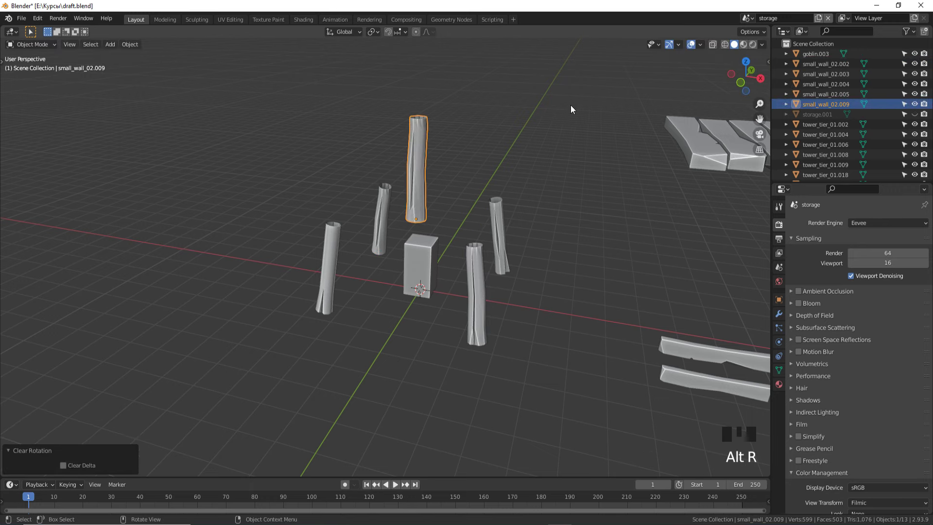
pyautogui.press('KP_1')
pyautogui.press('r')
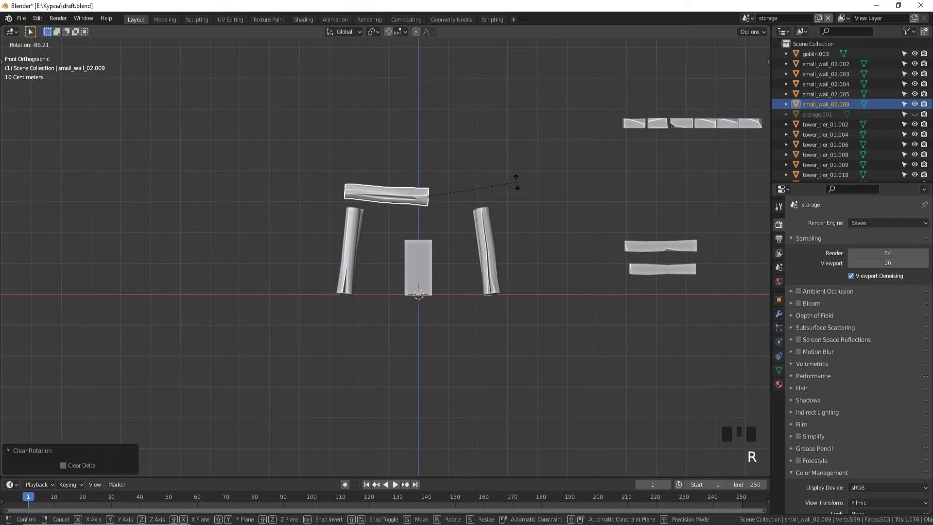
pyautogui.press('r')
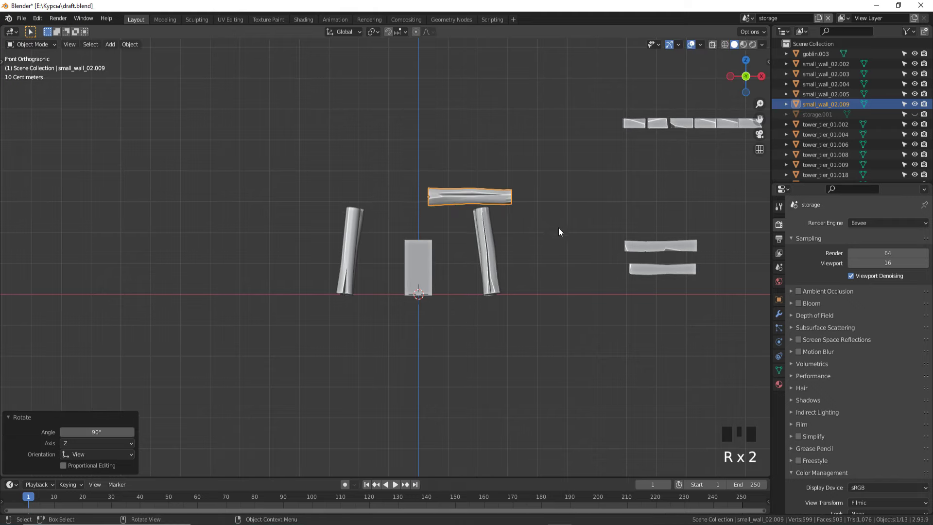
# - Slide the beam over the front posts and stretch it to span them
pyautogui.press('g')
pyautogui.scroll(-3)
pyautogui.press('KP_7')
pyautogui.scroll(3)
pyautogui.press('g')
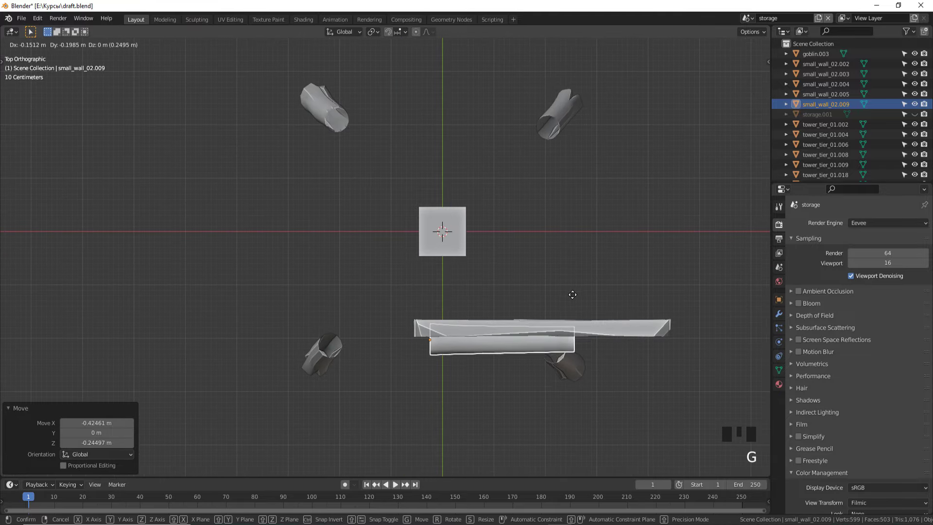
pyautogui.moveTo(553, 312); pyautogui.dragTo(547, 250)
pyautogui.scroll(3)
pyautogui.press('s')
pyautogui.press('s')
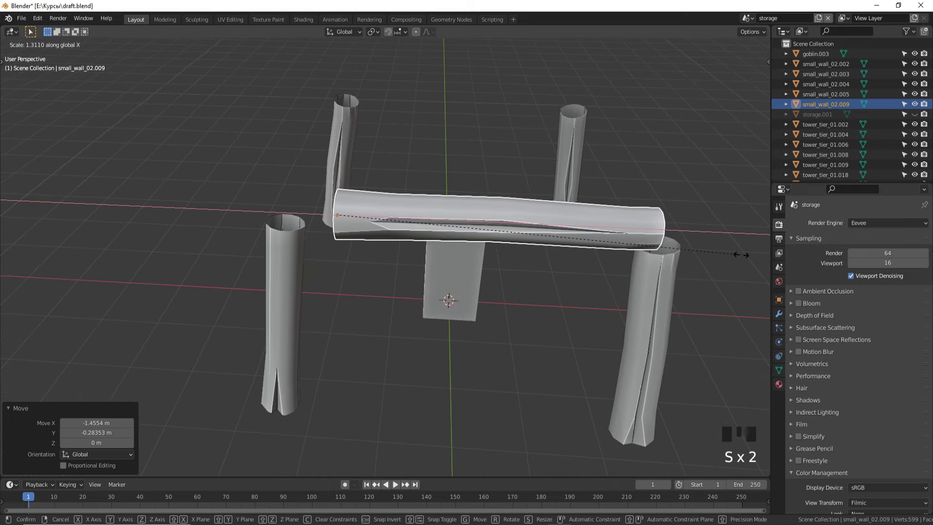
pyautogui.press('g')
pyautogui.press('s')
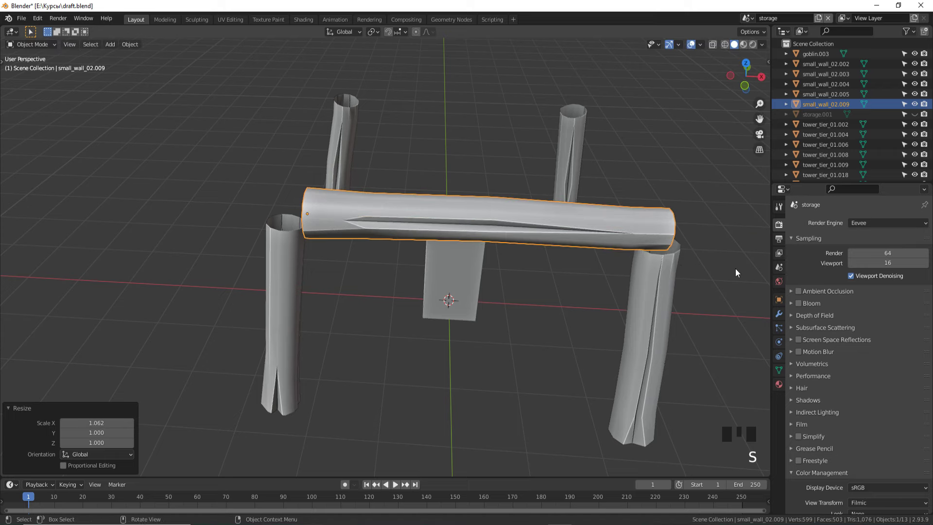
pyautogui.press('g')
pyautogui.press('s')
pyautogui.scroll(-3)
# - Duplicate another post and rotate it horizontal as a second log beam
pyautogui.moveTo(699, 271); pyautogui.dragTo(381, 255)
pyautogui.scroll(3)
pyautogui.click(256, 246)
pyautogui.moveTo(338, 260); pyautogui.dragTo(275, 246)
pyautogui.press('shift+d')
pyautogui.press('alt+r')
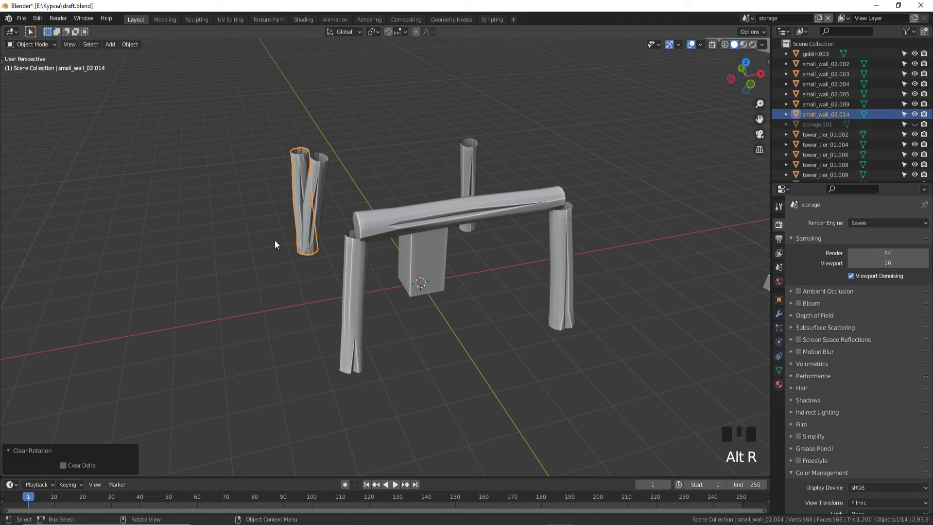
pyautogui.press('r')
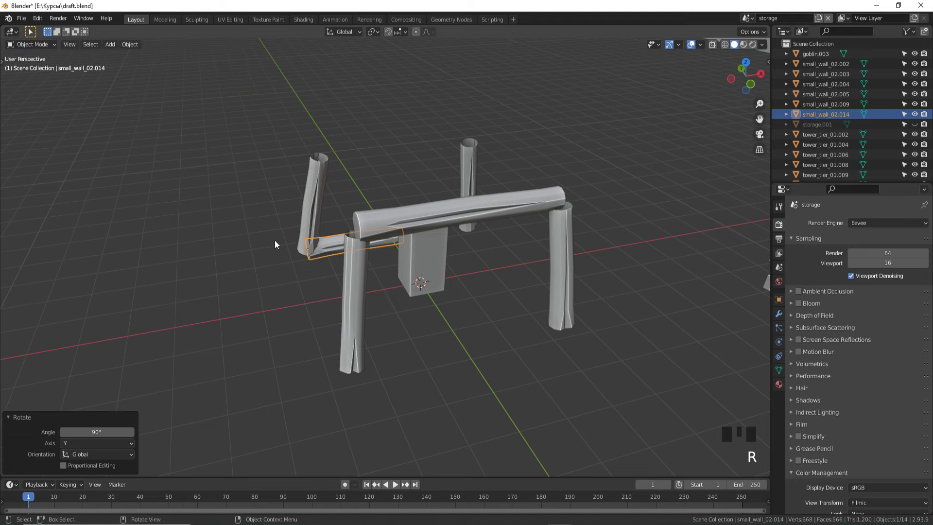
pyautogui.press('KP_1')
# - Move the second log onto the leg tops in wireframe and size it
pyautogui.press('z')
pyautogui.press('g')
pyautogui.press('g')
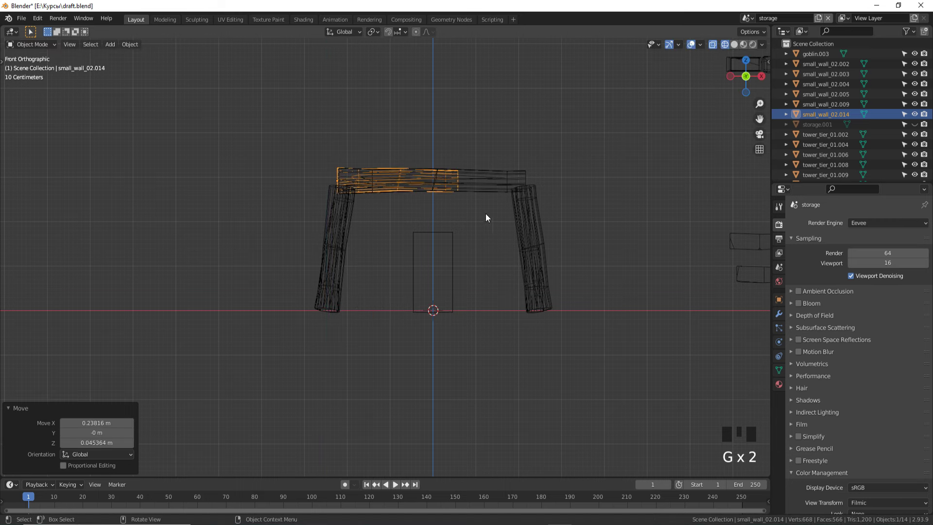
pyautogui.press('s')
pyautogui.scroll(-3)
pyautogui.moveTo(597, 213); pyautogui.dragTo(639, 276)
pyautogui.press('z')
pyautogui.scroll(-3)
# - Duplicate the leg frame, rotate it 90° about Z and position its top log
pyautogui.click(436, 261)
pyautogui.press('shift+d')
pyautogui.press('r')
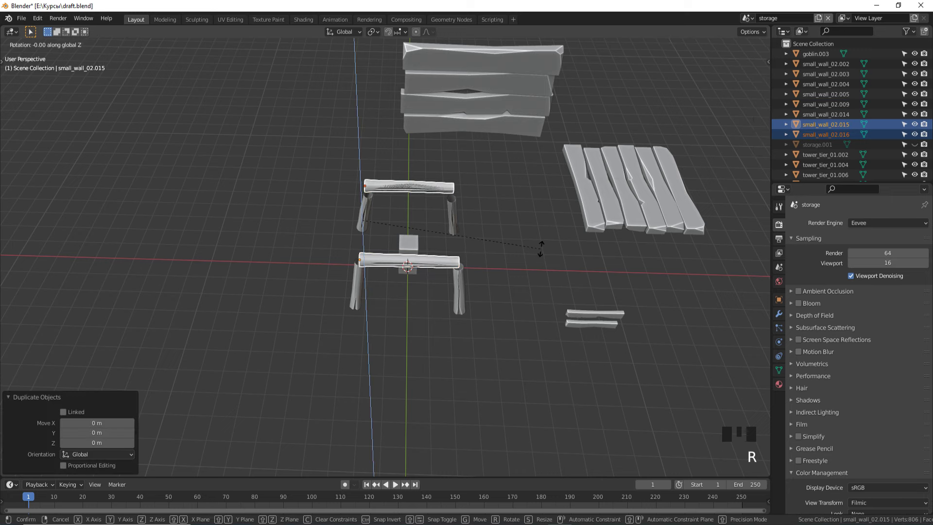
pyautogui.press('KP_7')
pyautogui.scroll(3)
pyautogui.press('g')
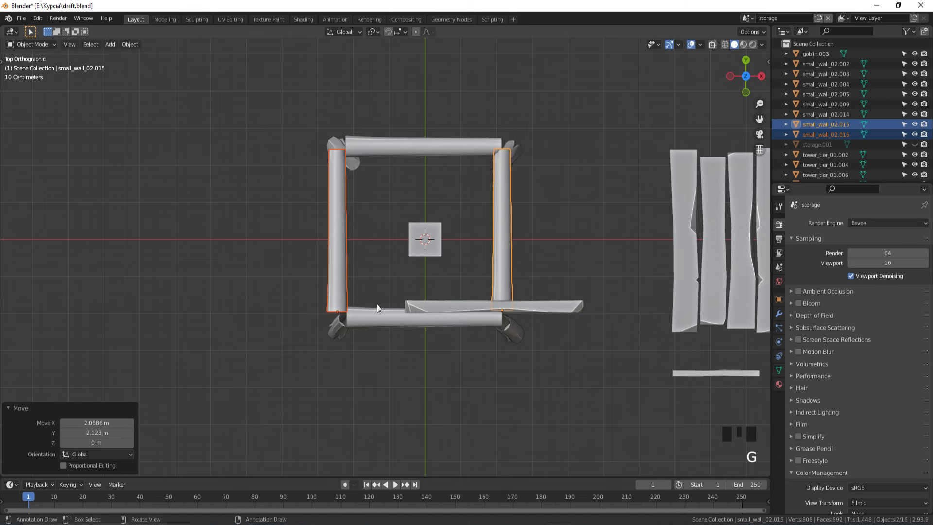
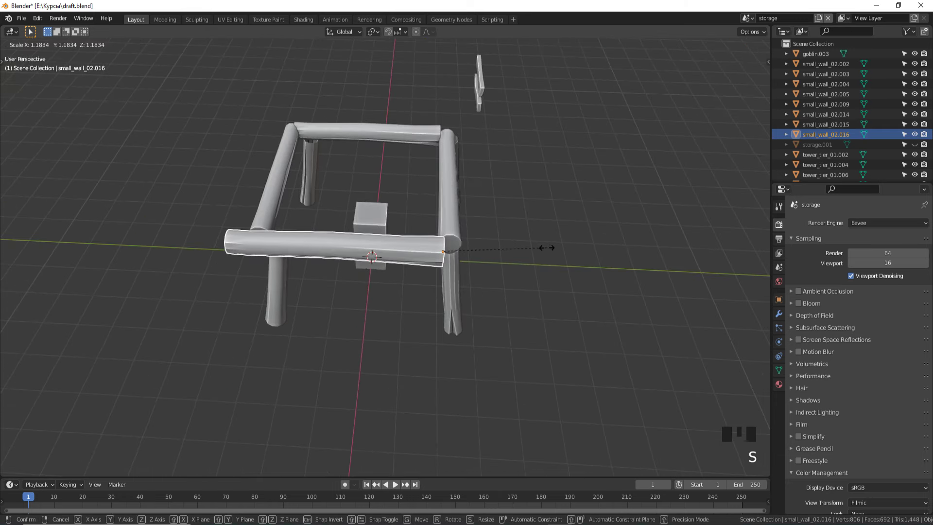
pyautogui.press('g')
pyautogui.middleClick(531, 243)
pyautogui.scroll(3)
pyautogui.press('g')
pyautogui.press('g')
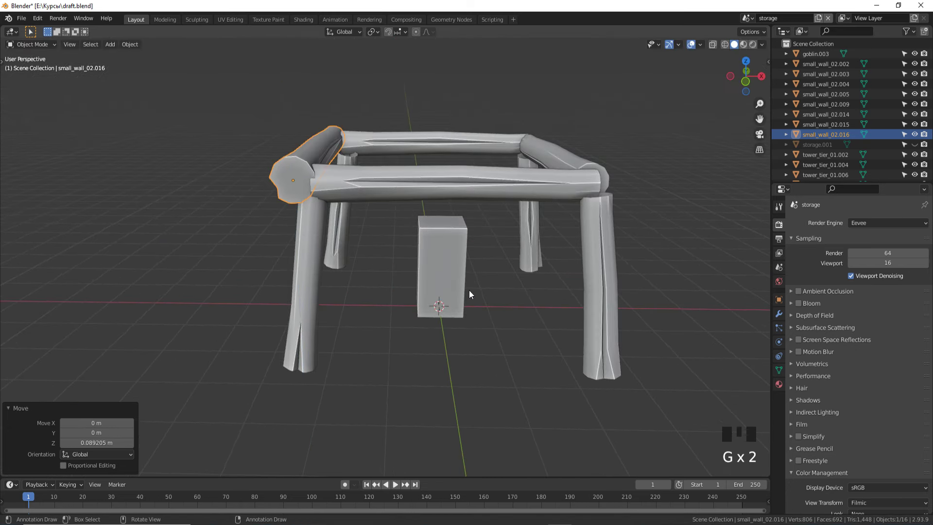
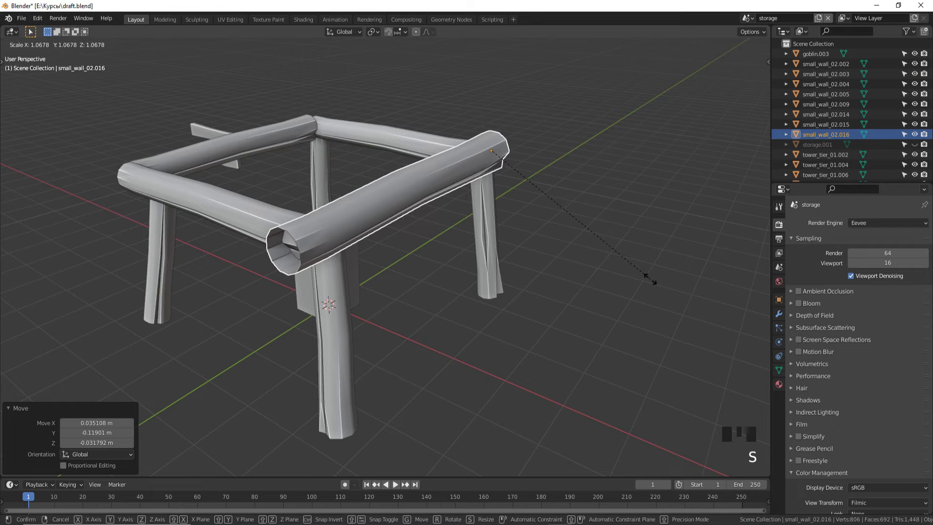
# - Move and scale the remaining top logs to close the square frame
pyautogui.moveTo(647, 284); pyautogui.dragTo(433, 289)
pyautogui.scroll(-3)
pyautogui.moveTo(416, 289); pyautogui.dragTo(477, 220)
pyautogui.click(477, 221)
pyautogui.moveTo(479, 229); pyautogui.dragTo(396, 234)
pyautogui.scroll(3)
pyautogui.moveTo(425, 247); pyautogui.dragTo(391, 36)
pyautogui.click(391, 36)
pyautogui.moveTo(403, 37); pyautogui.dragTo(410, 347)
pyautogui.press('g')
pyautogui.moveTo(557, 361); pyautogui.dragTo(208, 206)
pyautogui.press('g')
pyautogui.moveTo(447, 305); pyautogui.dragTo(638, 313)
pyautogui.press('s')
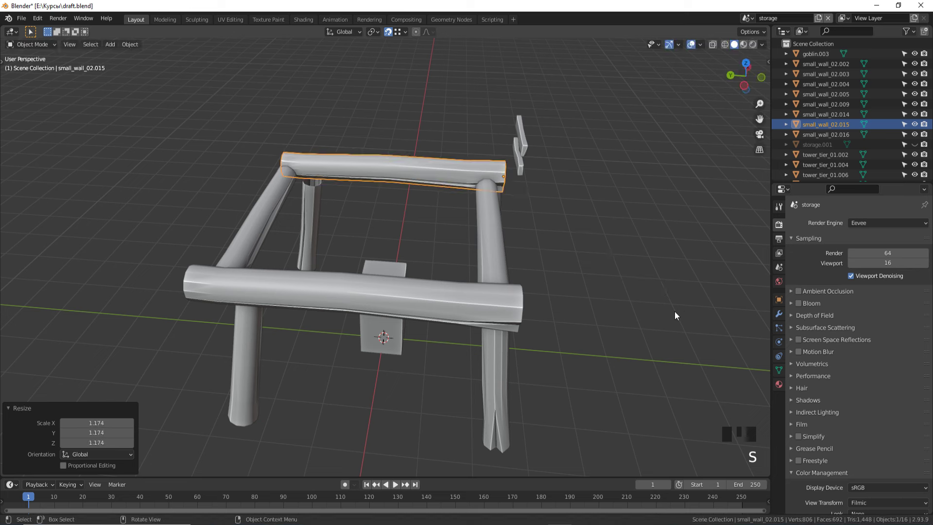
# - Rotate the last two top logs into place along the frame edges
pyautogui.moveTo(612, 311); pyautogui.dragTo(511, 313)
pyautogui.click(512, 313)
pyautogui.scroll(-3)
pyautogui.click(391, 241)
pyautogui.scroll(3)
pyautogui.press('r')
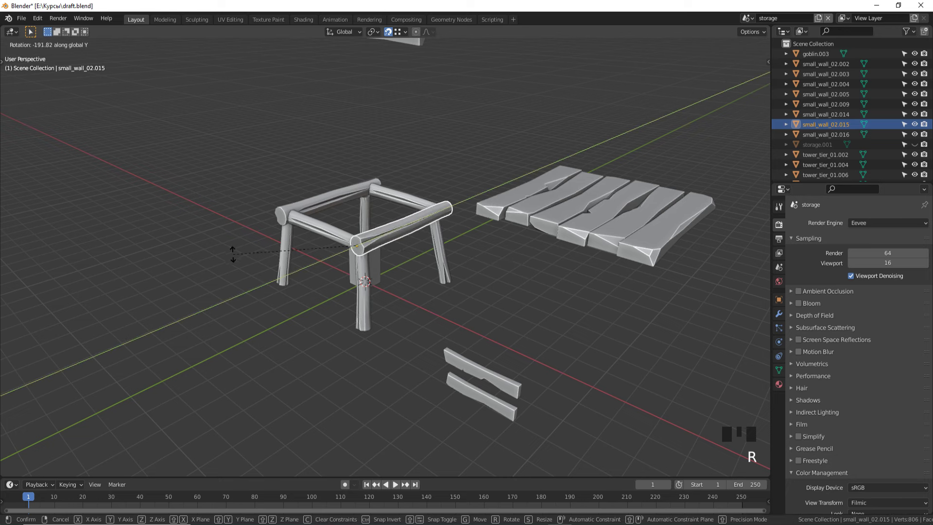
pyautogui.click(299, 310)
pyautogui.click(403, 197)
pyautogui.press('r')
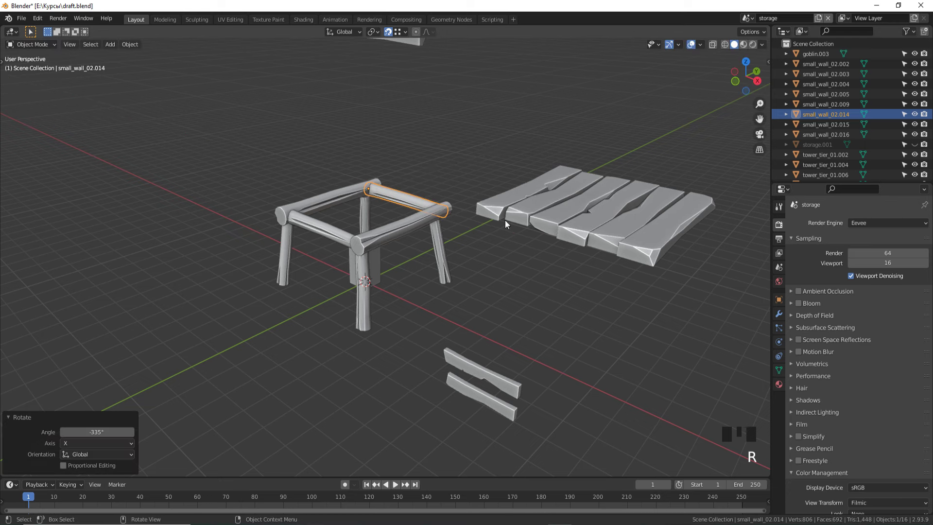
pyautogui.click(491, 289)
# - Orbit and zoom around the log frame and select the plank to reuse
pyautogui.scroll(-3)
pyautogui.moveTo(504, 283); pyautogui.dragTo(502, 293)
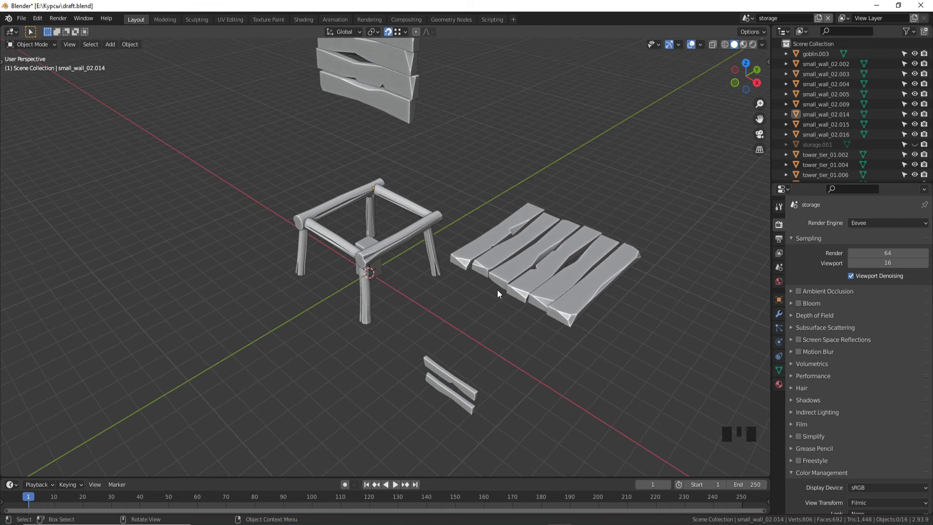
pyautogui.moveTo(459, 295); pyautogui.dragTo(494, 288)
pyautogui.scroll(3)
pyautogui.moveTo(495, 287); pyautogui.dragTo(462, 317)
pyautogui.press('KP_5')
pyautogui.moveTo(464, 318); pyautogui.dragTo(362, 237)
pyautogui.click(363, 237)
# - Grab the plank and bring it down toward the lower front of the frame
pyautogui.press('g')
pyautogui.press('g')
pyautogui.click(408, 142)
pyautogui.moveTo(425, 135); pyautogui.dragTo(463, 115)
pyautogui.scroll(-3)
pyautogui.click(510, 299)
pyautogui.scroll(3)
pyautogui.click(527, 327)
pyautogui.scroll(3)
# - In front view, settle the plank horizontally between the front legs and duplicate it with Shift+D
pyautogui.press('KP_1')
pyautogui.scroll(3)
pyautogui.scroll(-3)
pyautogui.click(688, 257)
pyautogui.scroll(-3)
pyautogui.click(559, 156)
pyautogui.moveTo(541, 160); pyautogui.dragTo(540, 192)
pyautogui.scroll(3)
pyautogui.scroll(-3)
pyautogui.click(417, 175)
pyautogui.scroll(3)
pyautogui.press('KP_1')
pyautogui.press('shift+d')
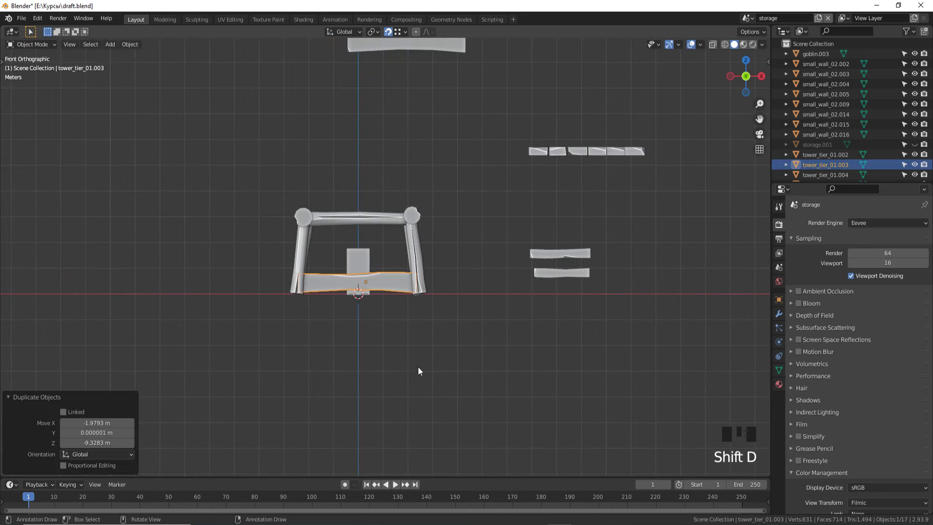
# - Slide the duplicated plank along the side and duplicate another copy for the opposite side
pyautogui.moveTo(419, 367); pyautogui.dragTo(343, 366)
pyautogui.scroll(3)
pyautogui.press('g')
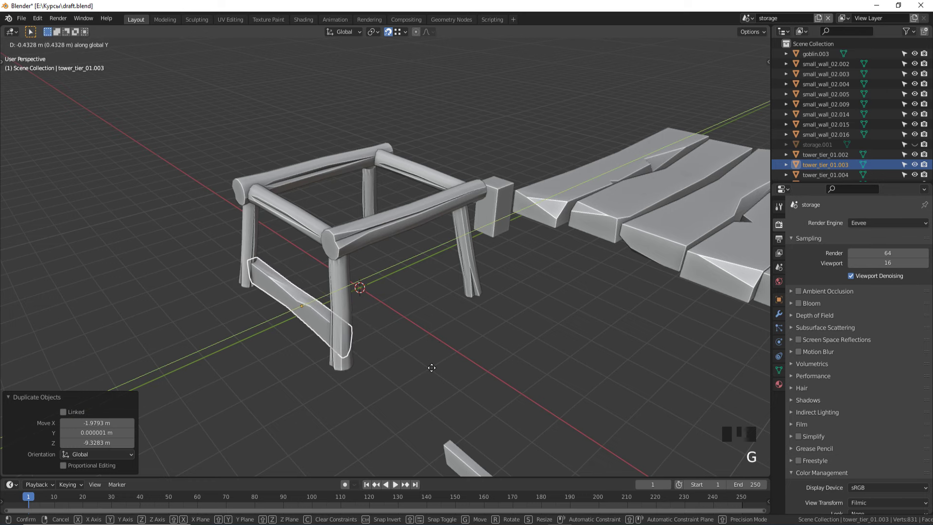
pyautogui.press('shift+d')
pyautogui.press('g')
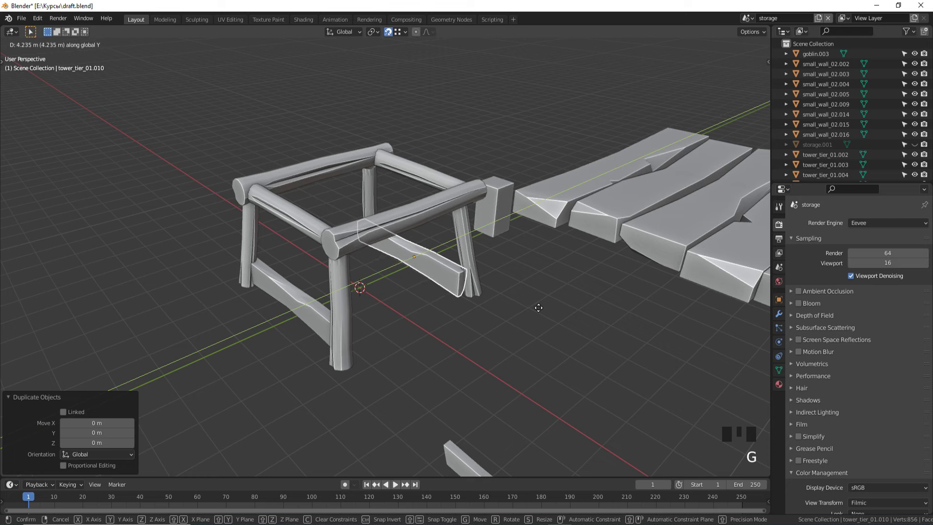
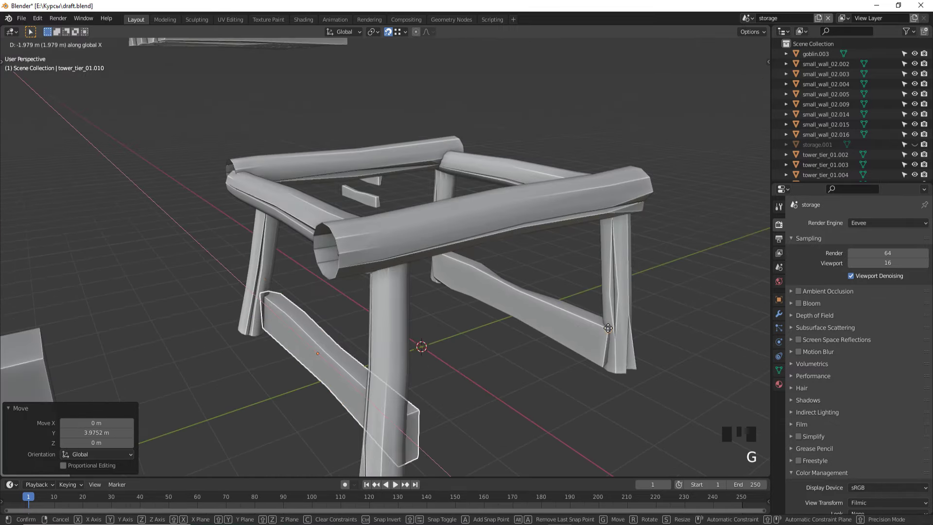
pyautogui.scroll(-3)
pyautogui.moveTo(608, 333); pyautogui.dragTo(546, 332)
pyautogui.click(546, 333)
pyautogui.scroll(-3)
pyautogui.moveTo(522, 332); pyautogui.dragTo(383, 366)
pyautogui.scroll(3)
# - From top and front views, grab the plank into place along the lower left side of the frame
pyautogui.press('KP_5')
pyautogui.scroll(-3)
pyautogui.press('KP_1')
pyautogui.moveTo(405, 346); pyautogui.dragTo(394, 98)
pyautogui.click(393, 98)
pyautogui.press('g')
pyautogui.moveTo(454, 200); pyautogui.dragTo(461, 209)
pyautogui.press('g')
pyautogui.click(542, 262)
pyautogui.moveTo(556, 208); pyautogui.dragTo(550, 219)
pyautogui.scroll(3)
pyautogui.scroll(-3)
pyautogui.click(543, 284)
pyautogui.scroll(3)
pyautogui.moveTo(551, 282); pyautogui.dragTo(590, 312)
# - Duplicate a further plank, move it to the side and rotate it 90° to run between the legs
pyautogui.press('shift+d')
pyautogui.press('g')
pyautogui.moveTo(320, 307); pyautogui.dragTo(400, 306)
pyautogui.scroll(-3)
pyautogui.scroll(3)
pyautogui.moveTo(368, 329); pyautogui.dragTo(396, 347)
pyautogui.press('g')
pyautogui.press('g')
pyautogui.scroll(3)
pyautogui.press('r')
pyautogui.moveTo(547, 360); pyautogui.dragTo(589, 358)
pyautogui.scroll(3)
# - Nudge the turned plank with repeated grabs until it sits between the side legs
pyautogui.press('g')
pyautogui.press('g')
pyautogui.scroll(3)
pyautogui.scroll(-3)
pyautogui.moveTo(596, 379); pyautogui.dragTo(585, 360)
pyautogui.press('g')
pyautogui.moveTo(589, 365); pyautogui.dragTo(596, 331)
pyautogui.scroll(3)
pyautogui.press('g')
pyautogui.press('g')
pyautogui.moveTo(616, 306); pyautogui.dragTo(521, 314)
pyautogui.scroll(-3)
# - In front view with wireframe shading, make the final placement of the side plank
pyautogui.press('KP_1')
pyautogui.scroll(3)
pyautogui.press('z')
pyautogui.press('g')
pyautogui.click(274, 310)
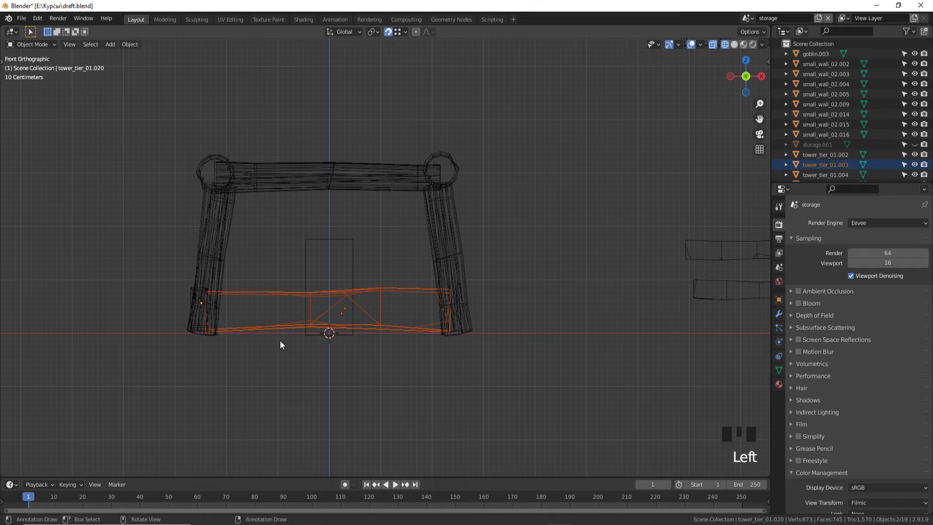
# - Orbit around the frame to inspect the newly placed lower planks
pyautogui.moveTo(179, 318); pyautogui.dragTo(246, 334)
pyautogui.scroll(-3)
pyautogui.press('z')
pyautogui.moveTo(315, 345); pyautogui.dragTo(491, 379)
pyautogui.click(492, 379)
pyautogui.scroll(-3)
pyautogui.moveTo(473, 375); pyautogui.dragTo(473, 382)
pyautogui.press('KP_5')
pyautogui.moveTo(475, 382); pyautogui.dragTo(430, 308)
pyautogui.scroll(3)
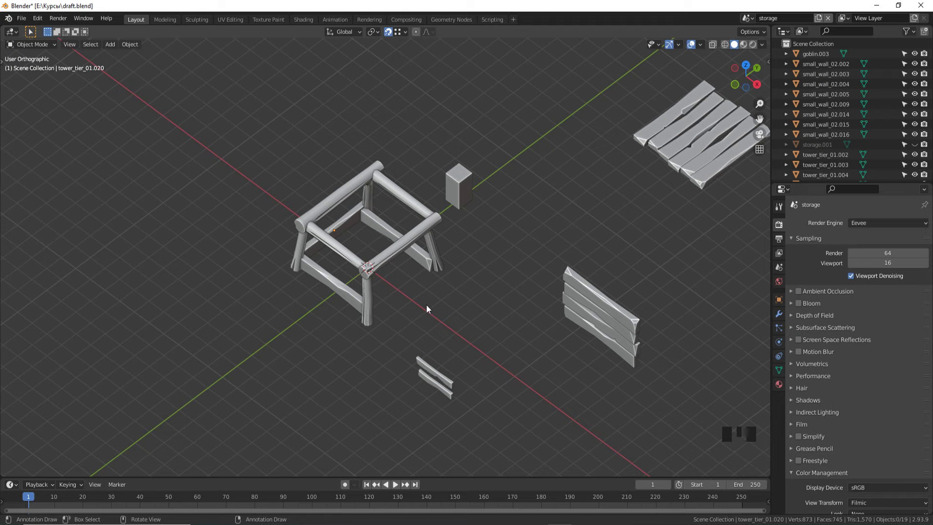
# - Switch to the 'mine' scene holding the gold mine model from the top-bar scene selector
pyautogui.click(390, 254)
pyautogui.click(438, 293)
pyautogui.scroll(3)
pyautogui.scroll(-3)
pyautogui.scroll(3)
pyautogui.scroll(3)
pyautogui.scroll(3)
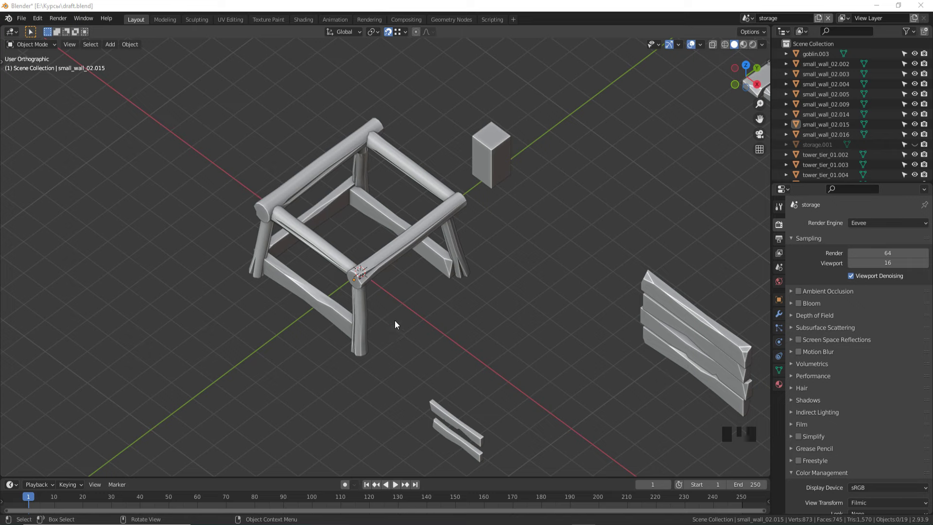
pyautogui.scroll(-3)
pyautogui.scroll(3)
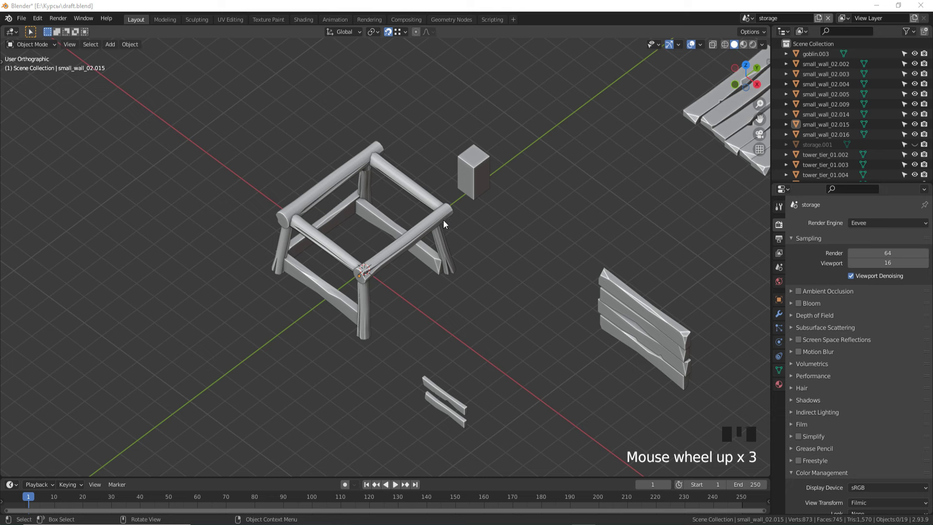
pyautogui.scroll(-3)
pyautogui.click(753, 16)
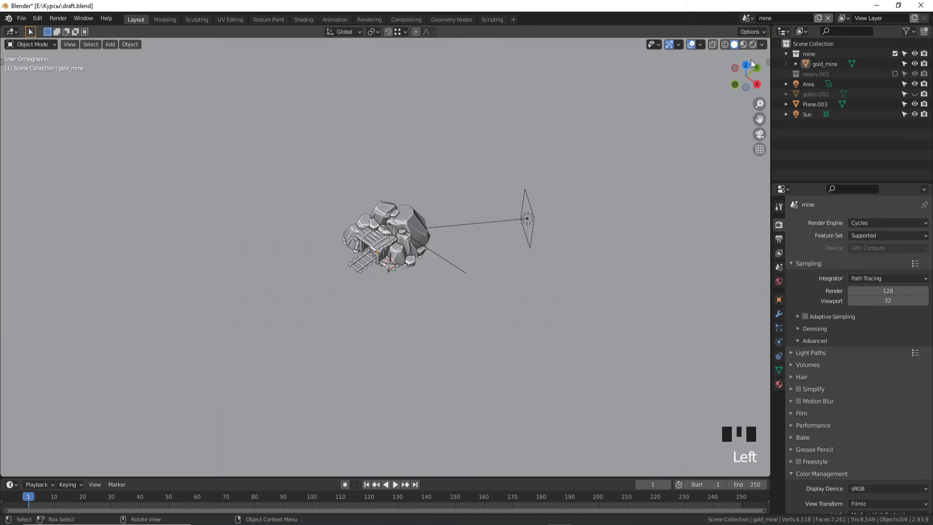
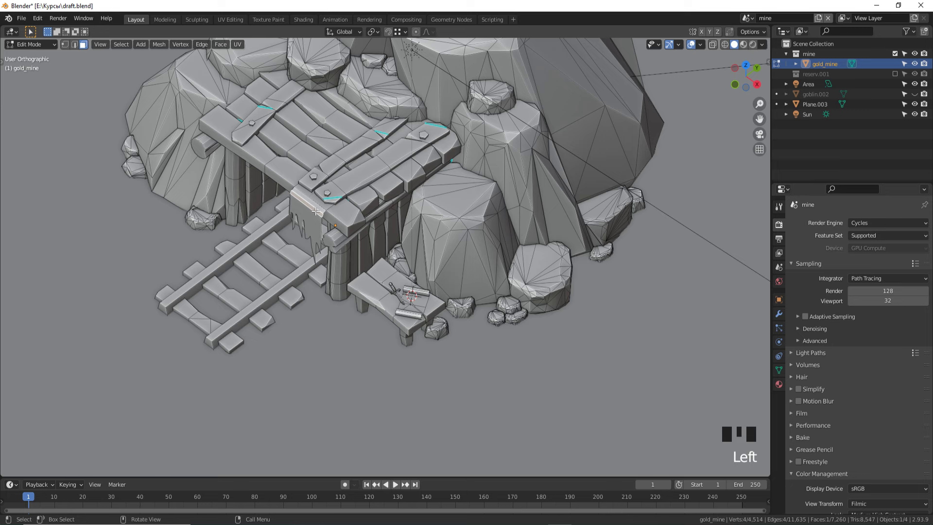
# - In Edit Mode select the gold ore piece, duplicate it, separate it into its own object and copy it
pyautogui.press('l')
pyautogui.press('shift+d')
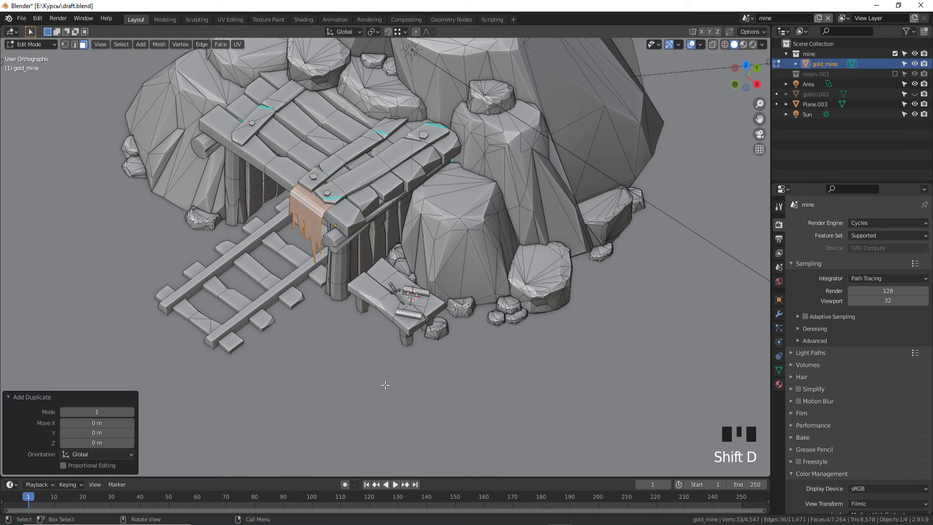
pyautogui.press('p')
pyautogui.press('Tab')
pyautogui.click(317, 219)
pyautogui.press('ctrl+c')
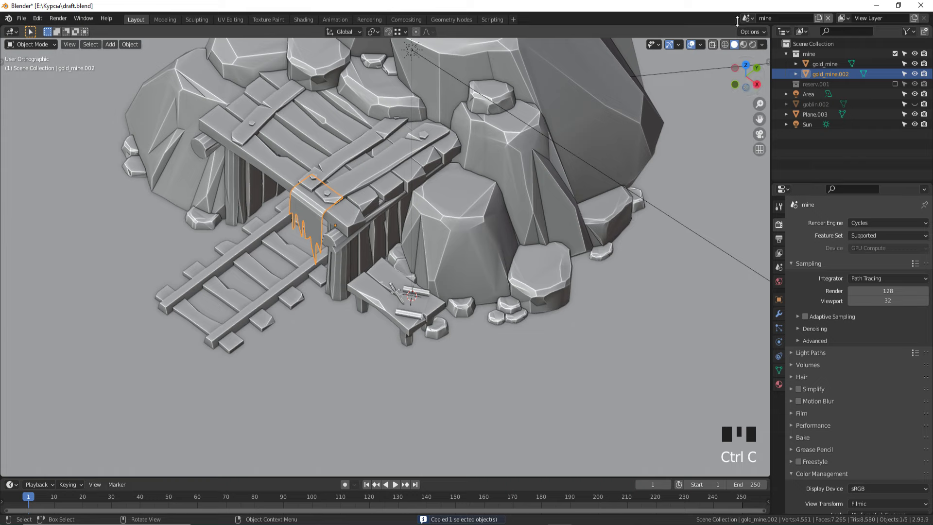
# - Paste the ore object into the storage scene, delete the leftover copy in mine, and return to storage
pyautogui.click(752, 20)
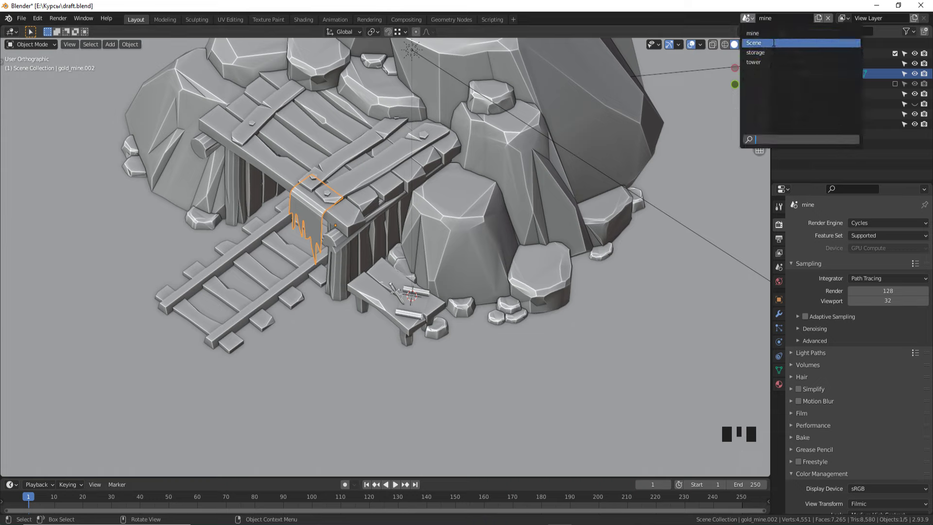
pyautogui.click(553, 268)
pyautogui.press('ctrl+v')
pyautogui.click(650, 179)
pyautogui.click(753, 16)
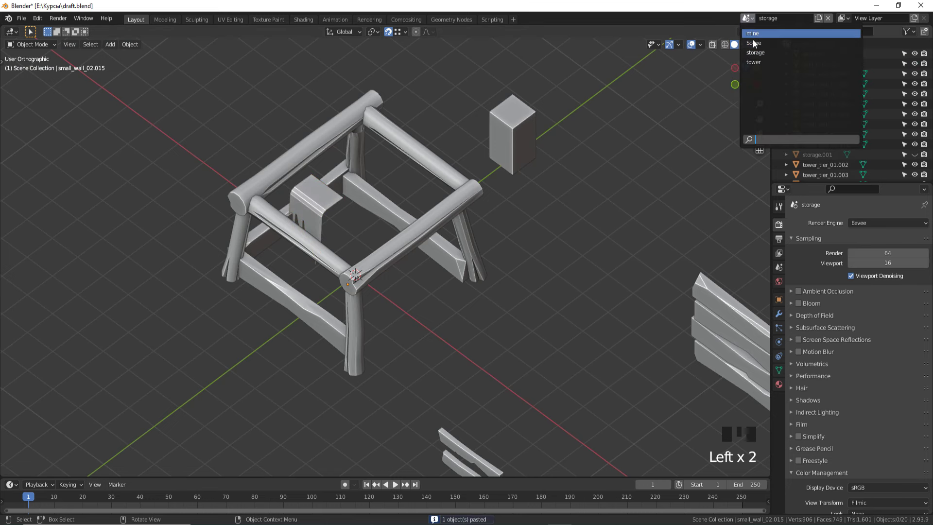
pyautogui.press('x')
pyautogui.click(746, 20)
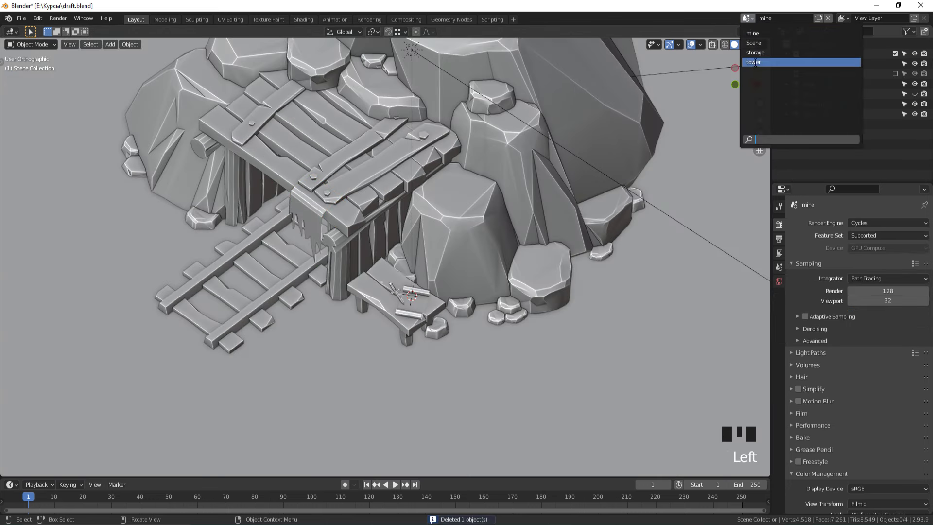
pyautogui.click(335, 214)
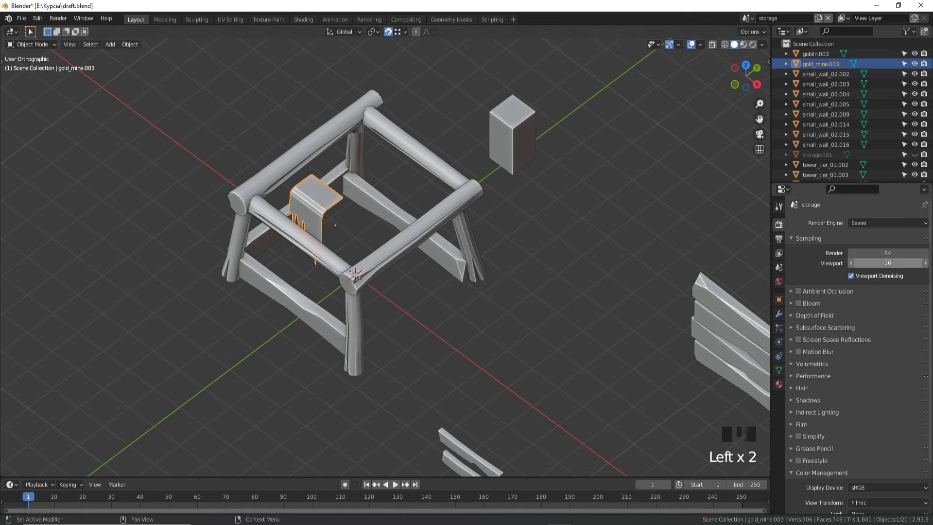
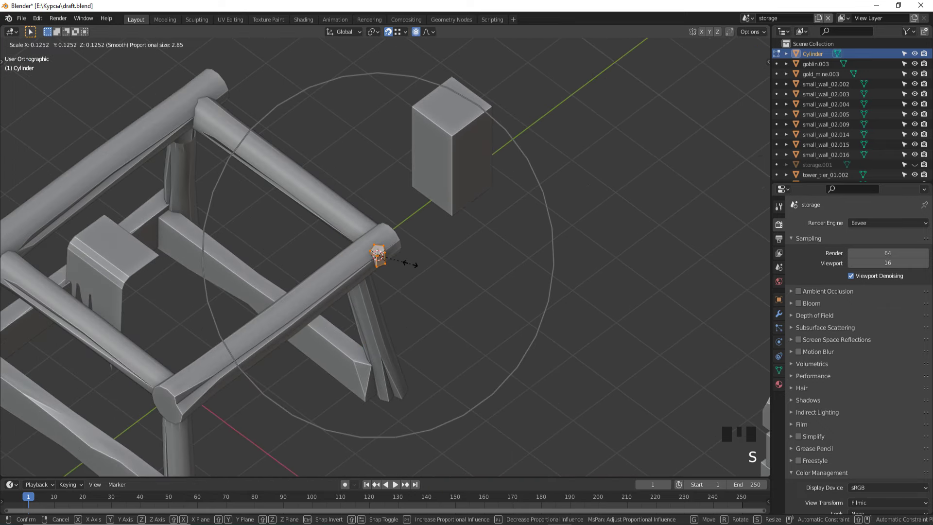
# - In front view, resize the cylinder peg and tilt it around the view axis at the log beam's end
pyautogui.scroll(3)
pyautogui.press('KP_1')
pyautogui.press('z')
pyautogui.press('r')
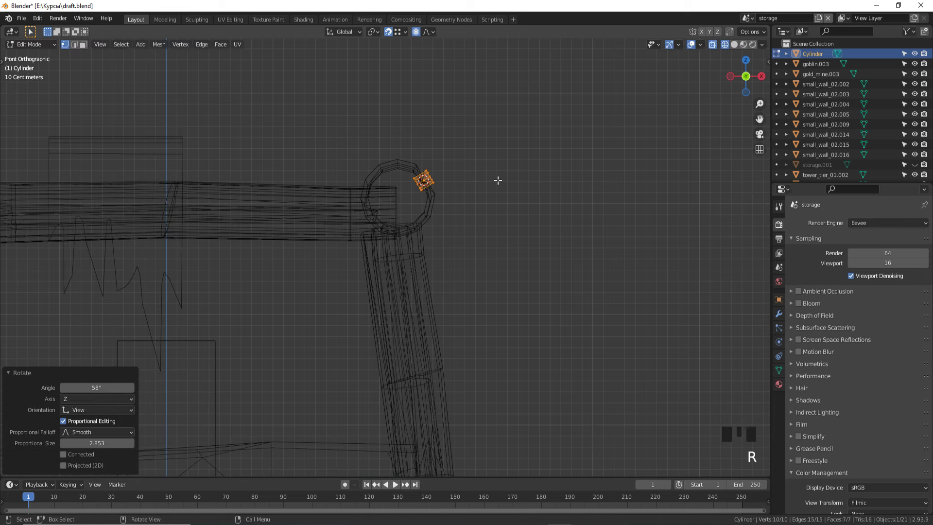
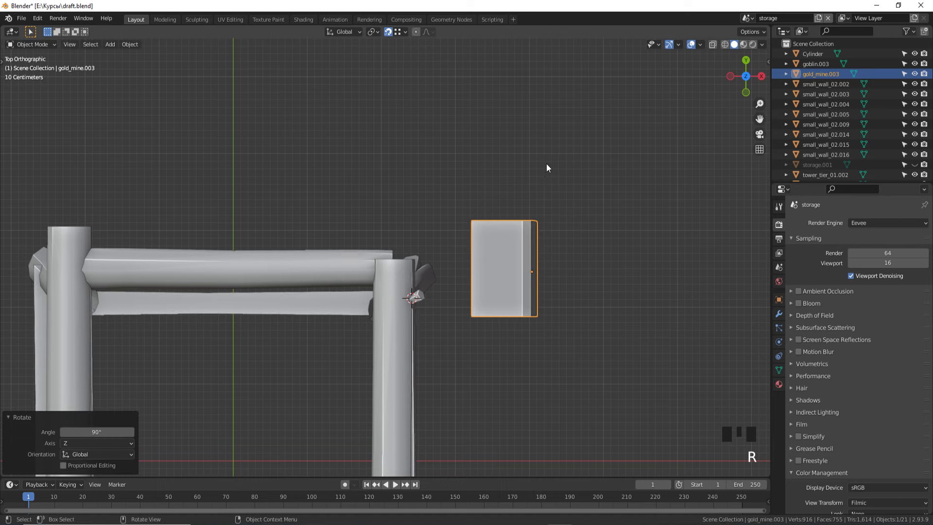
# - Scale the gold_mine.003 banner along Y and raise its new edge loop so it hangs beside the post
pyautogui.moveTo(551, 241); pyautogui.dragTo(539, 174)
pyautogui.scroll(3)
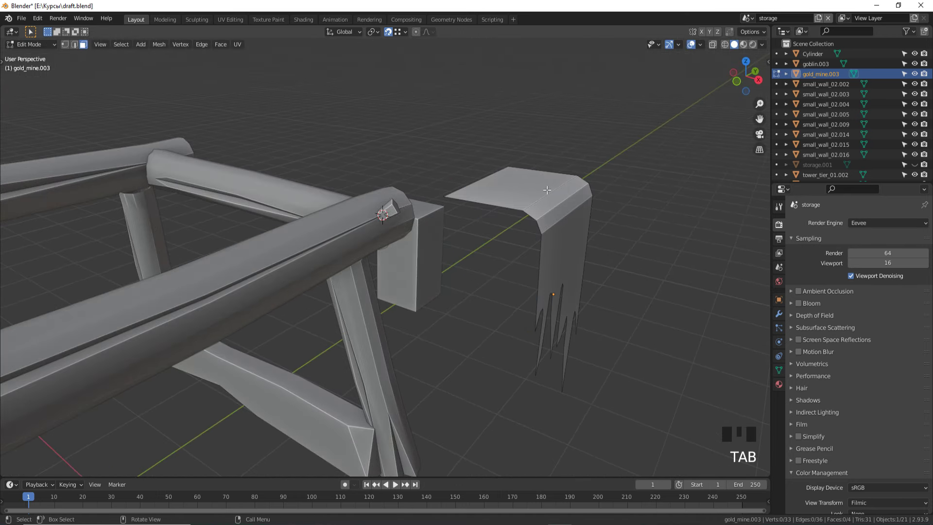
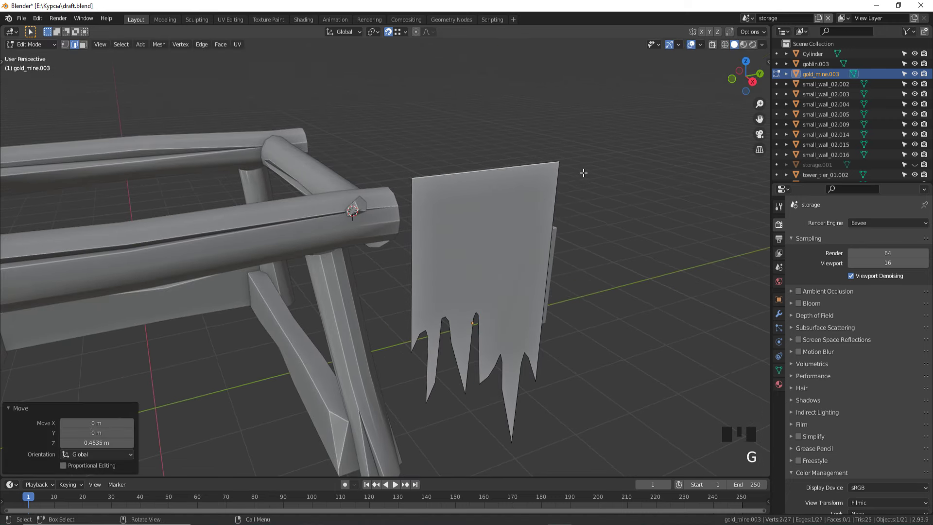
pyautogui.click(425, 35)
pyautogui.press('s')
pyautogui.press('s')
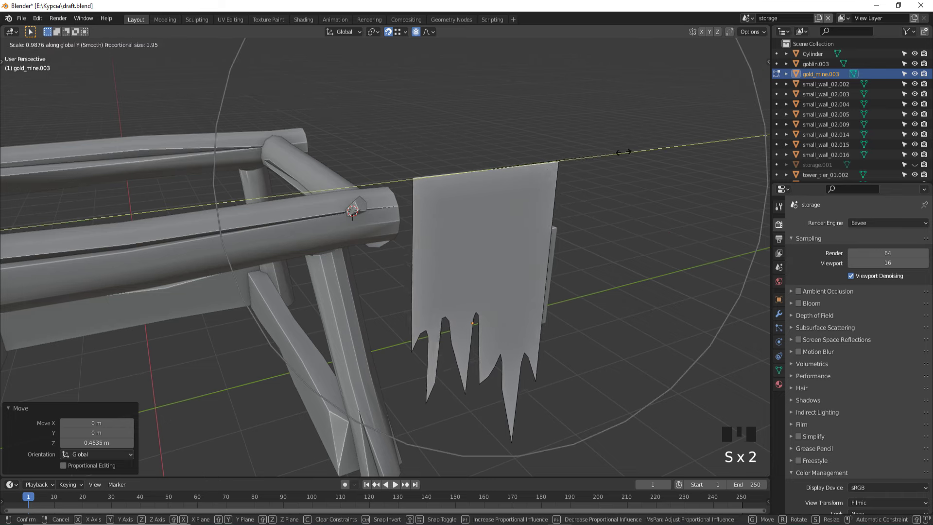
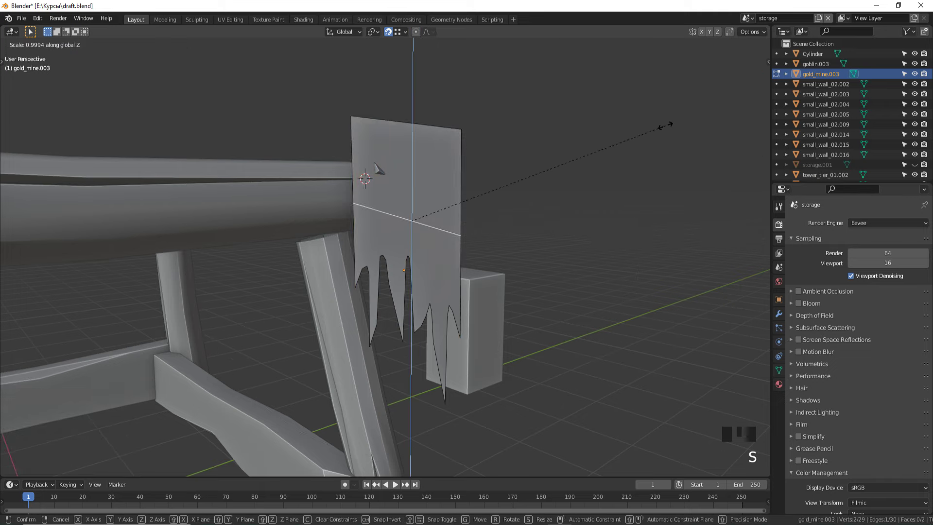
pyautogui.press('g')
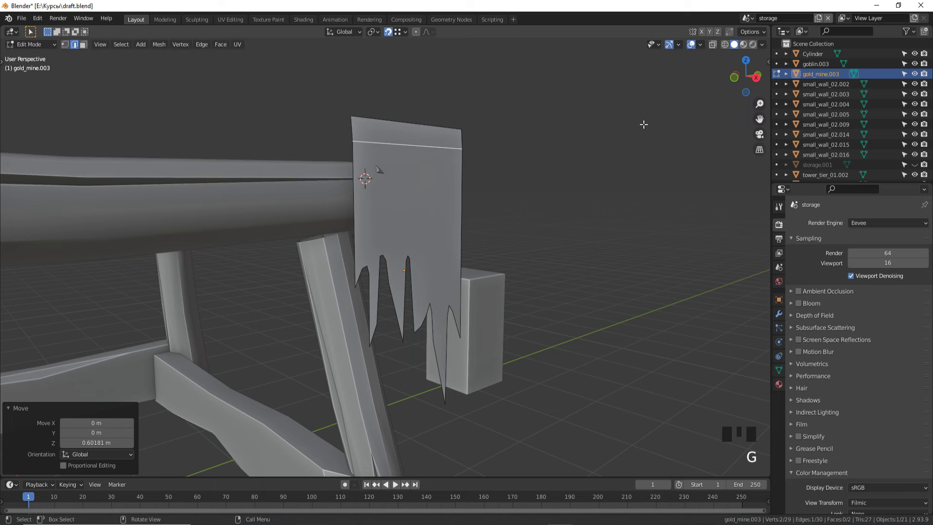
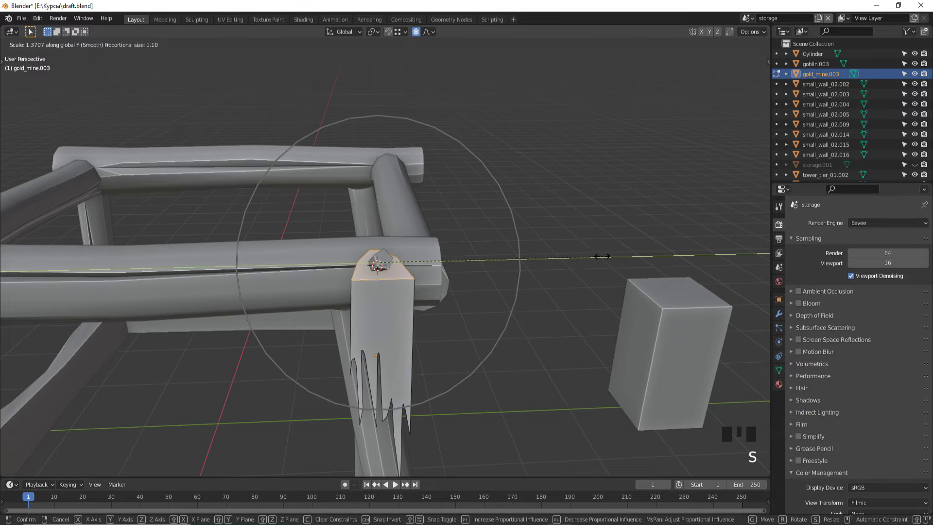
# - Finish the banner resize and navigate around the plank panel tower_tier_01.021 to select it
pyautogui.press('Tab')
pyautogui.click(511, 287)
pyautogui.scroll(-3)
pyautogui.moveTo(545, 276); pyautogui.dragTo(576, 275)
pyautogui.press('z')
pyautogui.scroll(-3)
pyautogui.moveTo(520, 326); pyautogui.dragTo(530, 354)
pyautogui.press('z')
pyautogui.moveTo(546, 250); pyautogui.dragTo(571, 268)
pyautogui.press('z')
pyautogui.moveTo(542, 344); pyautogui.dragTo(352, 310)
pyautogui.scroll(3)
pyautogui.moveTo(436, 302); pyautogui.dragTo(373, 317)
pyautogui.scroll(-3)
pyautogui.moveTo(381, 317); pyautogui.dragTo(535, 266)
pyautogui.scroll(-3)
pyautogui.click(498, 220)
pyautogui.moveTo(487, 244); pyautogui.dragTo(457, 295)
pyautogui.scroll(3)
# - Duplicate the plank panel and rotate the copy 90° about Z in top view
pyautogui.press('shift+d')
pyautogui.press('r')
pyautogui.scroll(-3)
pyautogui.scroll(3)
pyautogui.press('KP_7')
pyautogui.scroll(3)
# - Move the plank floor over into the log enclosure, checking it from front and side views
pyautogui.press('g')
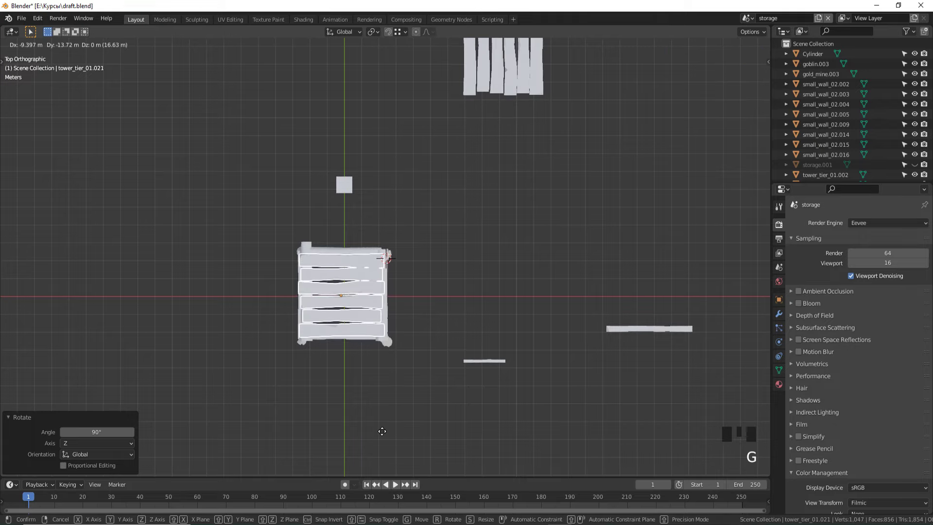
pyautogui.middleClick(383, 431)
pyautogui.scroll(3)
pyautogui.press('g')
pyautogui.moveTo(412, 432); pyautogui.dragTo(381, 407)
pyautogui.scroll(3)
pyautogui.press('KP_1')
pyautogui.press('KP_3')
pyautogui.middleClick(412, 371)
pyautogui.scroll(3)
# - Lower the floor to the enclosure base and flatten all its planks vertically in Edit Mode
pyautogui.press('g')
pyautogui.moveTo(431, 338); pyautogui.dragTo(456, 323)
pyautogui.press('g')
pyautogui.moveTo(444, 338); pyautogui.dragTo(448, 328)
pyautogui.press('Tab')
pyautogui.press('a')
pyautogui.press('s')
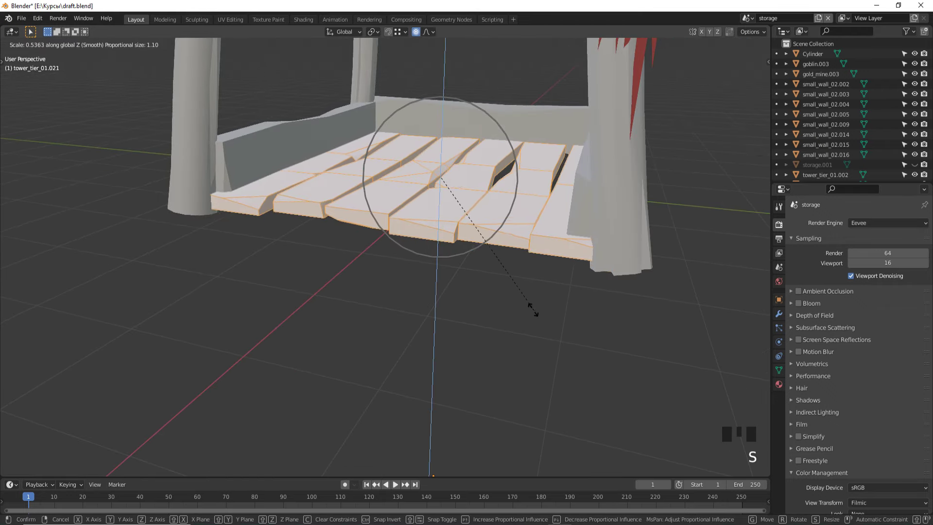
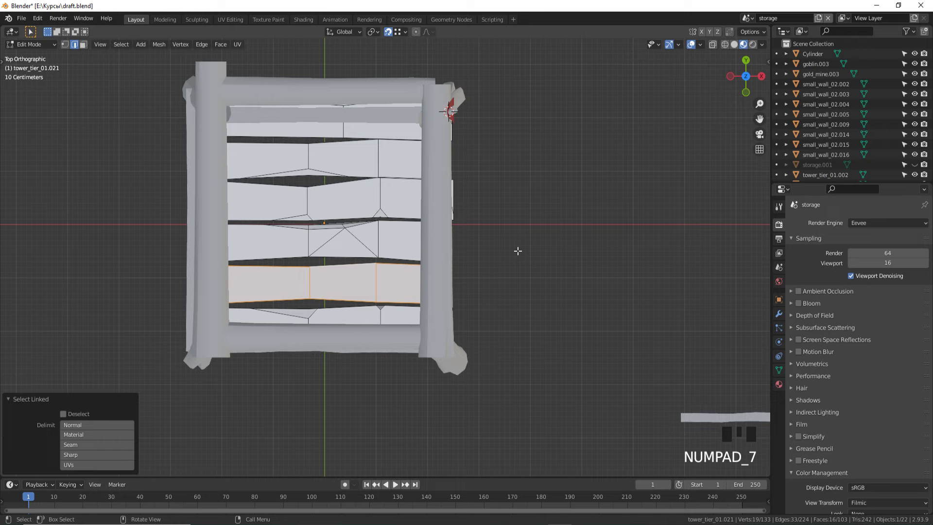
# - Scale the selected floor plank along Y to about 1.089 so it fills the floor better
pyautogui.press('s')
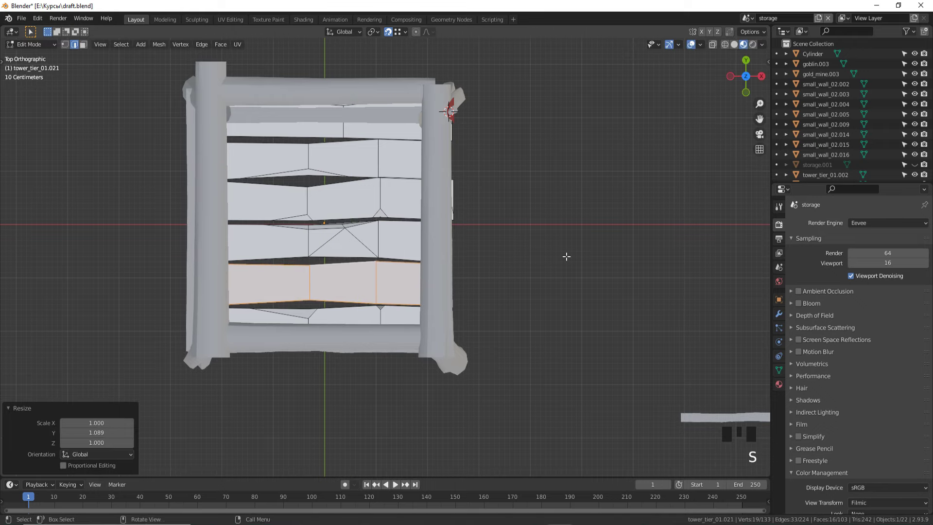
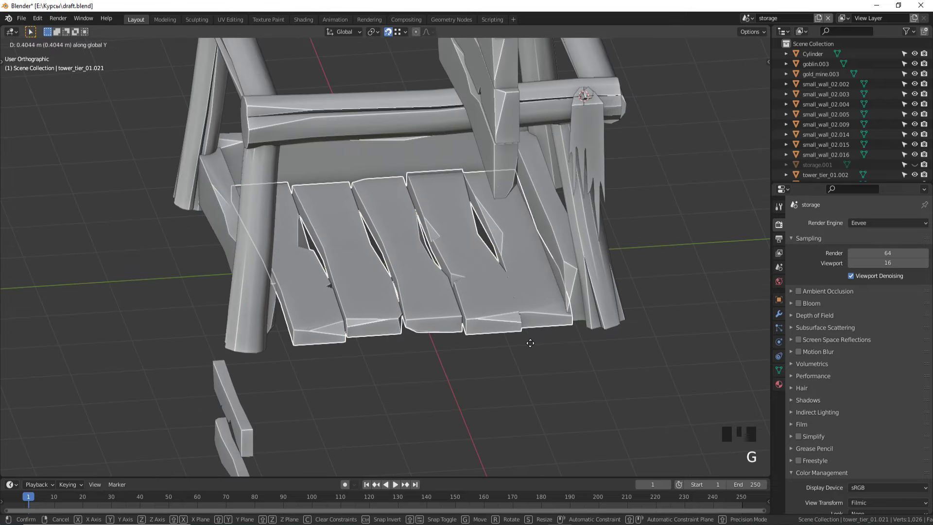
# - Shift the floor planks along Y and stretch them along Y to fill the enclosure
pyautogui.moveTo(526, 350); pyautogui.dragTo(536, 347)
pyautogui.press('g')
pyautogui.moveTo(534, 346); pyautogui.dragTo(526, 358)
pyautogui.press('g')
pyautogui.press('Tab')
pyautogui.press('Tab')
pyautogui.press('s')
pyautogui.moveTo(568, 299); pyautogui.dragTo(626, 315)
pyautogui.press('s')
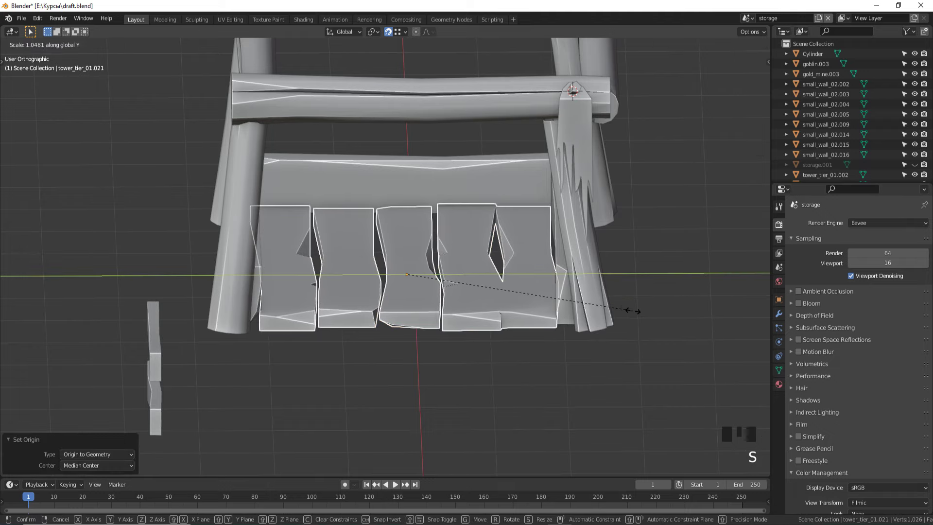
pyautogui.press('Tab')
pyautogui.press('Tab')
# - Set the floor's origin to its geometry and rotate it 180° about Z
pyautogui.click(569, 380)
pyautogui.scroll(-3)
pyautogui.moveTo(504, 347); pyautogui.dragTo(443, 296)
pyautogui.click(444, 295)
pyautogui.moveTo(443, 295); pyautogui.dragTo(426, 270)
pyautogui.click(426, 270)
pyautogui.press('r')
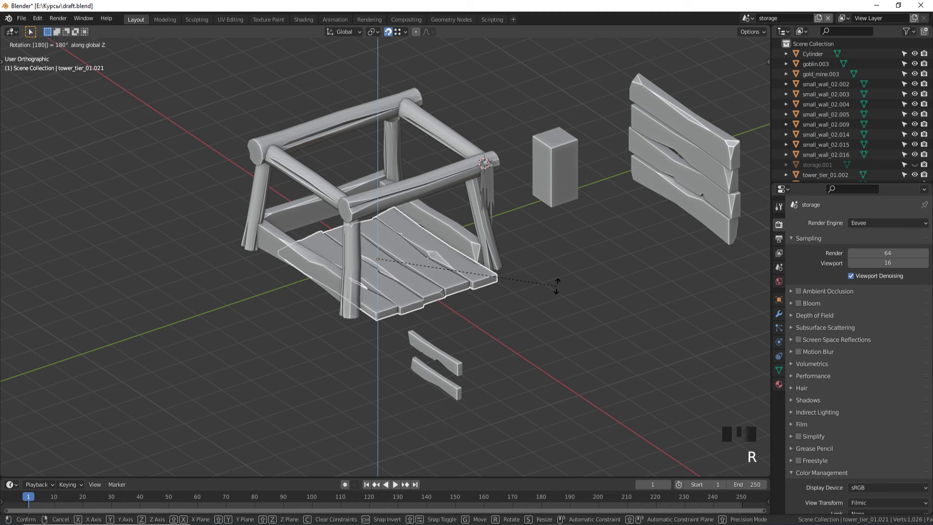
pyautogui.click(566, 314)
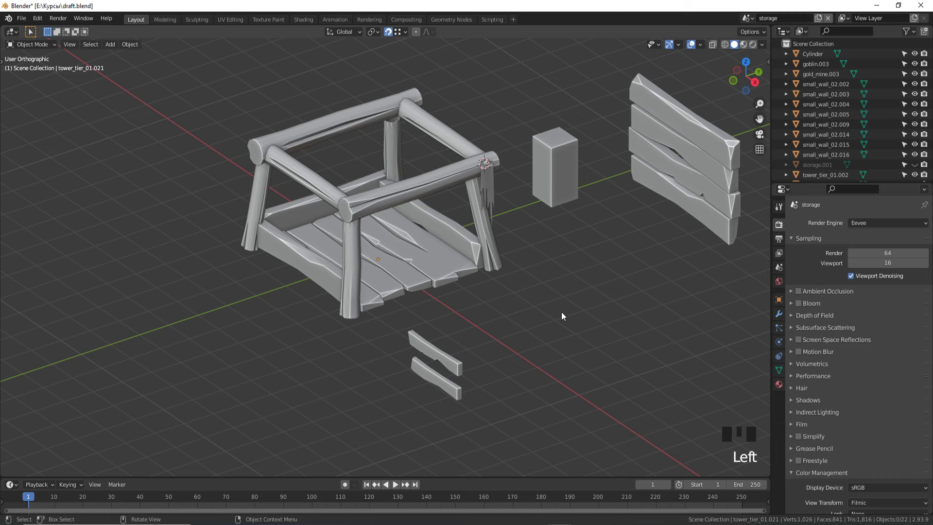
pyautogui.moveTo(469, 297); pyautogui.dragTo(724, 260)
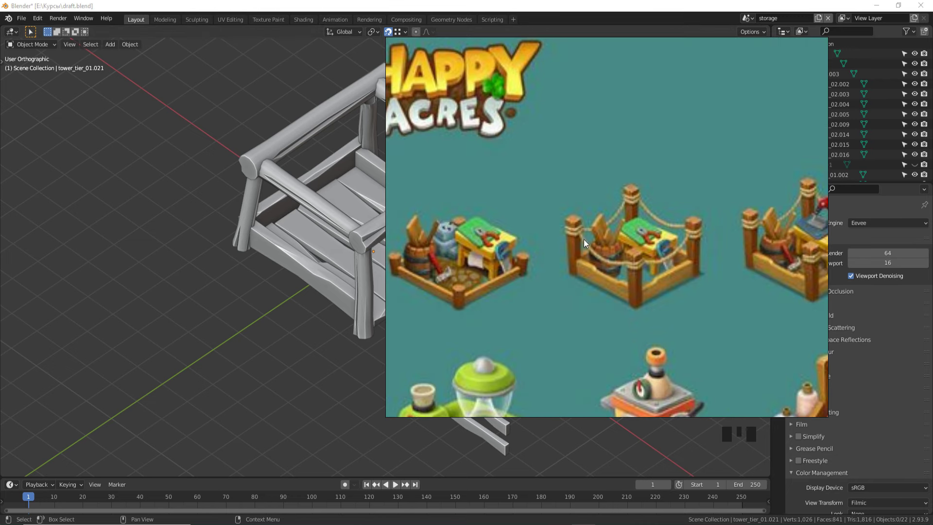
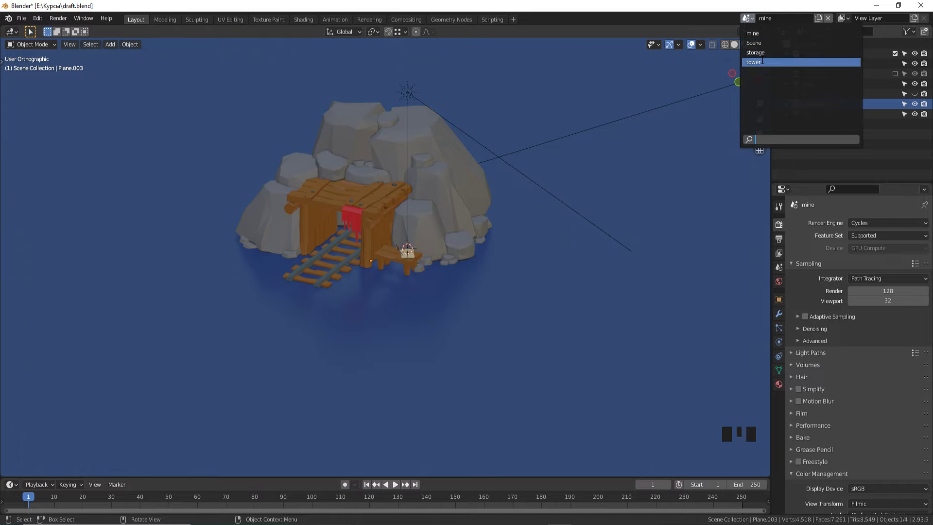
# - Orbit and zoom around the log enclosure in the storage scene
pyautogui.moveTo(516, 149); pyautogui.dragTo(467, 203)
pyautogui.scroll(-3)
pyautogui.scroll(3)
pyautogui.moveTo(460, 198); pyautogui.dragTo(498, 240)
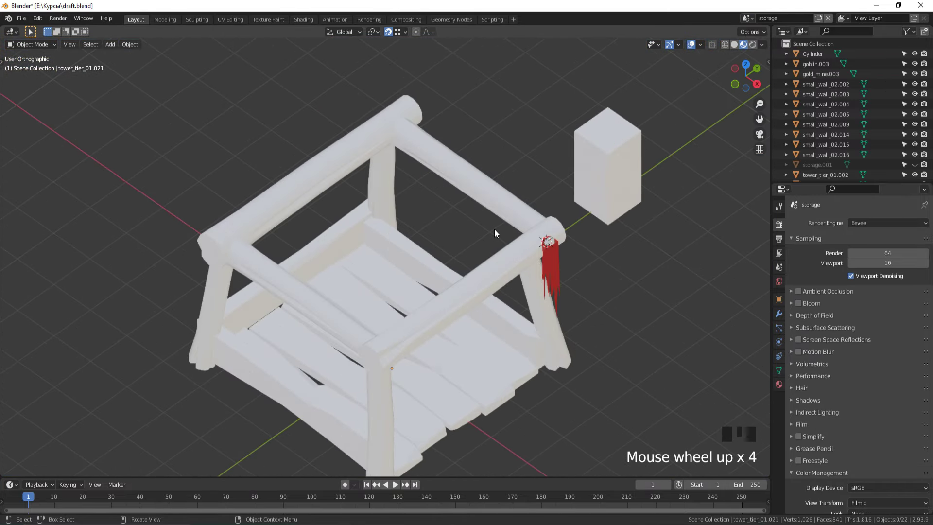
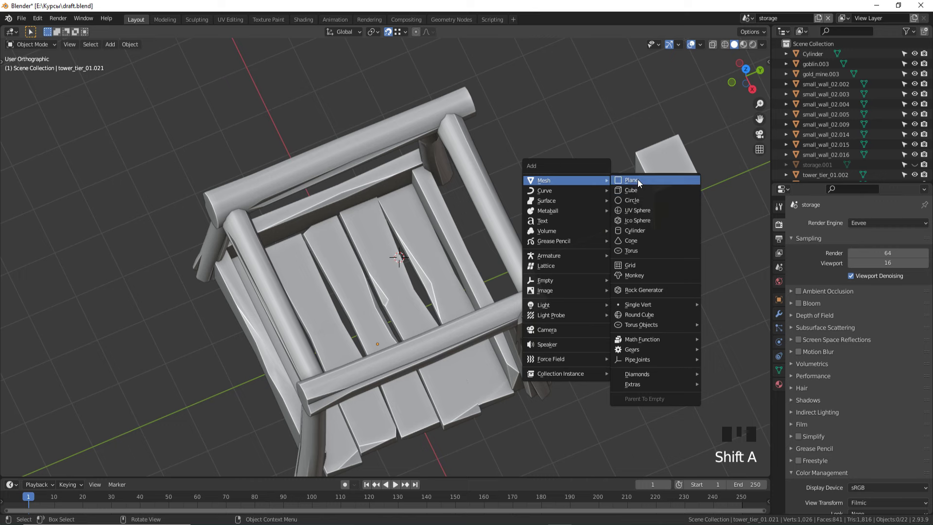
# - Move the new plane along Y over the middle of the plank floor
pyautogui.scroll(3)
pyautogui.press('g')
pyautogui.press('g')
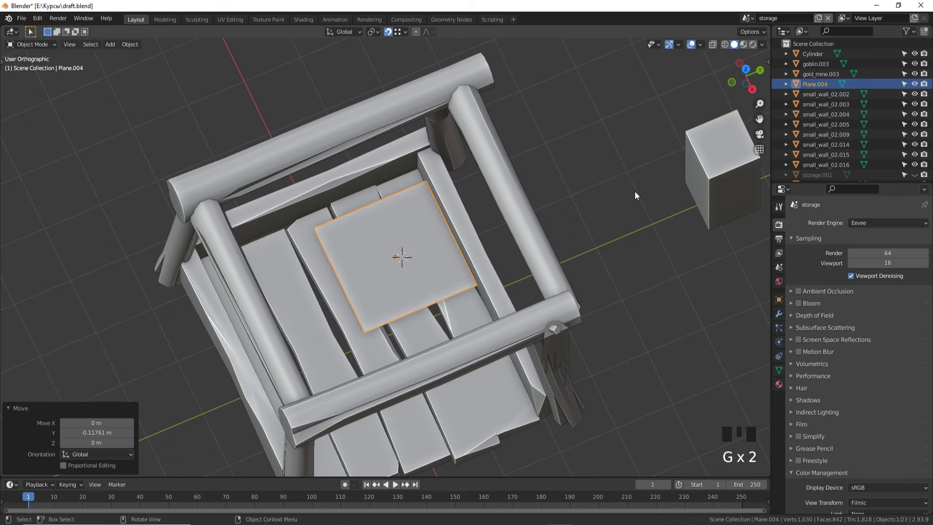
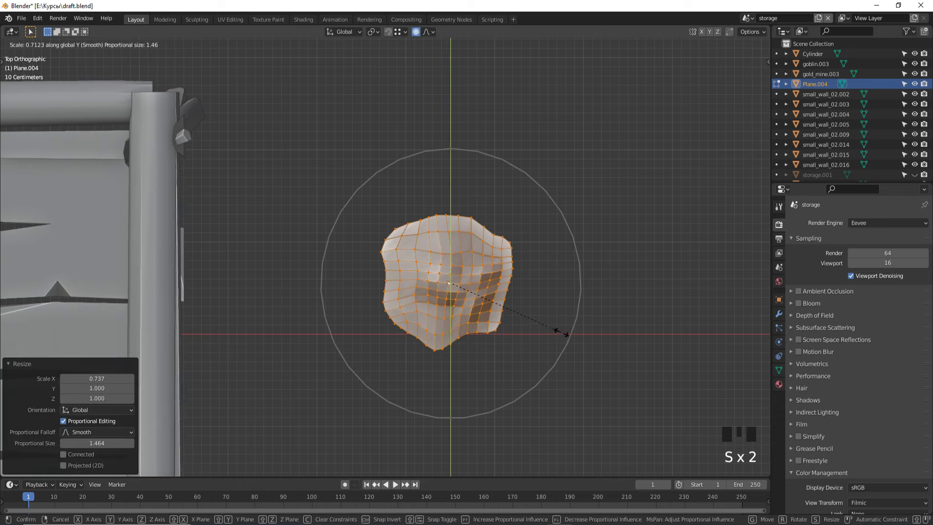
# - Leave Edit Mode on the lumpy ore mound and view it in perspective
pyautogui.press('Tab')
pyautogui.moveTo(580, 351); pyautogui.dragTo(541, 283)
# - Shade the pile smooth and give its new material a golden-yellow base colour
pyautogui.scroll(3)
pyautogui.click(464, 374)
pyautogui.moveTo(464, 374); pyautogui.dragTo(780, 386)
pyautogui.click(780, 385)
pyautogui.moveTo(574, 342); pyautogui.dragTo(575, 323)
pyautogui.press('z')
pyautogui.moveTo(837, 273); pyautogui.dragTo(889, 300)
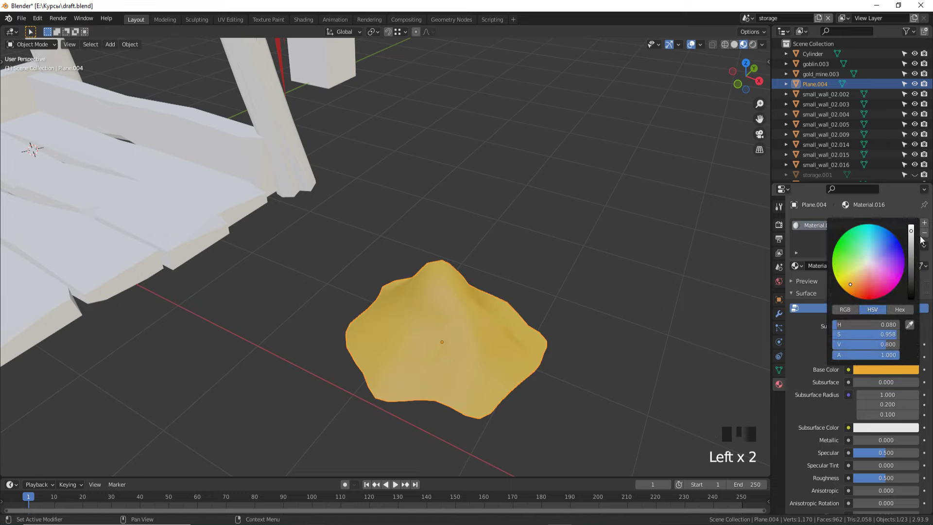
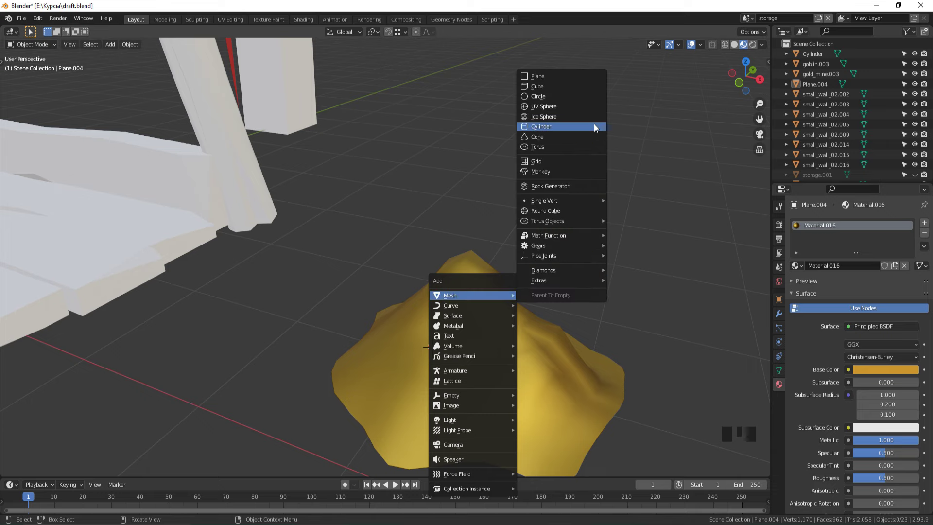
# - Shrink the new cube onto the golden pile in Edit Mode and switch to the mine scene
pyautogui.scroll(-3)
pyautogui.press('Tab')
pyautogui.press('s')
pyautogui.scroll(3)
pyautogui.doubleClick(414, 31)
pyautogui.scroll(3)
pyautogui.press('2')
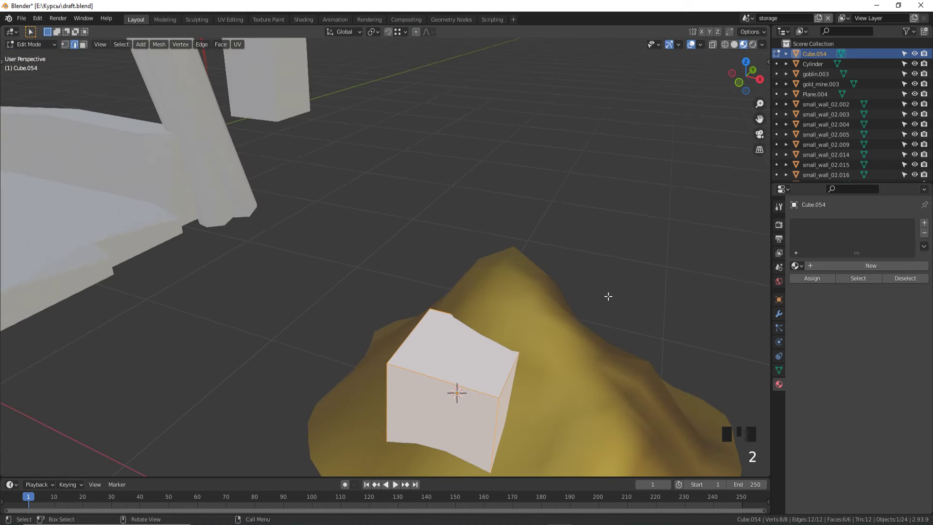
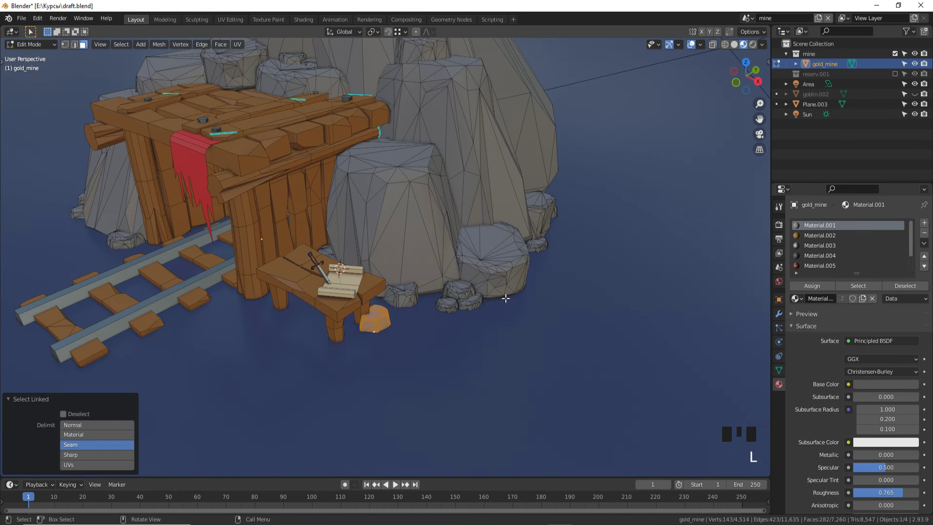
# - Separate the small rock as its own object in the mine scene and copy it
pyautogui.press('shift+d')
pyautogui.press('p')
pyautogui.press('Tab')
pyautogui.click(373, 322)
pyautogui.press('ctrl+c')
pyautogui.press('g')
# - Paste the rock into the storage scene beside the gold pile and delete the original in the mine scene
pyautogui.click(750, 20)
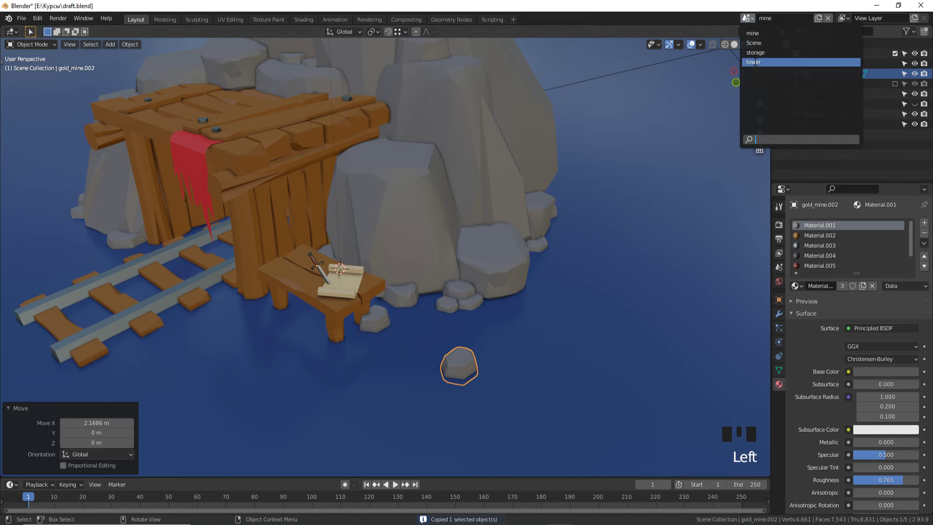
pyautogui.press('ctrl+v')
pyautogui.click(746, 21)
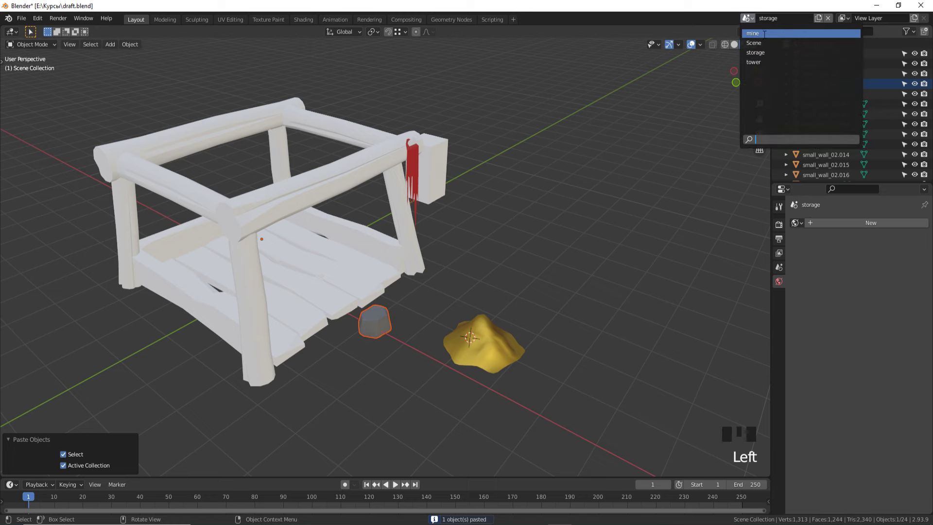
pyautogui.press('x')
pyautogui.click(754, 25)
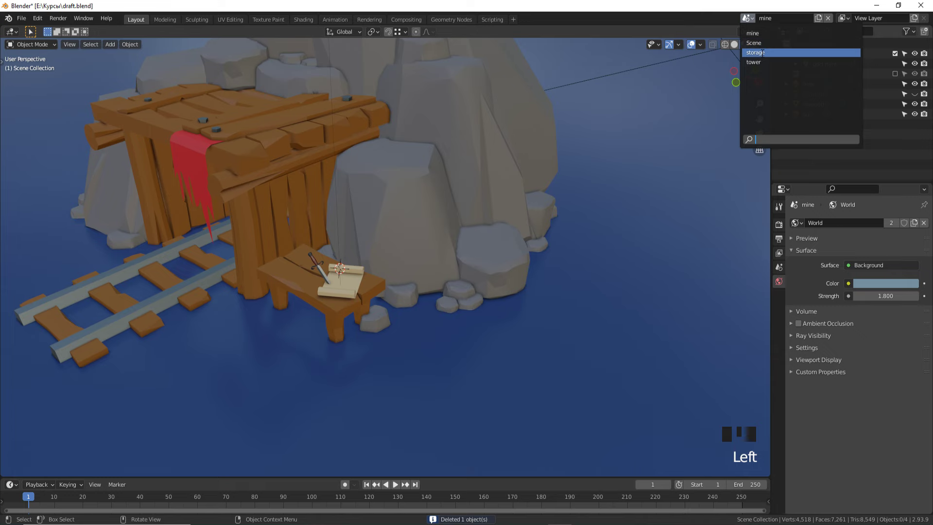
pyautogui.scroll(3)
pyautogui.click(366, 354)
pyautogui.moveTo(405, 344); pyautogui.dragTo(466, 278)
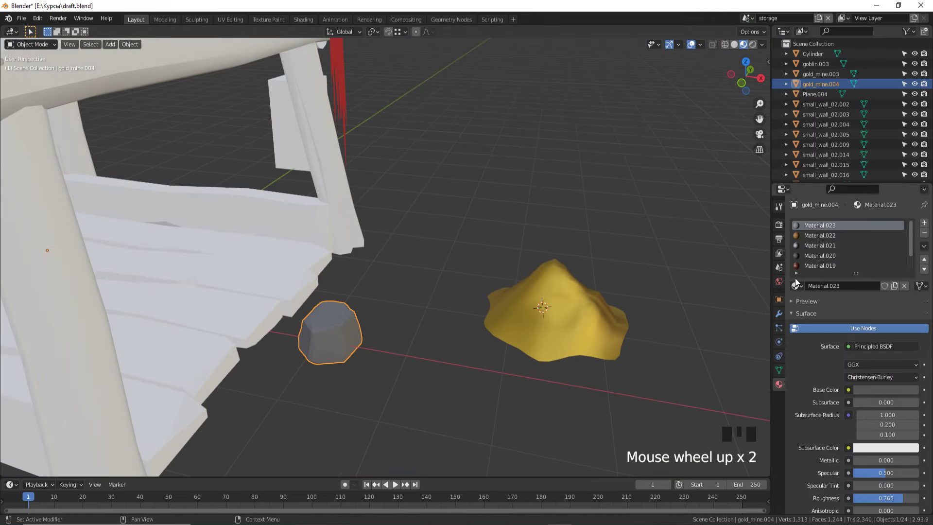
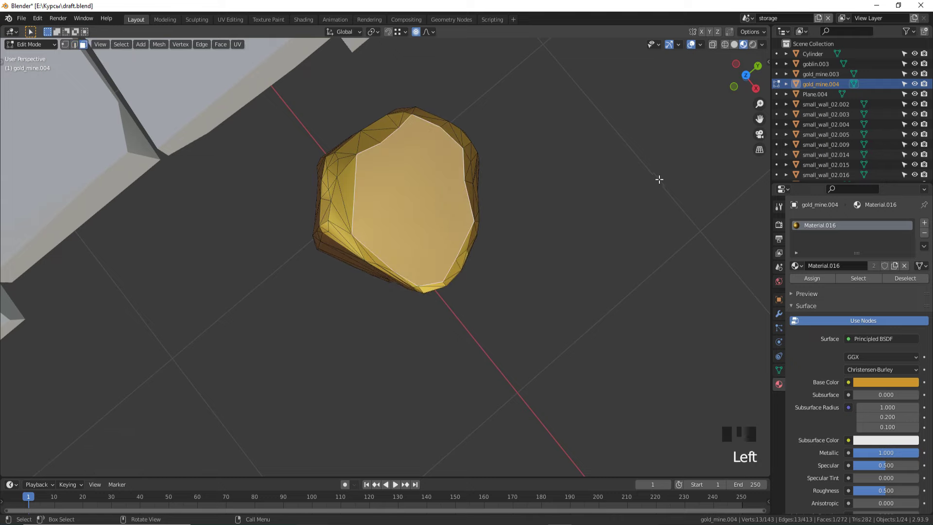
# - Switch the rock to vertex selection and begin reshaping it into a rough nugget
pyautogui.press('i')
pyautogui.press('m')
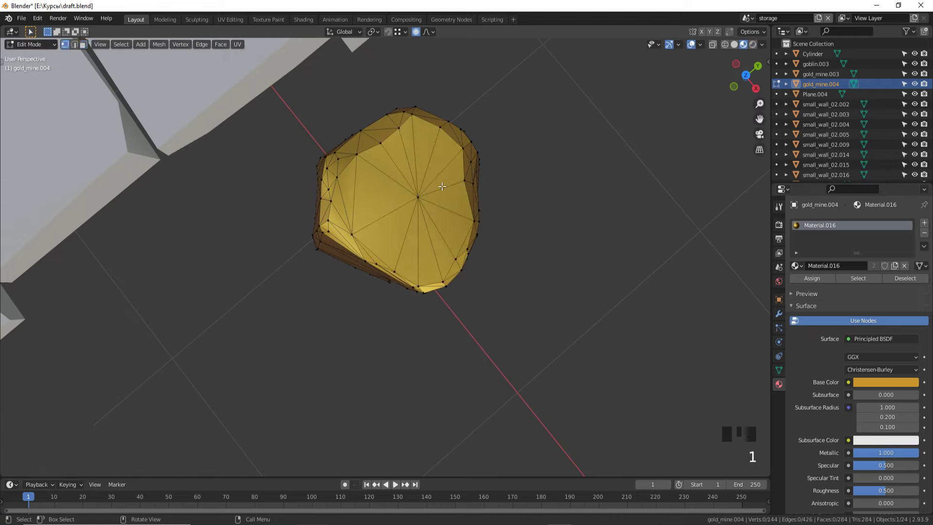
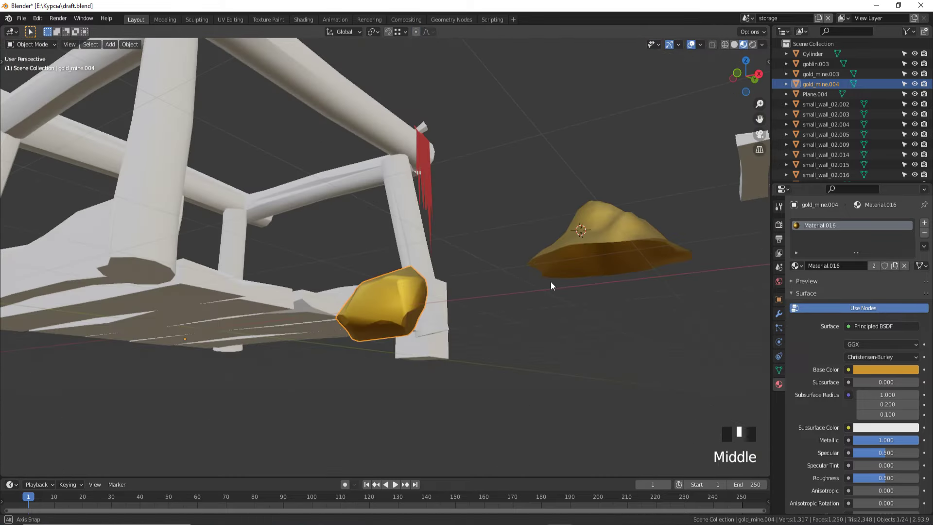
# - Return to Object Mode and add a smoothing modifier to the golden nugget
pyautogui.scroll(-3)
pyautogui.scroll(3)
pyautogui.press('Tab')
pyautogui.press('Tab')
pyautogui.scroll(-3)
pyautogui.moveTo(541, 351); pyautogui.dragTo(784, 313)
pyautogui.click(784, 313)
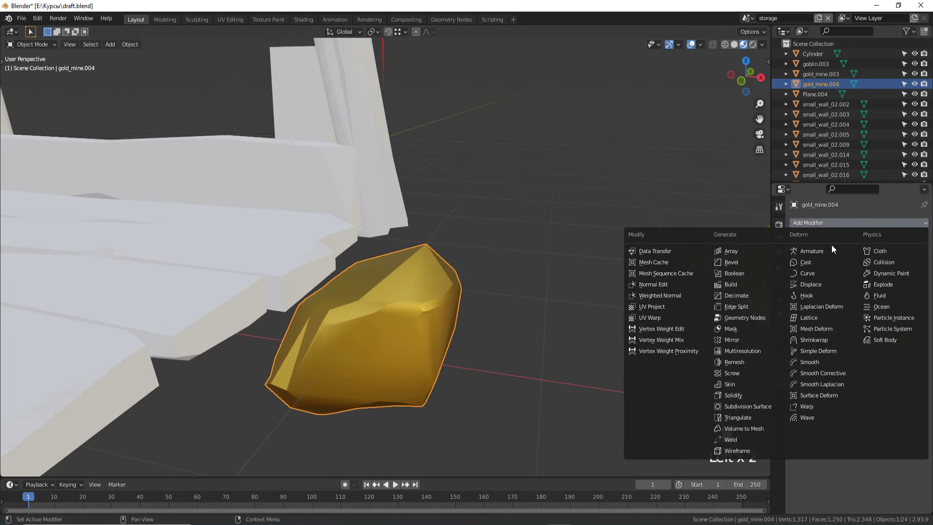
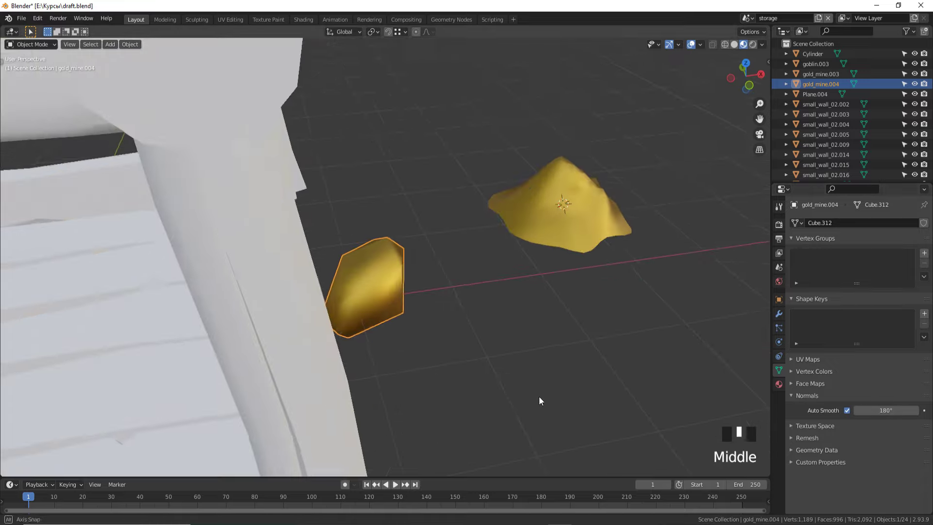
# - Apply the smoothing with a 180° auto-smooth angle and view the scene from the top
pyautogui.scroll(-3)
pyautogui.moveTo(520, 398); pyautogui.dragTo(480, 394)
pyautogui.scroll(3)
pyautogui.press('KP_7')
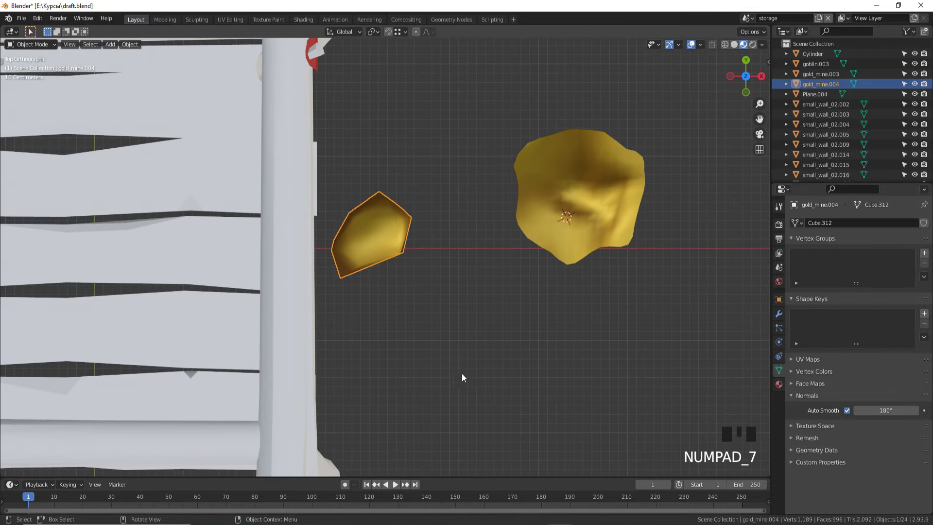
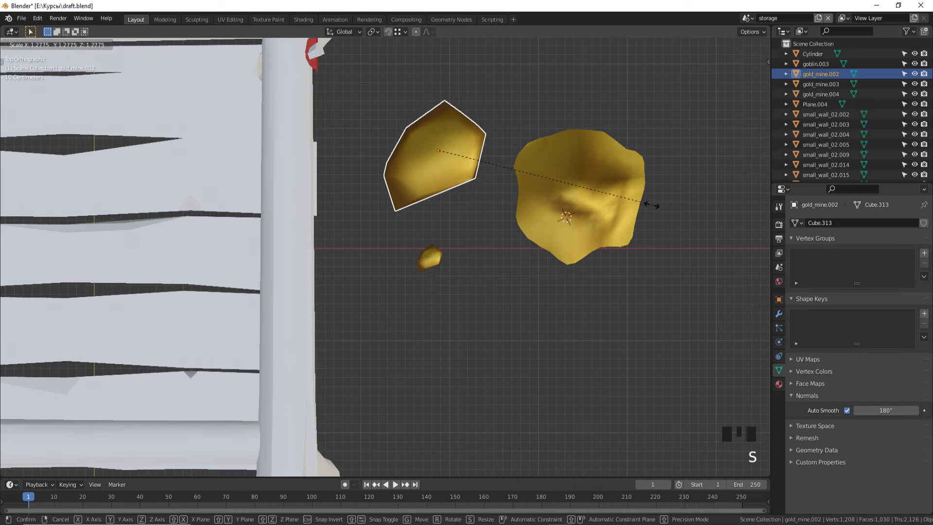
# - Duplicate the nugget into several copies, resizing and rotating each one differently
pyautogui.moveTo(529, 264); pyautogui.dragTo(522, 151)
pyautogui.press('shift+d')
pyautogui.press('r')
pyautogui.click(435, 146)
pyautogui.press('r')
pyautogui.click(429, 273)
pyautogui.press('shift+d')
pyautogui.moveTo(520, 287); pyautogui.dragTo(506, 216)
pyautogui.press('r')
pyautogui.scroll(3)
pyautogui.moveTo(575, 353); pyautogui.dragTo(606, 344)
pyautogui.press('r')
pyautogui.scroll(-3)
pyautogui.click(419, 229)
# - Apply the transforms and move one small nugget onto the top of the gold pile
pyautogui.press('ctrl+a')
pyautogui.moveTo(489, 273); pyautogui.dragTo(390, 258)
pyautogui.scroll(3)
pyautogui.click(365, 242)
pyautogui.press('KP_7')
pyautogui.press('g')
pyautogui.press('g')
pyautogui.moveTo(574, 282); pyautogui.dragTo(595, 242)
pyautogui.press('g')
pyautogui.moveTo(598, 207); pyautogui.dragTo(353, 277)
pyautogui.click(353, 277)
# - Move a second small nugget and push it into the pile's surface
pyautogui.press('g')
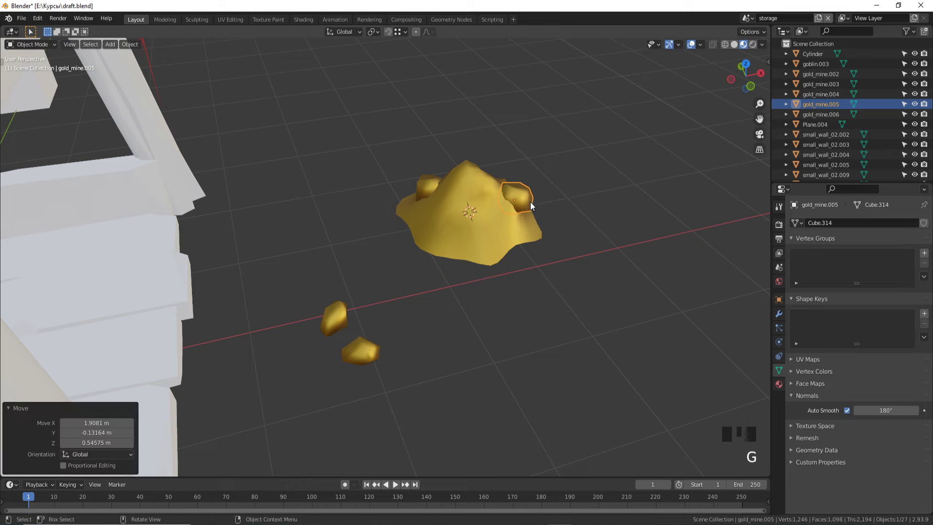
pyautogui.click(376, 347)
pyautogui.moveTo(379, 348); pyautogui.dragTo(358, 340)
pyautogui.press('g')
pyautogui.moveTo(467, 259); pyautogui.dragTo(402, 241)
pyautogui.press('g')
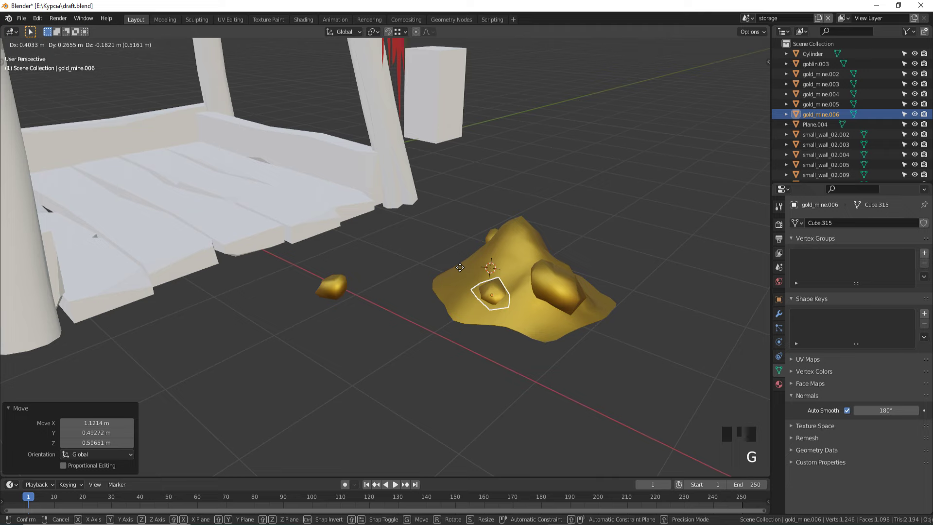
pyautogui.press('g')
pyautogui.moveTo(454, 260); pyautogui.dragTo(346, 285)
pyautogui.click(346, 285)
# - Carry the remaining nuggets over and embed them in the pile as well
pyautogui.moveTo(399, 312); pyautogui.dragTo(339, 385)
pyautogui.press('g')
pyautogui.moveTo(436, 396); pyautogui.dragTo(508, 366)
pyautogui.press('g')
pyautogui.moveTo(532, 317); pyautogui.dragTo(411, 347)
pyautogui.press('g')
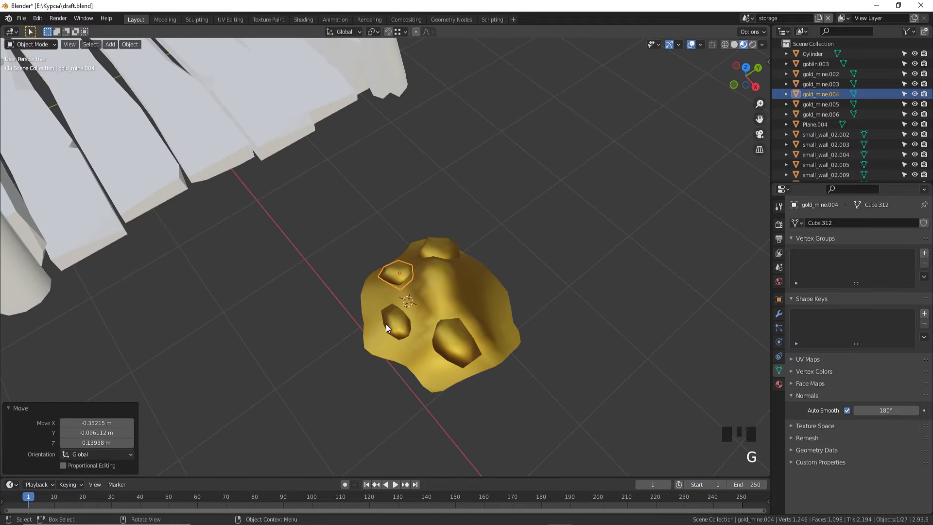
pyautogui.moveTo(440, 349); pyautogui.dragTo(542, 348)
pyautogui.scroll(-3)
pyautogui.click(543, 342)
pyautogui.moveTo(536, 342); pyautogui.dragTo(466, 296)
# - From the top view, shrink one nugget and nudge the nuggets so they poke out of the pile
pyautogui.press('KP_7')
pyautogui.click(471, 260)
pyautogui.press('g')
pyautogui.press('s')
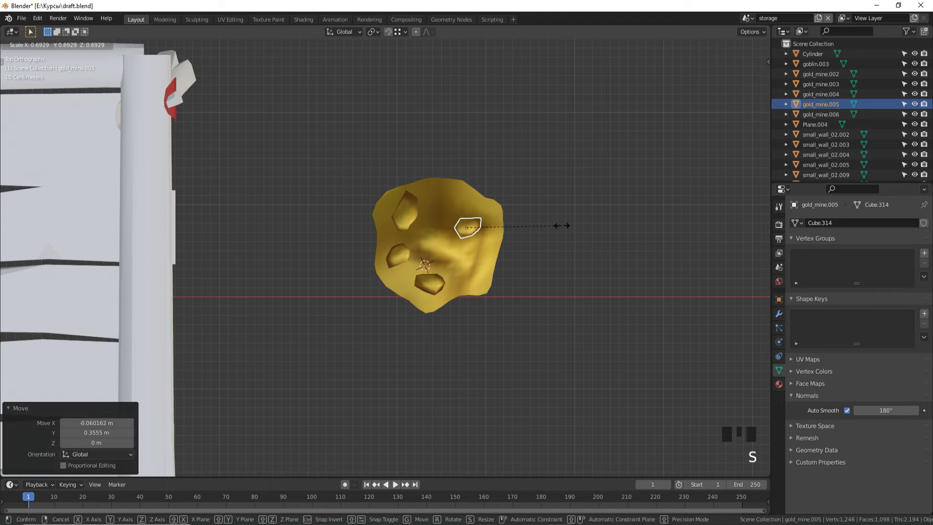
pyautogui.press('g')
pyautogui.click(434, 283)
pyautogui.click(412, 218)
pyautogui.press('g')
pyautogui.click(426, 288)
pyautogui.press('g')
pyautogui.moveTo(498, 241); pyautogui.dragTo(436, 227)
pyautogui.press('g')
pyautogui.moveTo(441, 229); pyautogui.dragTo(514, 233)
pyautogui.scroll(-3)
pyautogui.moveTo(516, 232); pyautogui.dragTo(405, 235)
# - Rotate the gold pile together with its nuggets around the vertical axis
pyautogui.click(405, 235)
pyautogui.press('r')
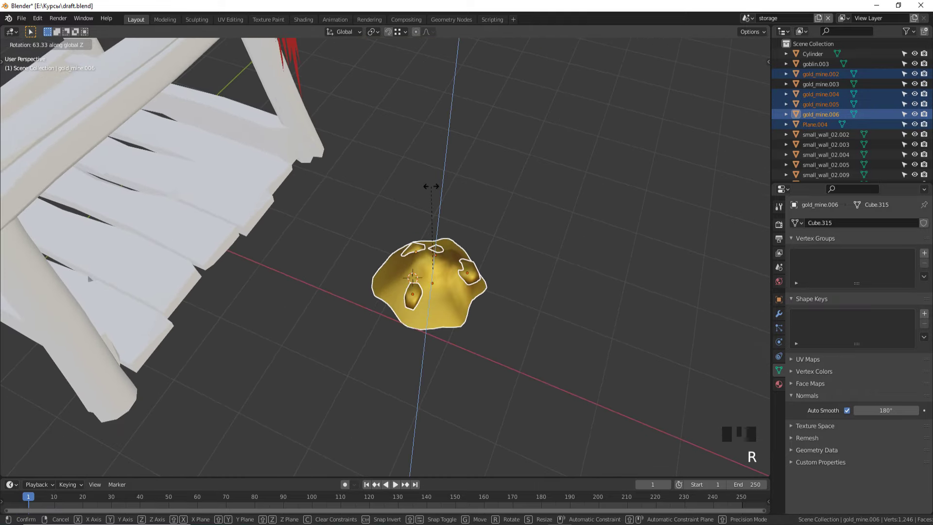
pyautogui.click(417, 232)
pyautogui.moveTo(458, 264); pyautogui.dragTo(469, 283)
pyautogui.press('g')
pyautogui.moveTo(464, 287); pyautogui.dragTo(464, 288)
pyautogui.click(464, 287)
# - Slide one nugget to a new spot on the rotated pile
pyautogui.moveTo(463, 288); pyautogui.dragTo(487, 294)
pyautogui.press('g')
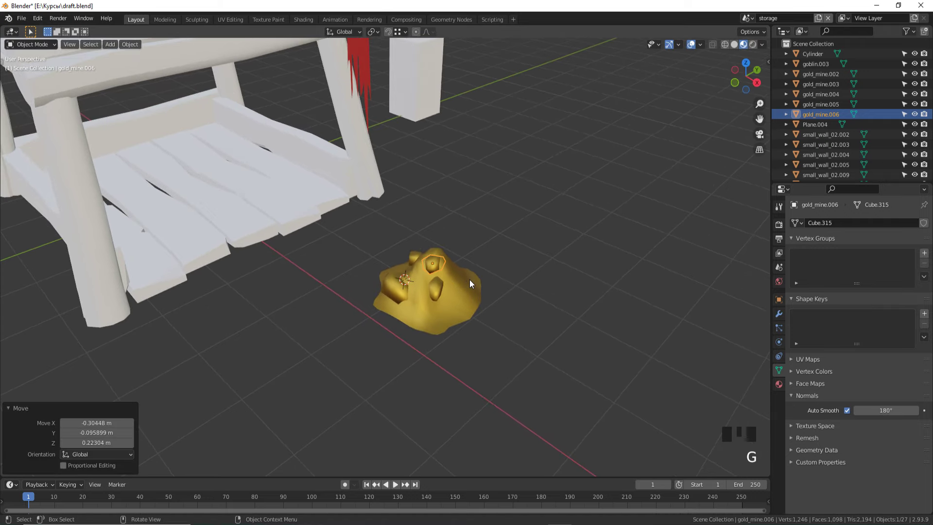
pyautogui.press('g')
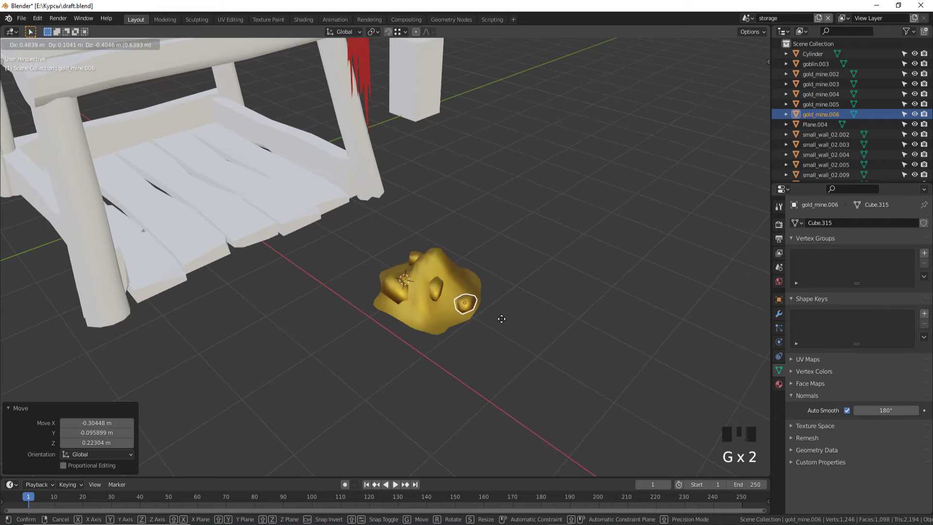
pyautogui.moveTo(511, 323); pyautogui.dragTo(444, 282)
pyautogui.click(445, 282)
pyautogui.scroll(3)
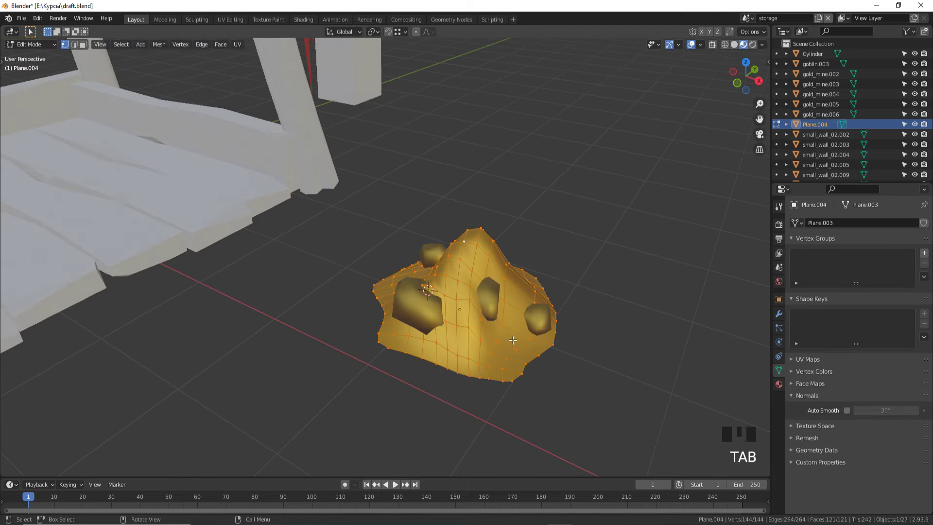
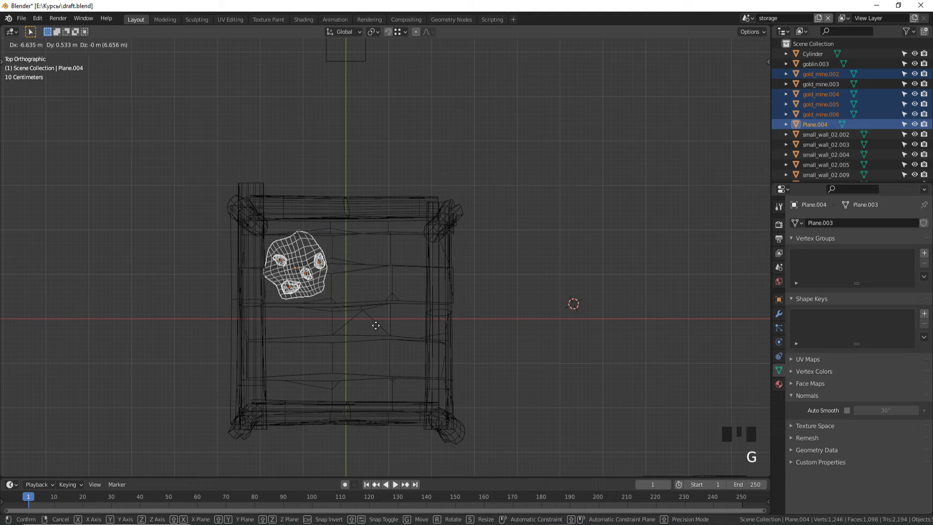
# - Carry the pile and nuggets into a corner of the log enclosure, checking from camera and top views
pyautogui.press('z')
pyautogui.moveTo(438, 404); pyautogui.dragTo(399, 333)
pyautogui.scroll(-3)
pyautogui.press('KP_0')
pyautogui.press('KP_5')
pyautogui.moveTo(400, 334); pyautogui.dragTo(388, 349)
pyautogui.scroll(3)
pyautogui.moveTo(404, 351); pyautogui.dragTo(457, 382)
pyautogui.scroll(-3)
pyautogui.scroll(3)
pyautogui.press('KP_7')
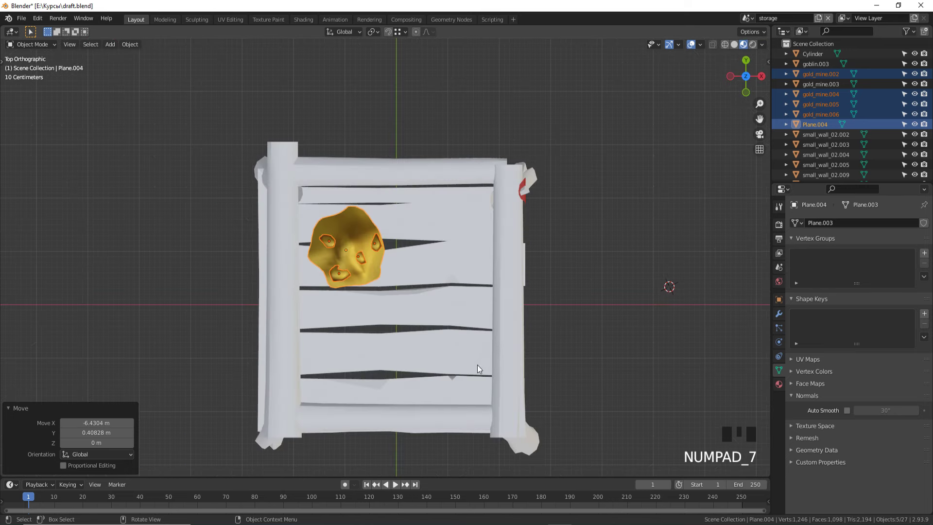
# - Enlarge the pile and adjust its position so it fills the enclosure's corner
pyautogui.press('g')
pyautogui.press('s')
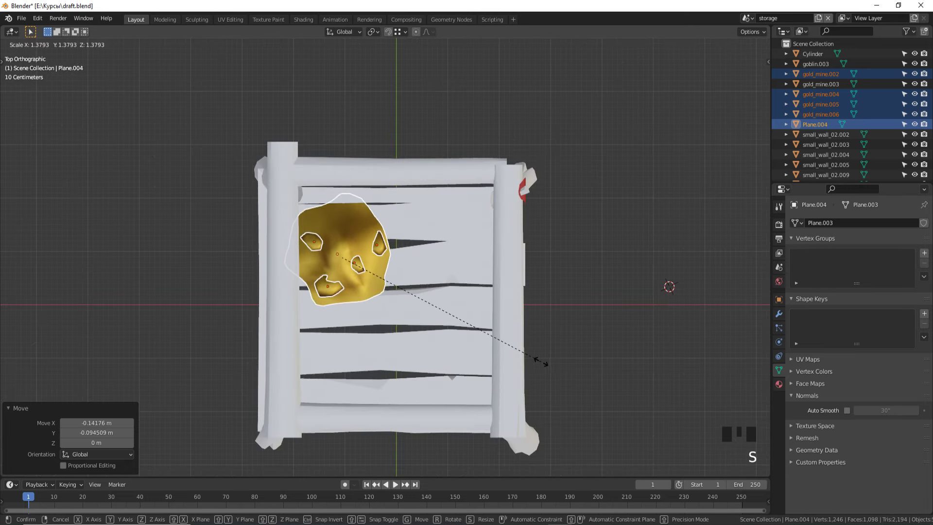
pyautogui.press('g')
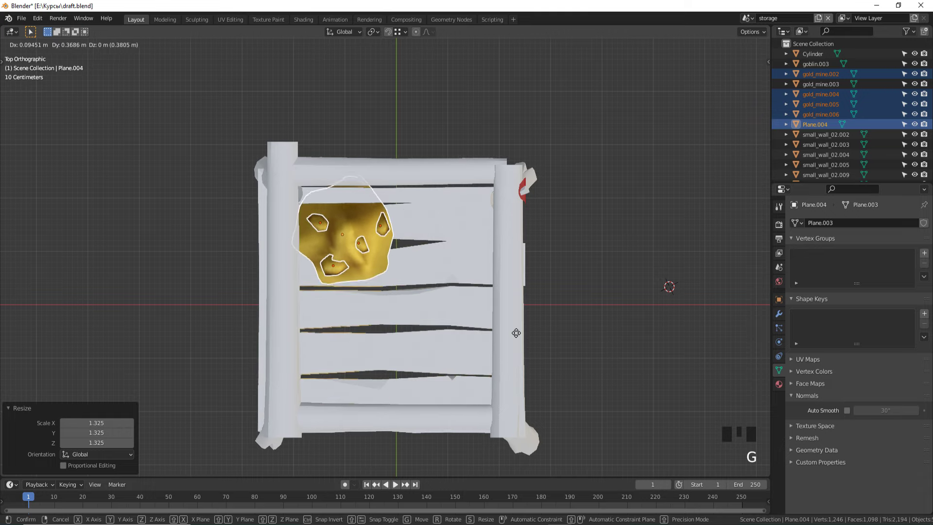
pyautogui.moveTo(516, 358); pyautogui.dragTo(468, 311)
pyautogui.press('g')
pyautogui.moveTo(436, 309); pyautogui.dragTo(487, 319)
pyautogui.press('s')
pyautogui.press('s')
pyautogui.moveTo(520, 327); pyautogui.dragTo(570, 381)
pyautogui.scroll(-3)
pyautogui.press('KP_7')
pyautogui.scroll(3)
# - Fine-tune the pile's placement within the corner from several view angles
pyautogui.press('g')
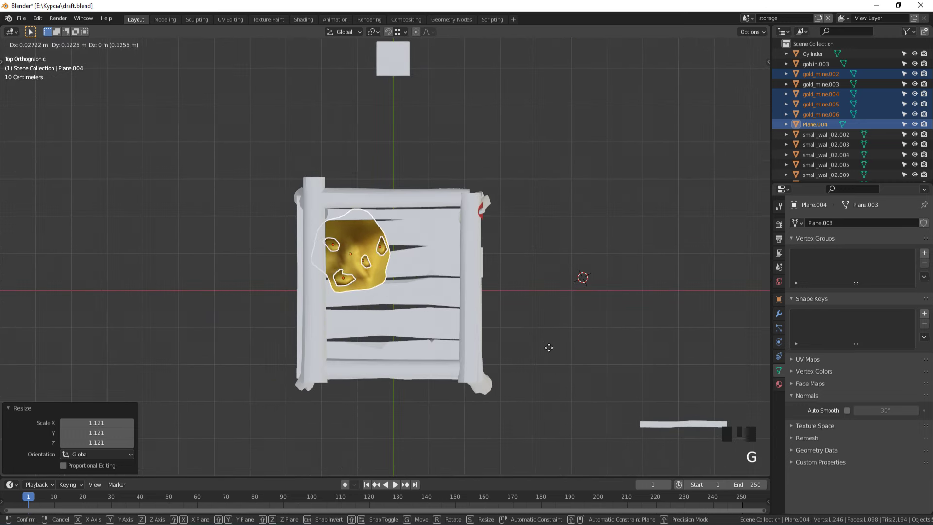
pyautogui.moveTo(551, 351); pyautogui.dragTo(539, 292)
pyautogui.scroll(-3)
pyautogui.middleClick(540, 293)
pyautogui.scroll(3)
pyautogui.moveTo(551, 318); pyautogui.dragTo(536, 326)
pyautogui.scroll(-3)
pyautogui.moveTo(546, 336); pyautogui.dragTo(579, 347)
# - Duplicate the pile set, move the copy aside and join its pieces into one object
pyautogui.press('shift+d')
pyautogui.press('g')
pyautogui.scroll(3)
pyautogui.press('z')
pyautogui.moveTo(322, 220); pyautogui.dragTo(334, 232)
pyautogui.click(420, 244)
pyautogui.moveTo(290, 294); pyautogui.dragTo(302, 311)
pyautogui.scroll(3)
pyautogui.press('z')
pyautogui.click(366, 239)
pyautogui.press('ctrl+j')
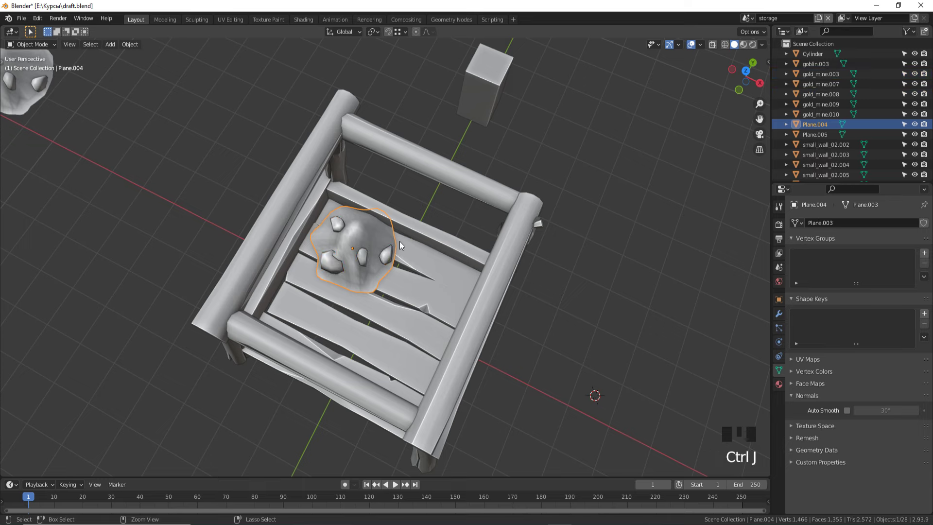
# - Apply the ore pile's scale so its transforms are baked in
pyautogui.press('ctrl+a')
pyautogui.press('ctrl+a')
pyautogui.press('KP_7')
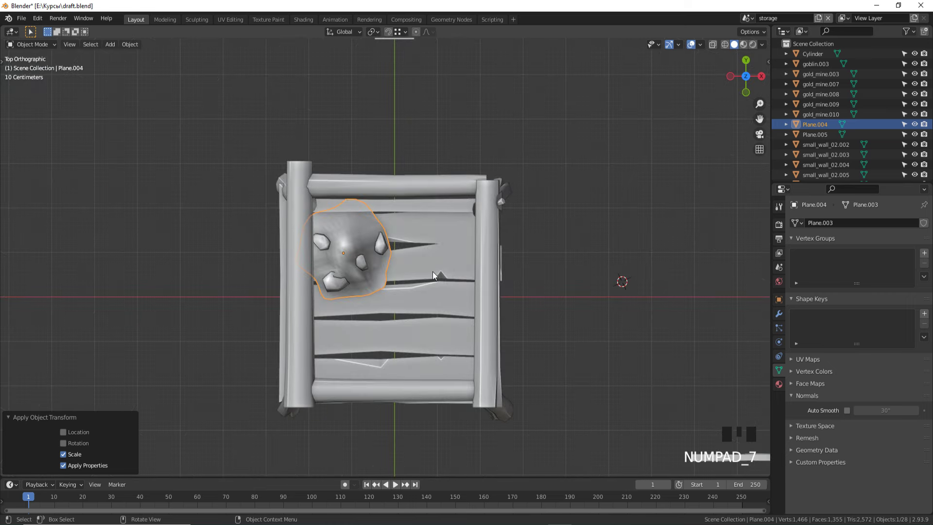
# - Duplicate the ore pile with Shift+D into the other three corners of the log enclosure
pyautogui.press('shift+d')
pyautogui.press('shift+d')
pyautogui.press('shift+d')
pyautogui.click(597, 351)
pyautogui.press('z')
pyautogui.scroll(-3)
pyautogui.moveTo(611, 306); pyautogui.dragTo(552, 258)
pyautogui.press('z')
pyautogui.moveTo(567, 308); pyautogui.dragTo(580, 299)
pyautogui.scroll(-3)
pyautogui.middleClick(578, 300)
pyautogui.press('KP_5')
# - Save draft.blend via the File menu and select one of the cage posts
pyautogui.moveTo(578, 308); pyautogui.dragTo(575, 322)
pyautogui.scroll(3)
pyautogui.click(433, 303)
pyautogui.moveTo(432, 301); pyautogui.dragTo(430, 299)
pyautogui.click(534, 324)
pyautogui.scroll(-3)
pyautogui.moveTo(535, 324); pyautogui.dragTo(532, 310)
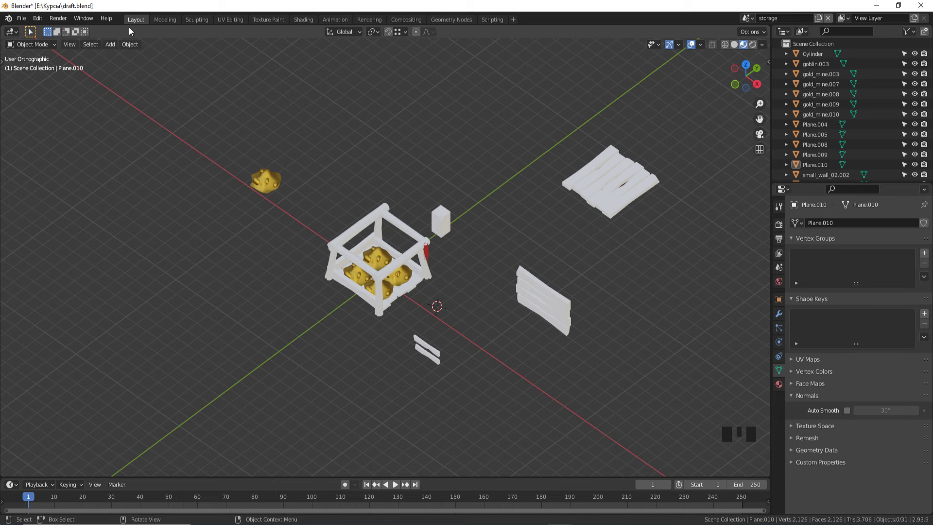
pyautogui.moveTo(19, 20); pyautogui.dragTo(246, 143)
pyautogui.scroll(3)
pyautogui.click(347, 176)
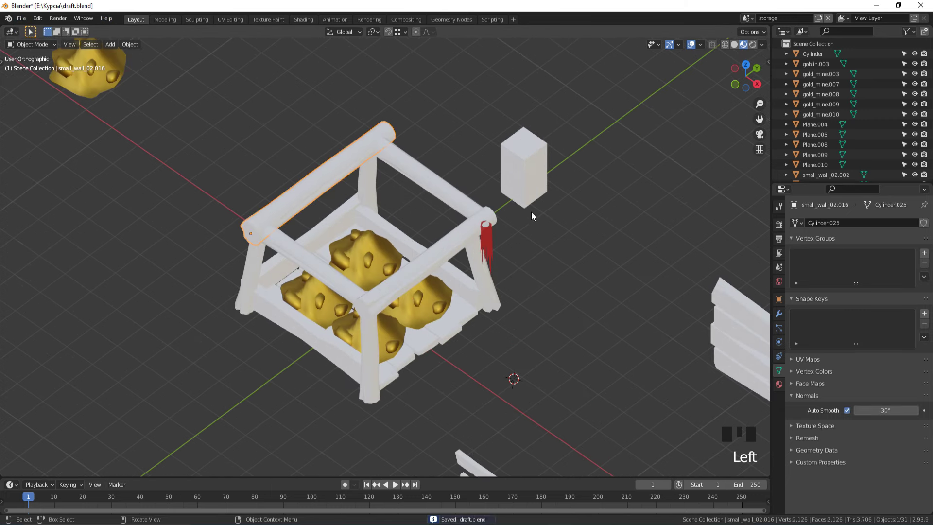
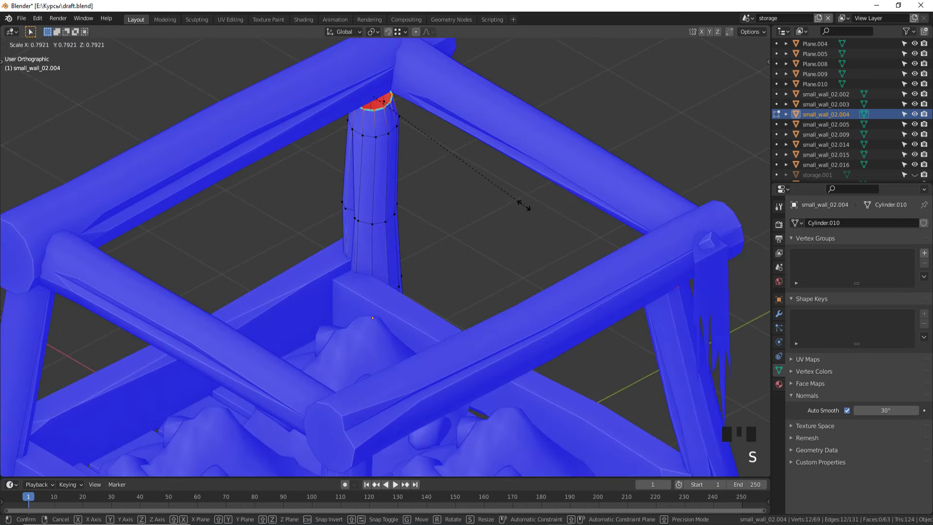
# - In Edit Mode, scale down the corner post's top ring of vertices to slim its top end
pyautogui.press('g')
pyautogui.press('s')
pyautogui.press('Tab')
pyautogui.scroll(-3)
pyautogui.click(513, 137)
pyautogui.press('z')
pyautogui.moveTo(480, 286); pyautogui.dragTo(572, 327)
pyautogui.scroll(-3)
pyautogui.press('z')
# - Orbit around the cage to check the post, then select the central ore pile
pyautogui.moveTo(571, 334); pyautogui.dragTo(704, 48)
pyautogui.moveTo(704, 49); pyautogui.dragTo(521, 296)
pyautogui.moveTo(520, 296); pyautogui.dragTo(534, 316)
pyautogui.scroll(3)
pyautogui.moveTo(535, 291); pyautogui.dragTo(515, 175)
pyautogui.scroll(-3)
pyautogui.moveTo(479, 224); pyautogui.dragTo(422, 210)
pyautogui.scroll(3)
pyautogui.click(357, 227)
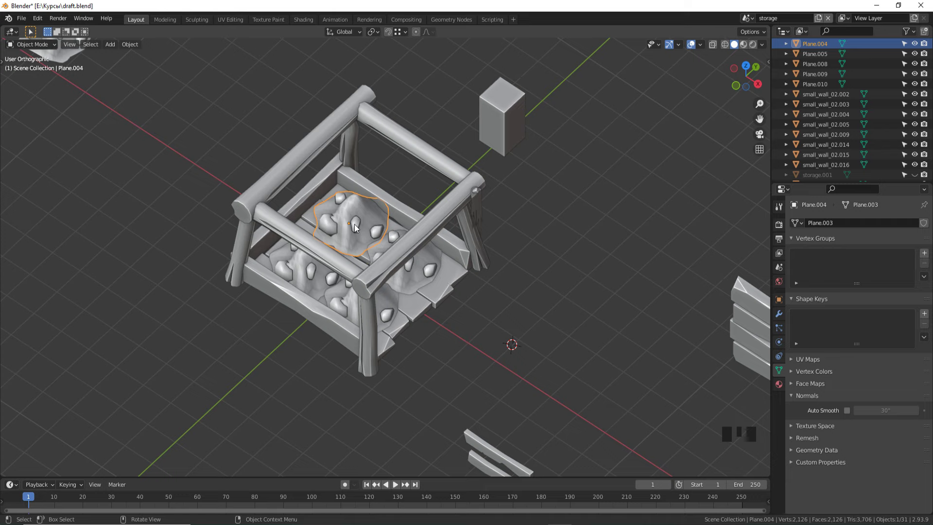
# - Duplicate the selected ore pile and slide the copy out along X beside the cage
pyautogui.scroll(3)
pyautogui.press('z')
pyautogui.moveTo(459, 322); pyautogui.dragTo(483, 187)
pyautogui.scroll(-3)
pyautogui.press('shift+d')
pyautogui.moveTo(501, 218); pyautogui.dragTo(508, 227)
pyautogui.press('g')
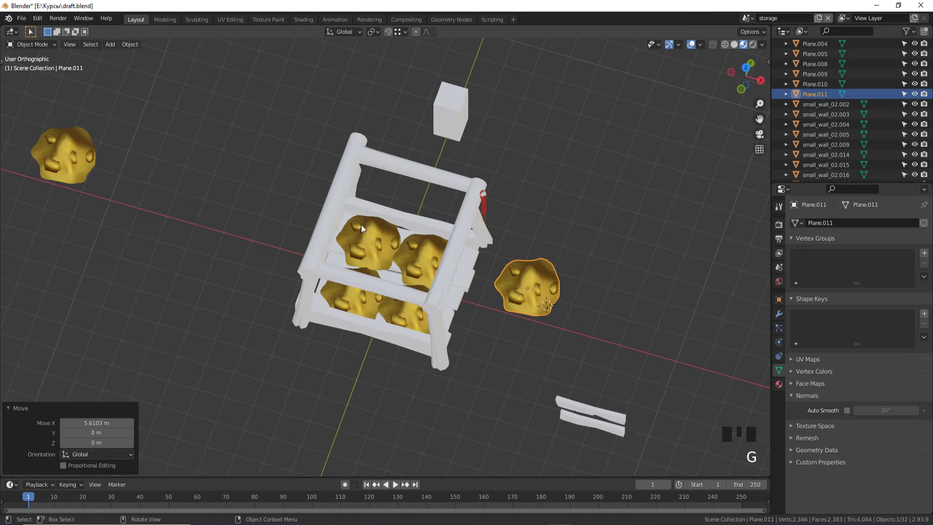
pyautogui.press('g')
# - Frame the separate pile and pick it by name in the Outliner to rename it
pyautogui.moveTo(607, 335); pyautogui.dragTo(599, 264)
pyautogui.click(599, 263)
pyautogui.moveTo(595, 257); pyautogui.dragTo(528, 238)
pyautogui.scroll(3)
pyautogui.click(597, 334)
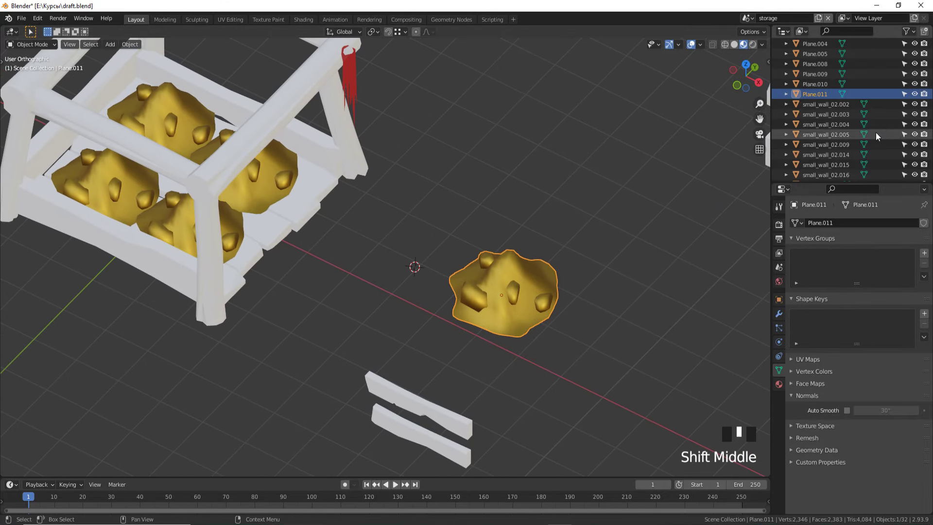
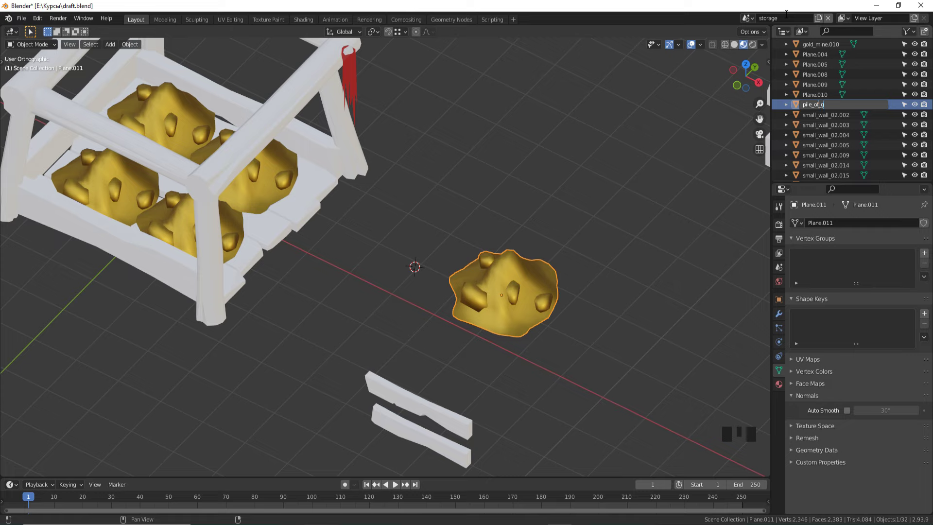
# - Confirm the pile's name, then start shift-selecting the warehouse floor, logs and planks
pyautogui.press('BackSpace')
pyautogui.click(579, 197)
pyautogui.scroll(-3)
pyautogui.moveTo(491, 184); pyautogui.dragTo(398, 248)
pyautogui.click(398, 248)
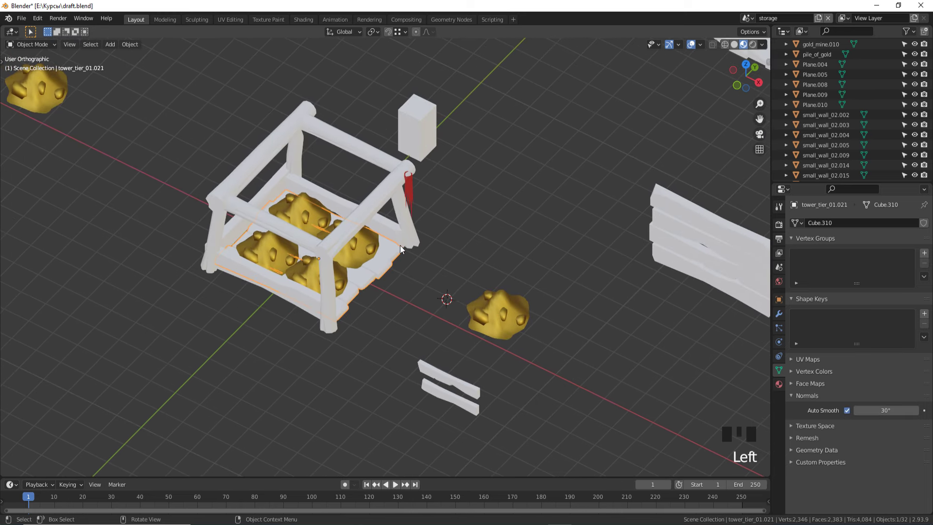
pyautogui.click(404, 246)
pyautogui.click(413, 242)
pyautogui.click(382, 198)
pyautogui.click(366, 151)
pyautogui.click(300, 119)
pyautogui.click(293, 153)
pyautogui.click(281, 176)
# - Add the remaining warehouse parts and ore piles to the selection, toggling wireframe to reach them
pyautogui.press('z')
pyautogui.click(200, 250)
pyautogui.click(293, 327)
pyautogui.click(243, 207)
pyautogui.click(408, 191)
pyautogui.click(411, 192)
pyautogui.press('z')
pyautogui.scroll(-3)
pyautogui.press('g')
pyautogui.scroll(3)
pyautogui.click(428, 119)
pyautogui.scroll(-3)
pyautogui.press('g')
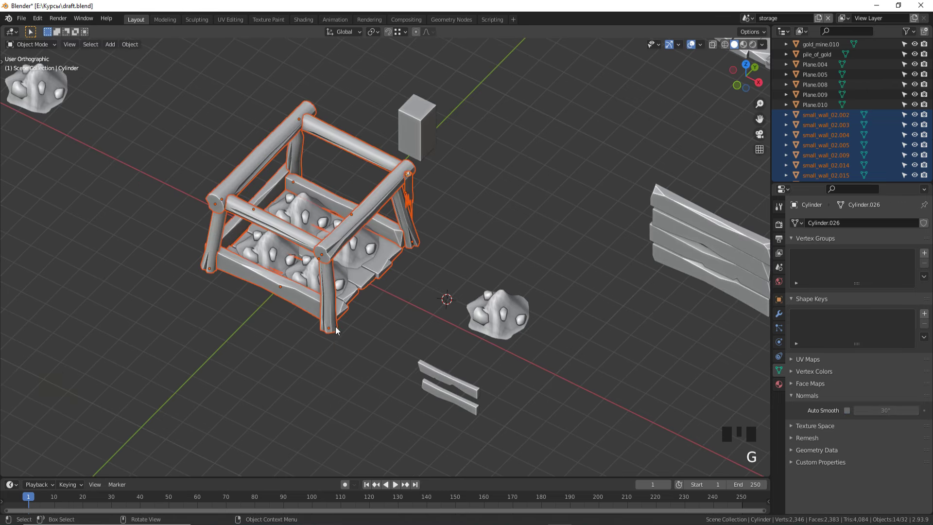
# - Make the floor the active object and join all selected parts into one object with Ctrl+J
pyautogui.click(387, 283)
pyautogui.moveTo(413, 309); pyautogui.dragTo(415, 334)
pyautogui.press('ctrl+j')
pyautogui.moveTo(409, 331); pyautogui.dragTo(437, 282)
pyautogui.press('ctrl+z')
pyautogui.scroll(-3)
pyautogui.scroll(3)
pyautogui.press('ctrl+j')
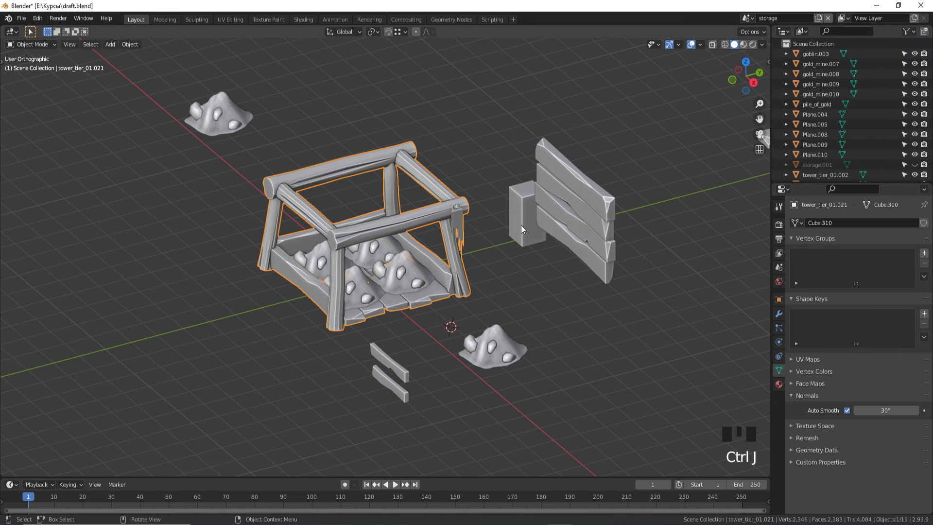
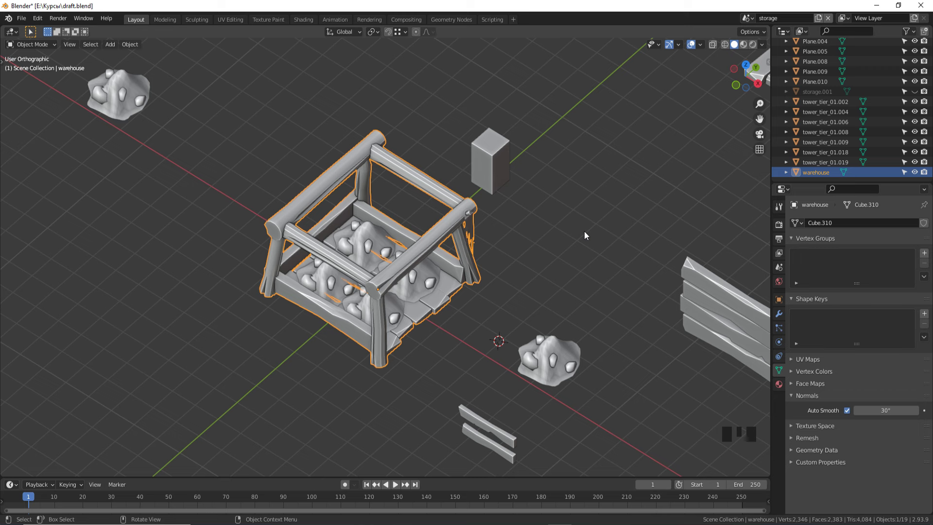
# - Switch the viewport to material-colour shading and select the joined enclosure
pyautogui.click(583, 218)
pyautogui.click(757, 46)
pyautogui.click(749, 51)
pyautogui.scroll(3)
pyautogui.click(361, 248)
pyautogui.click(655, 267)
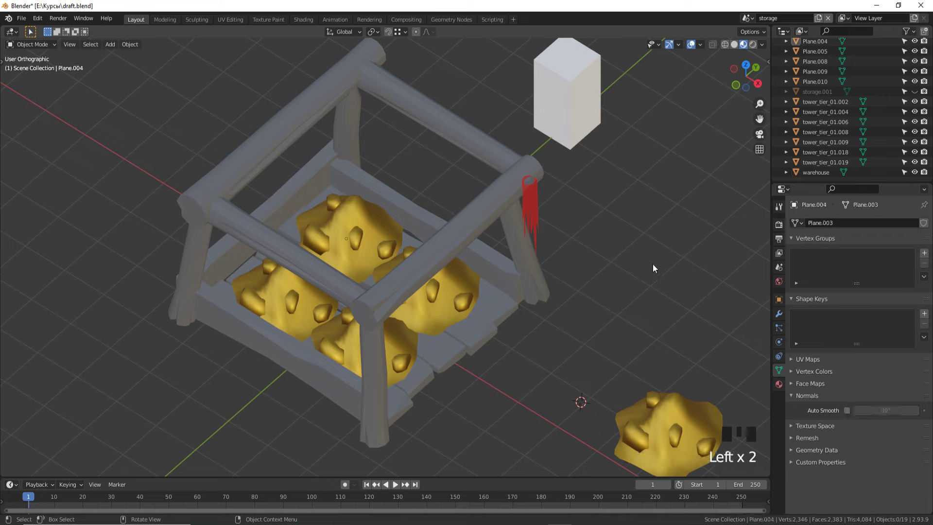
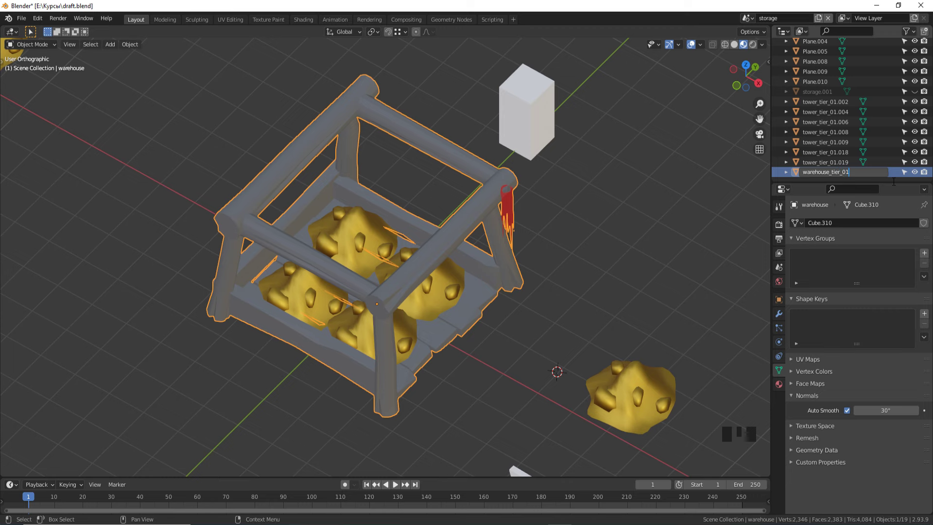
# - Rename the joined enclosure object to warehouse_tier_01 in the Outliner
pyautogui.click(676, 251)
pyautogui.scroll(-3)
pyautogui.moveTo(537, 259); pyautogui.dragTo(439, 277)
pyautogui.click(439, 277)
pyautogui.scroll(3)
# - Move warehouse_tier_01 back toward the centre, then bring up the scene list
pyautogui.press('g')
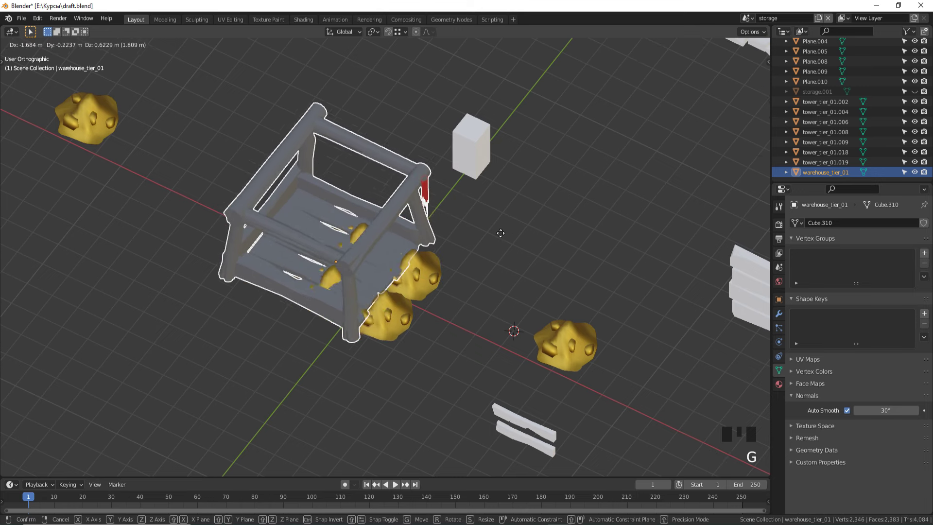
pyautogui.moveTo(556, 254); pyautogui.dragTo(549, 247)
pyautogui.click(549, 247)
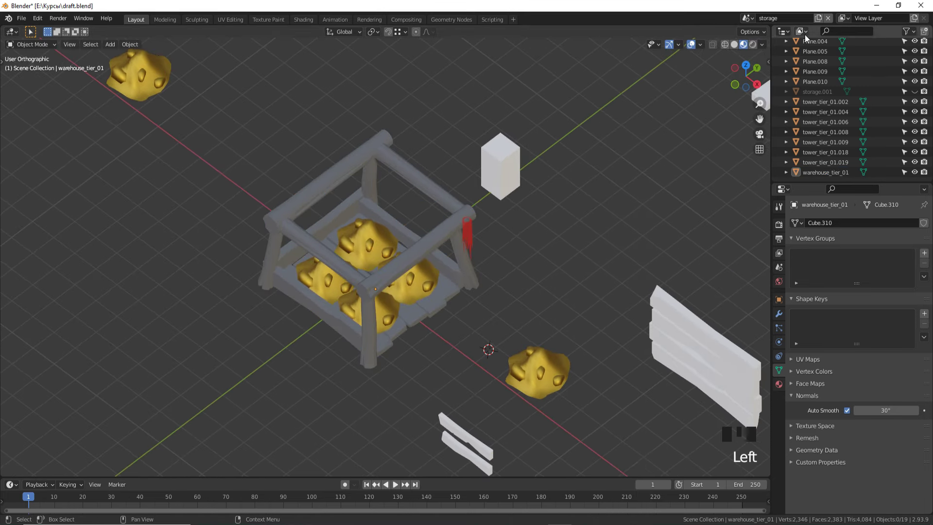
pyautogui.moveTo(806, 32); pyautogui.dragTo(798, 33)
pyautogui.click(752, 20)
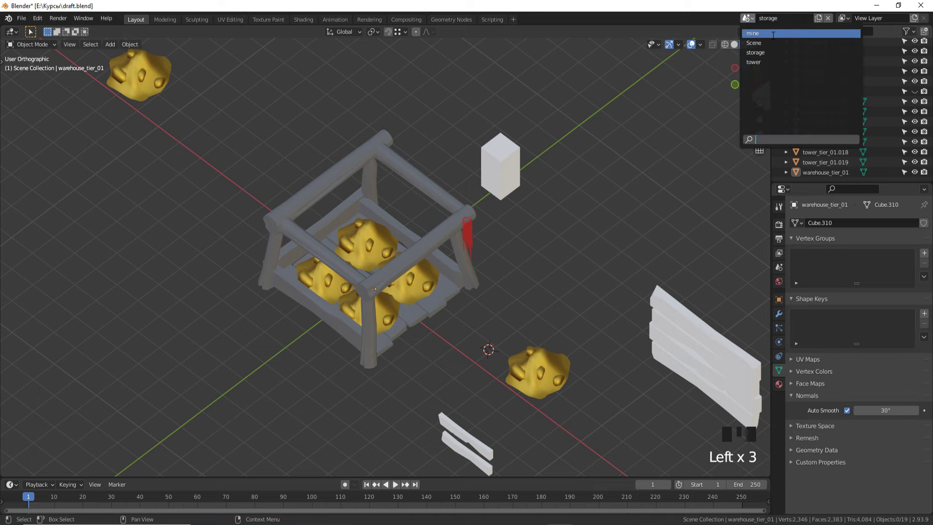
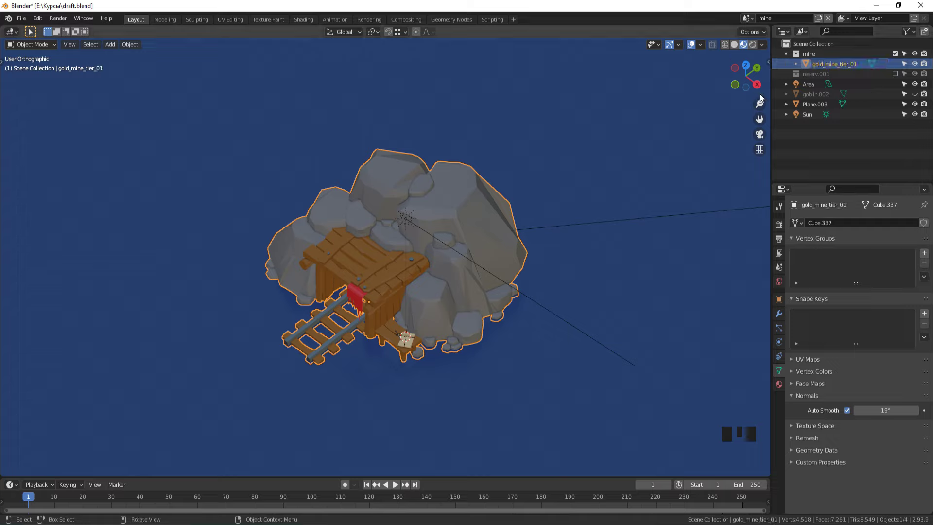
# - Inspect the gold mine, switch to the tower scene and expand the tower collection
pyautogui.moveTo(804, 36); pyautogui.dragTo(741, 20)
pyautogui.click(748, 20)
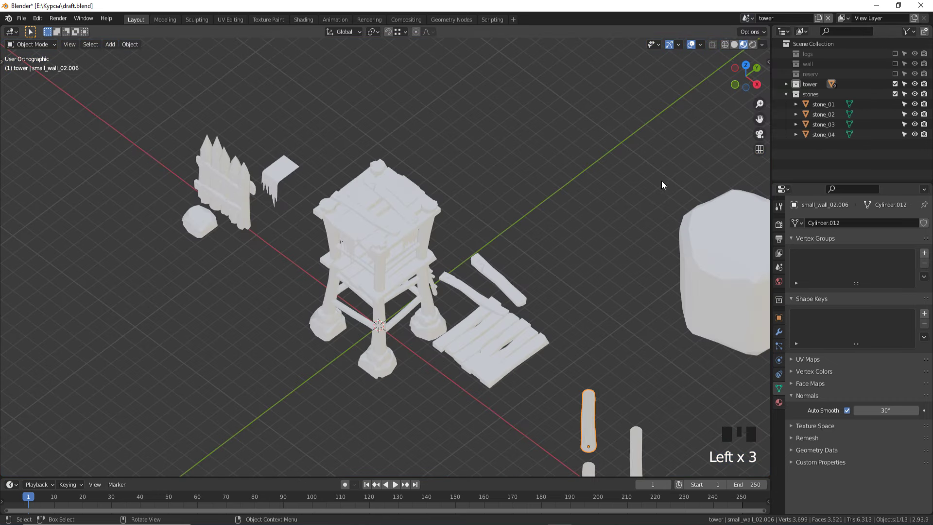
pyautogui.scroll(-3)
pyautogui.click(789, 87)
pyautogui.scroll(-3)
pyautogui.click(832, 106)
# - Orbit around tower_tier_01, then return to the storage scene from the scene list
pyautogui.moveTo(481, 231); pyautogui.dragTo(503, 201)
pyautogui.press('g')
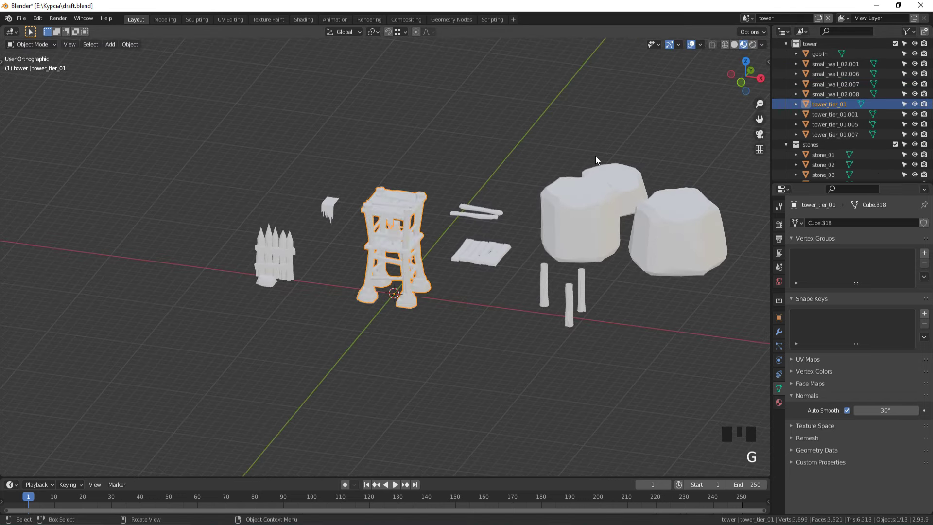
pyautogui.moveTo(572, 149); pyautogui.dragTo(539, 160)
pyautogui.click(540, 160)
pyautogui.click(751, 23)
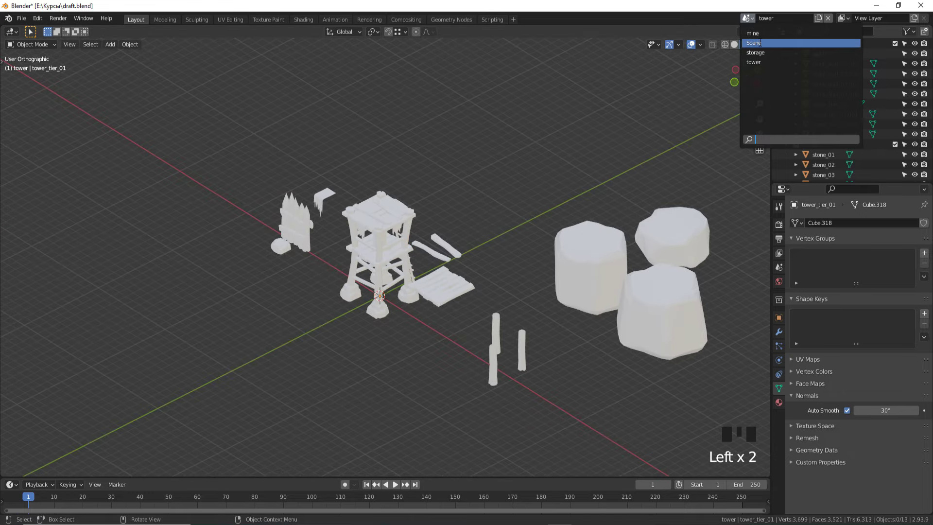
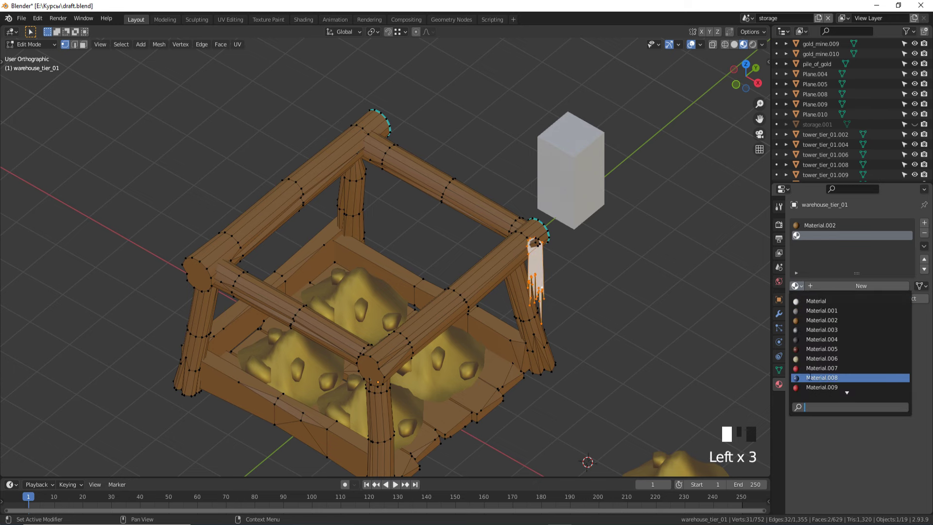
# - Assign the red Material.007 slot to the flag faces in Edit Mode and check it around the warehouse
pyautogui.press('Tab')
pyautogui.click(639, 339)
pyautogui.scroll(-3)
pyautogui.scroll(-3)
pyautogui.middleClick(622, 328)
pyautogui.scroll(3)
pyautogui.moveTo(624, 325); pyautogui.dragTo(463, 269)
pyautogui.scroll(-3)
pyautogui.click(461, 253)
# - Browse the available materials list and close it without changing the flag's material
pyautogui.scroll(3)
pyautogui.scroll(3)
pyautogui.scroll(-3)
pyautogui.click(826, 226)
pyautogui.click(799, 288)
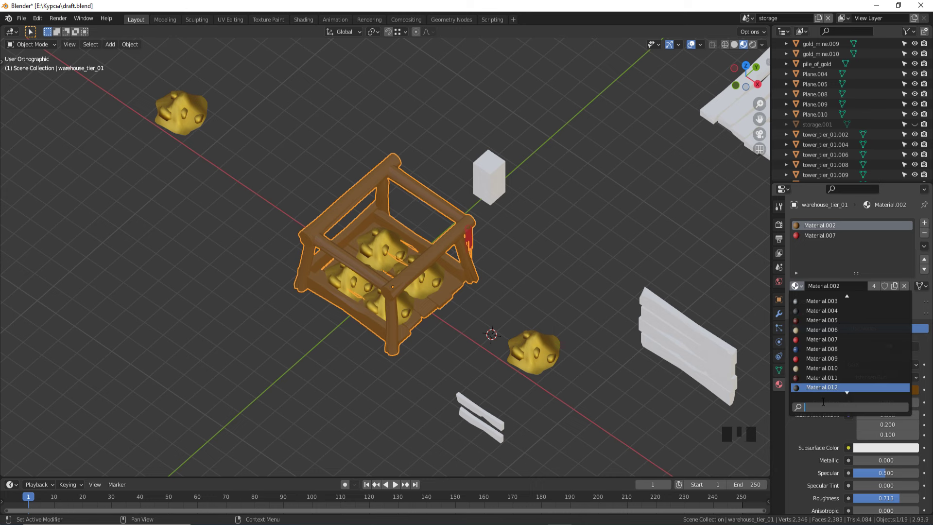
pyautogui.click(572, 254)
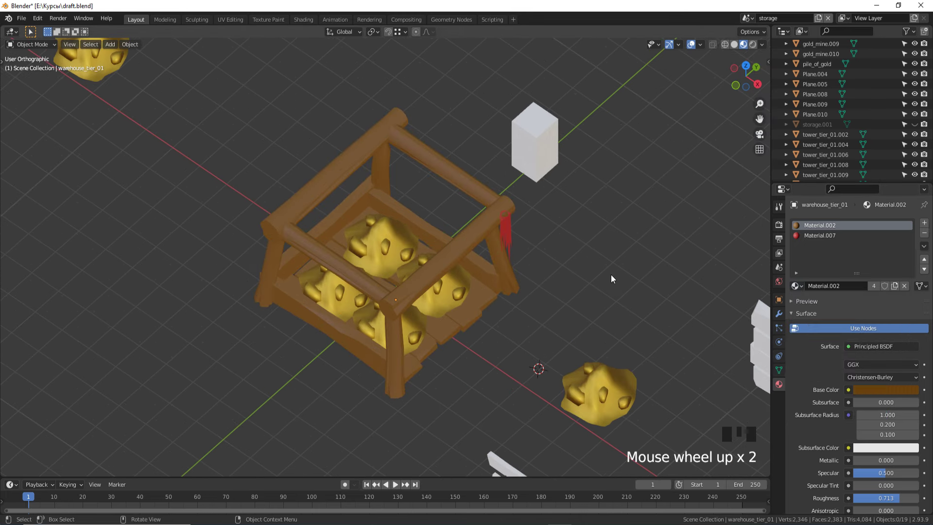